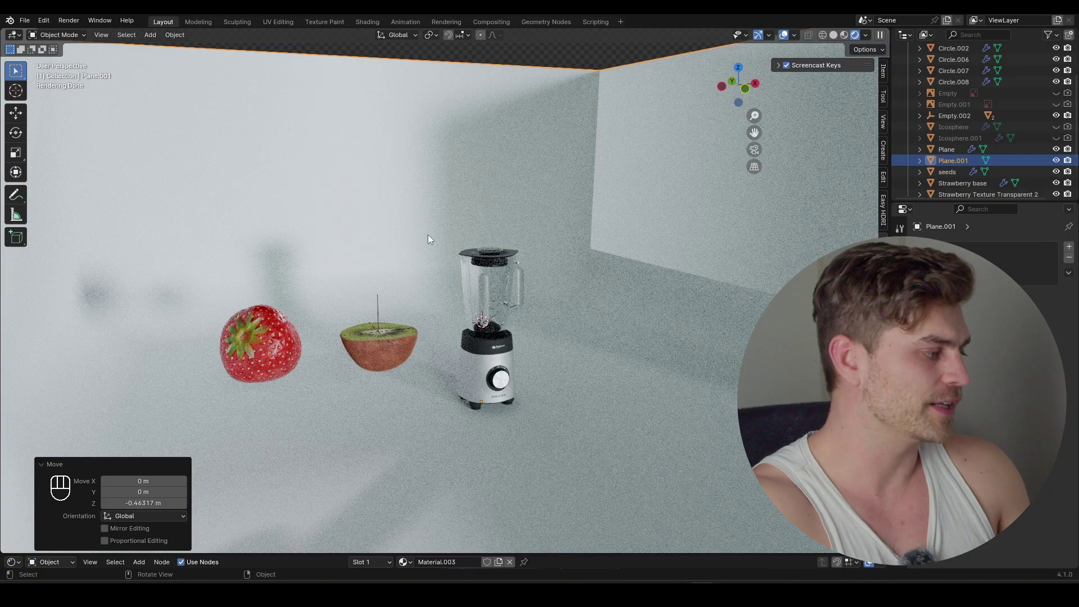
Step: Zoom in on the kiwi half, select it and bring up its hair particle settings
{"action": "middle_click", "coordinate": [374, 372]}
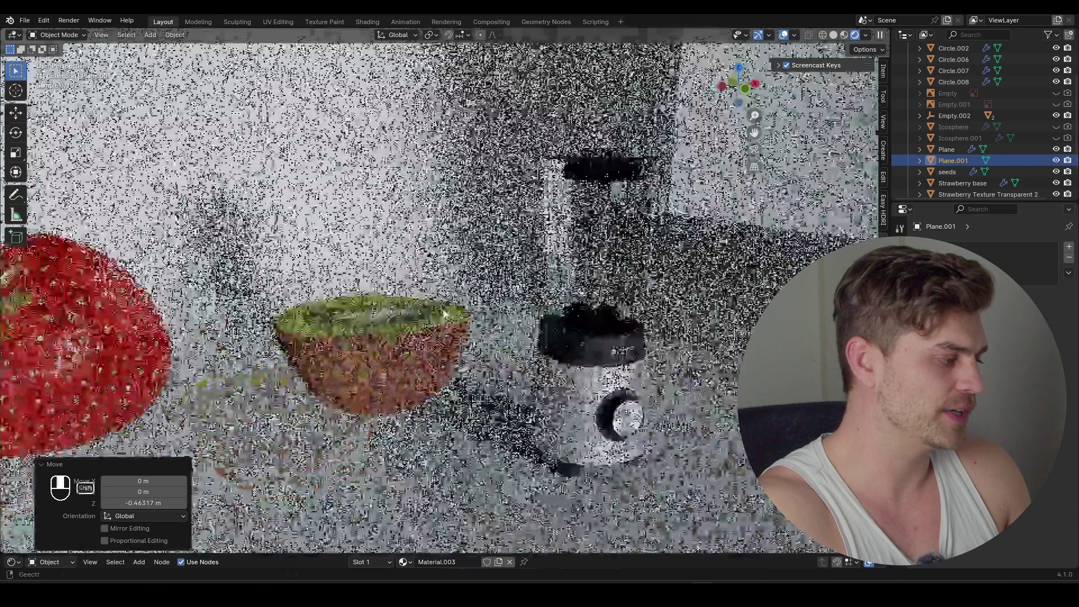
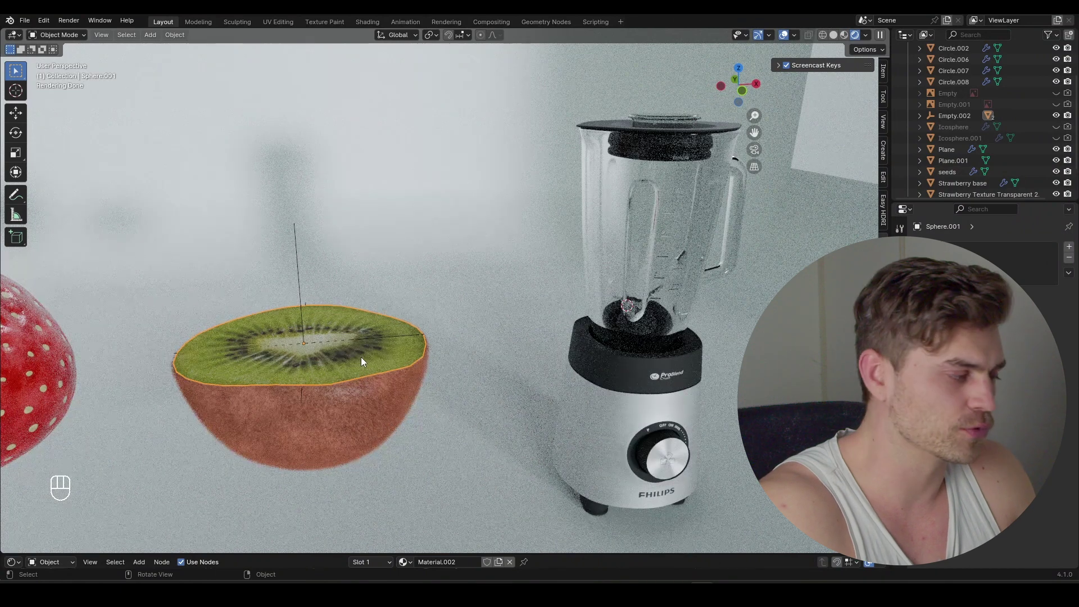
{"action": "middle_click", "coordinate": [364, 377]}
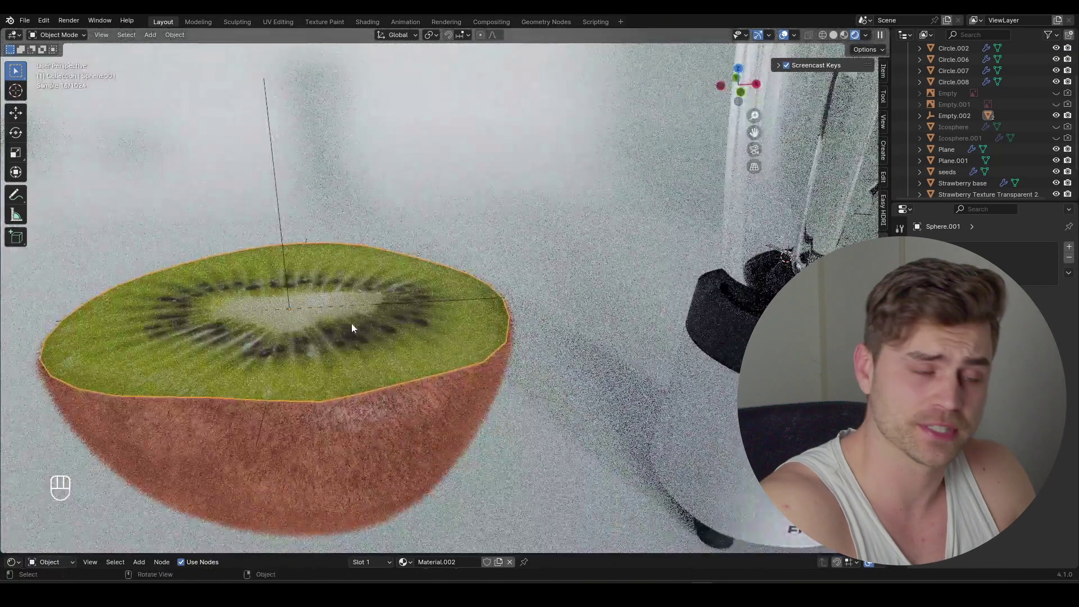
{"action": "left_click", "coordinate": [384, 427]}
{"action": "key", "text": "ctrl+j"}
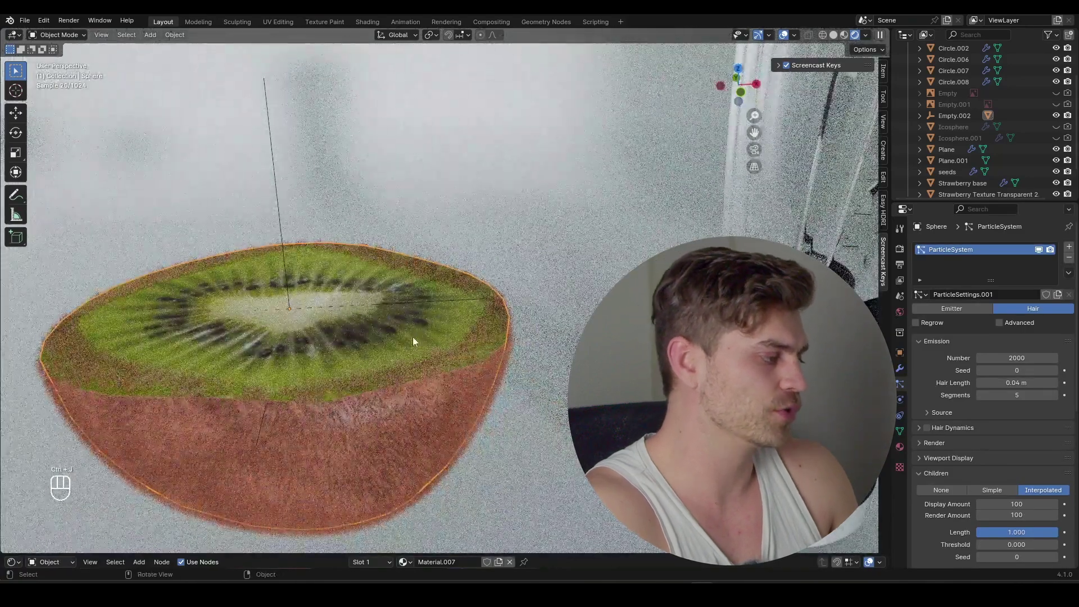
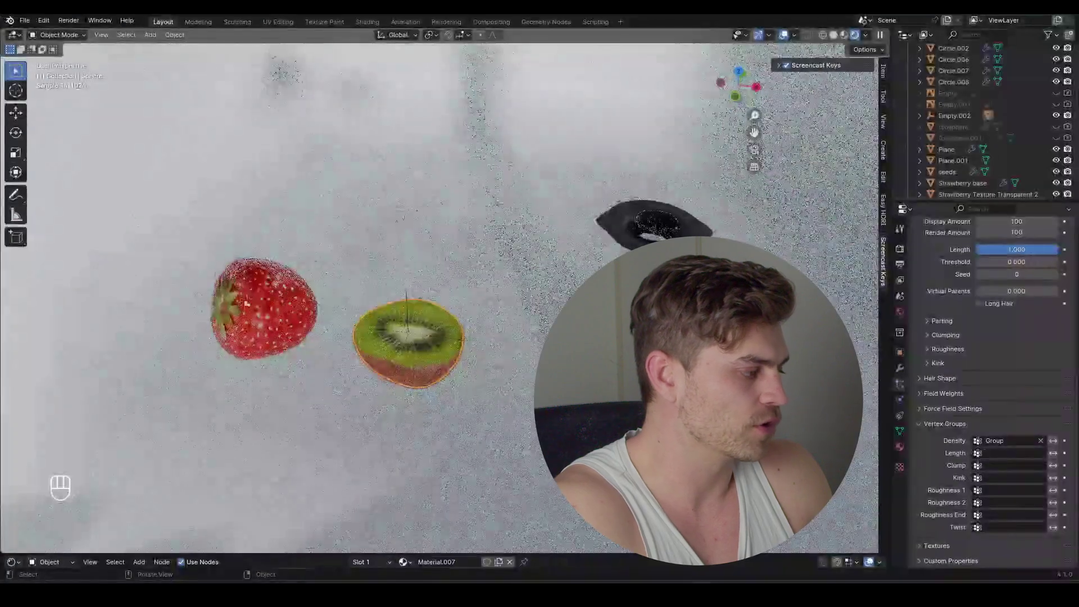
{"action": "left_click", "coordinate": [409, 343]}
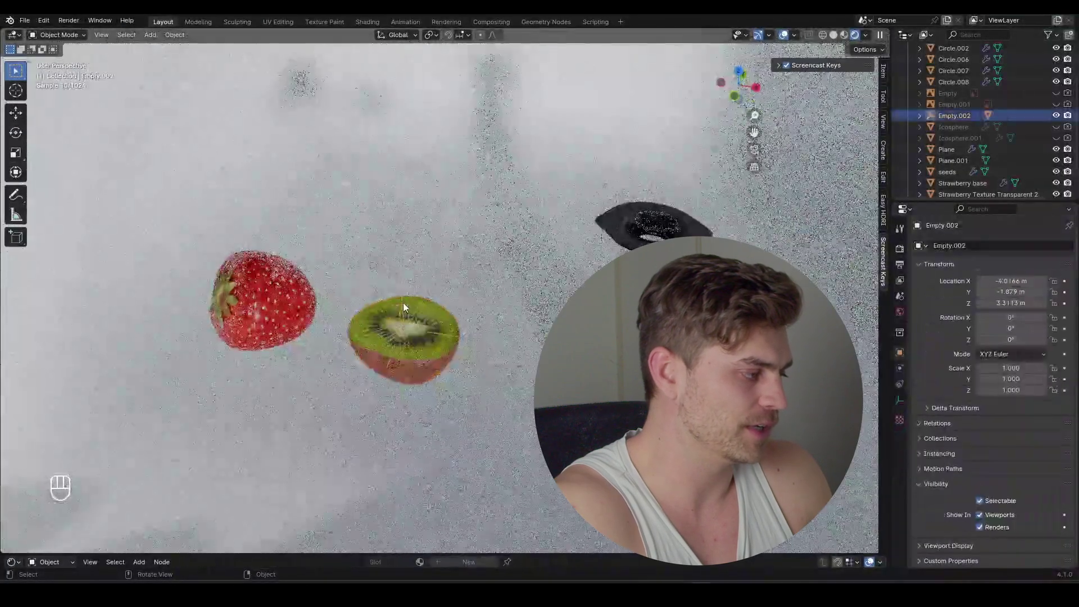
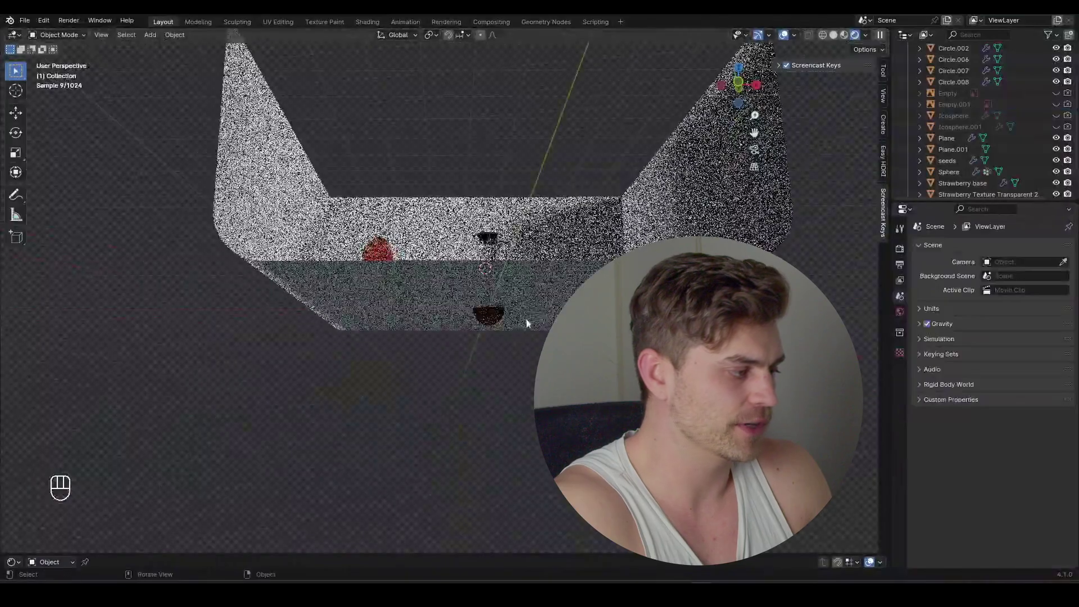
{"action": "key", "text": "g"}
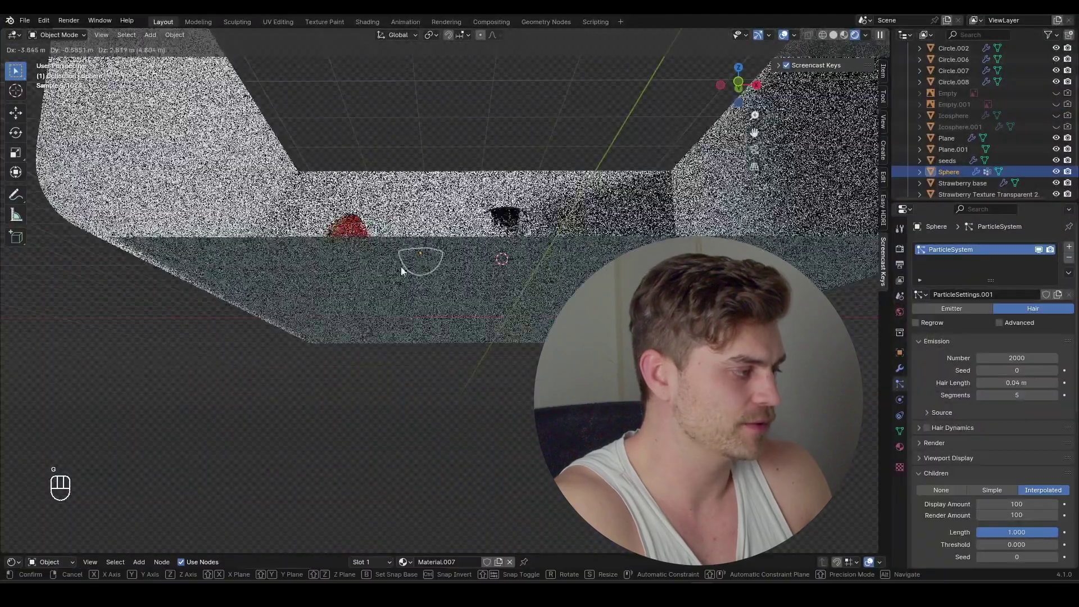
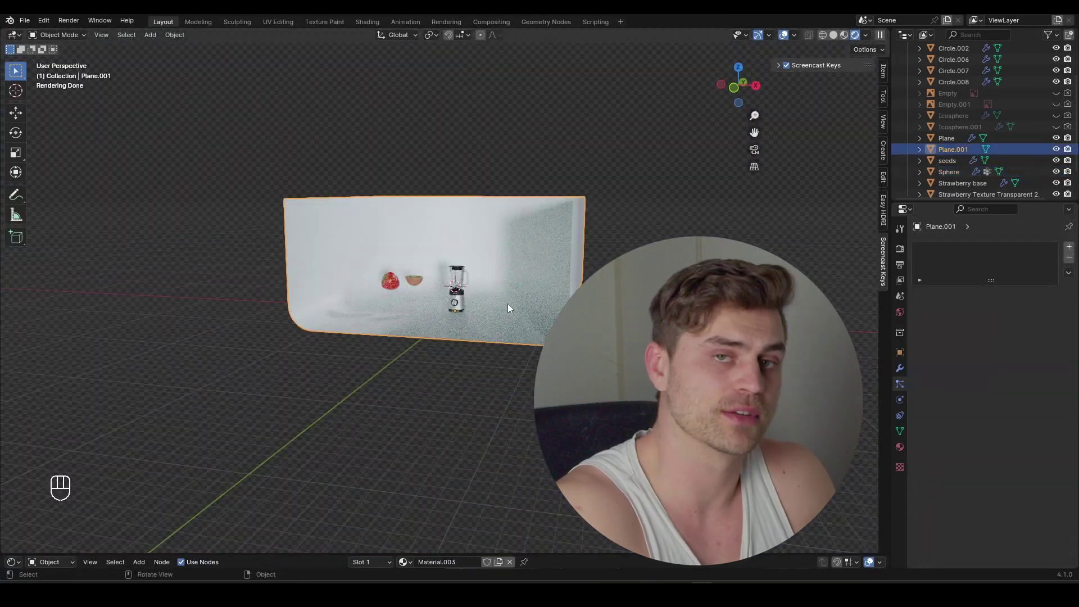
Step: Scale up the studio backdrop around the strawberry, kiwi and blender
{"action": "key", "text": "s"}
{"action": "key", "text": "s"}
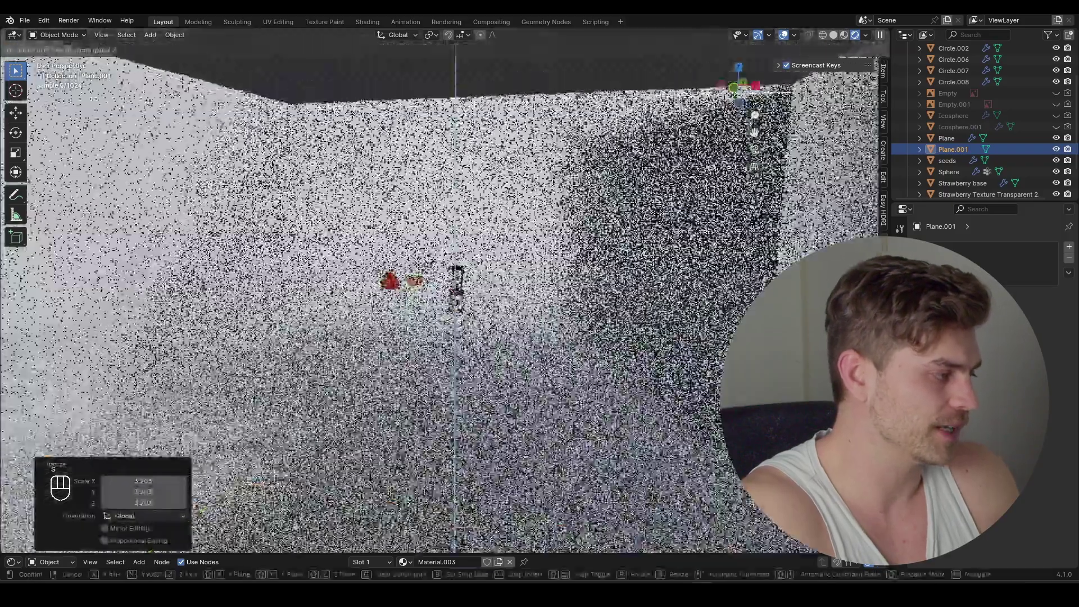
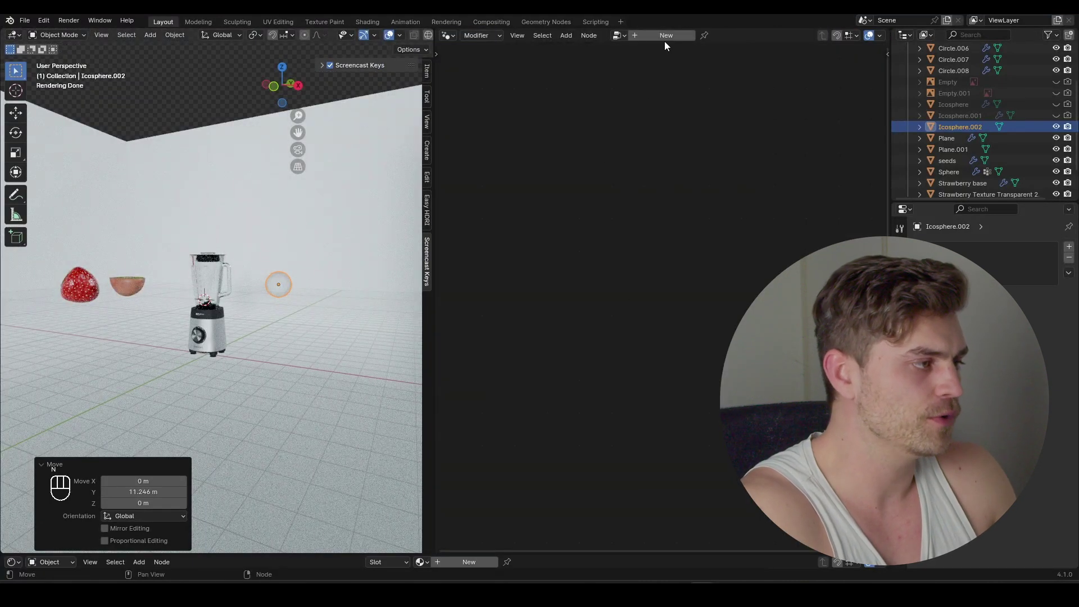
Step: Add Distribute Points on Faces and Instance on Points nodes to the icosphere's tree
{"action": "middle_click", "coordinate": [544, 402]}
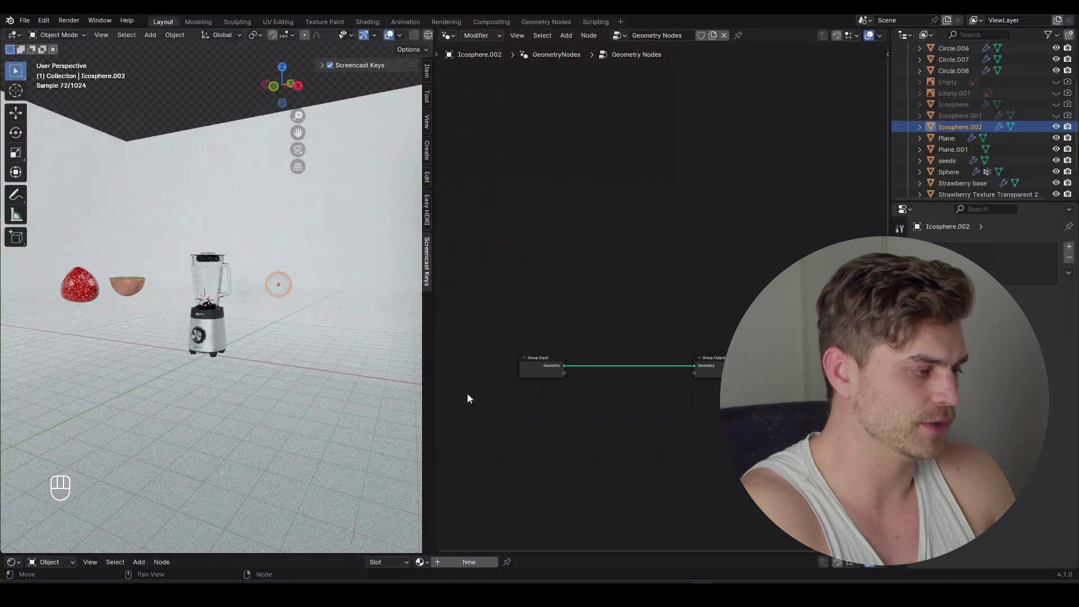
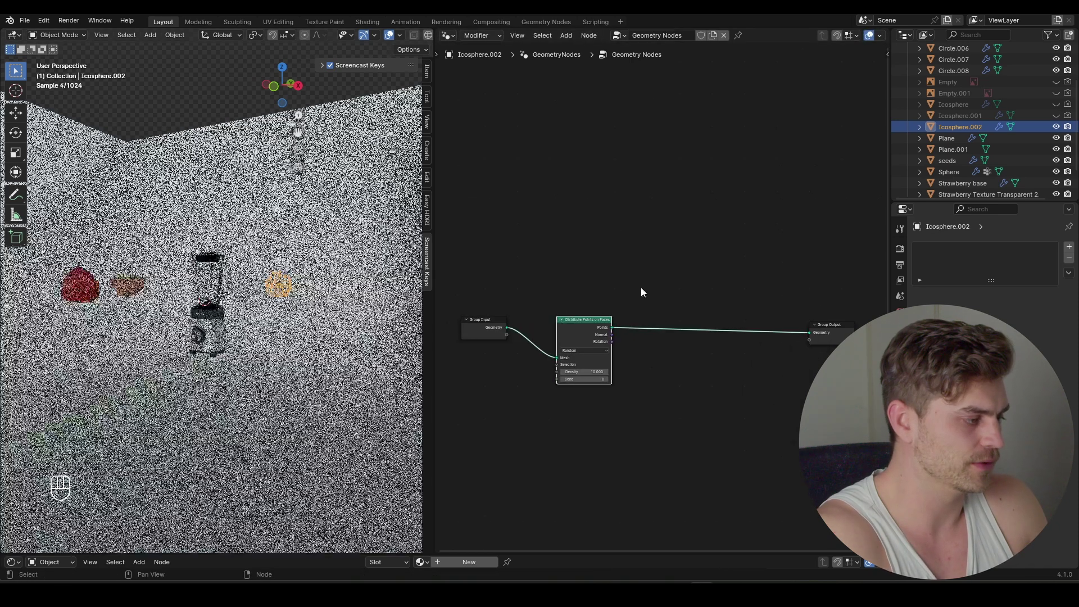
{"action": "key", "text": "shift+a"}
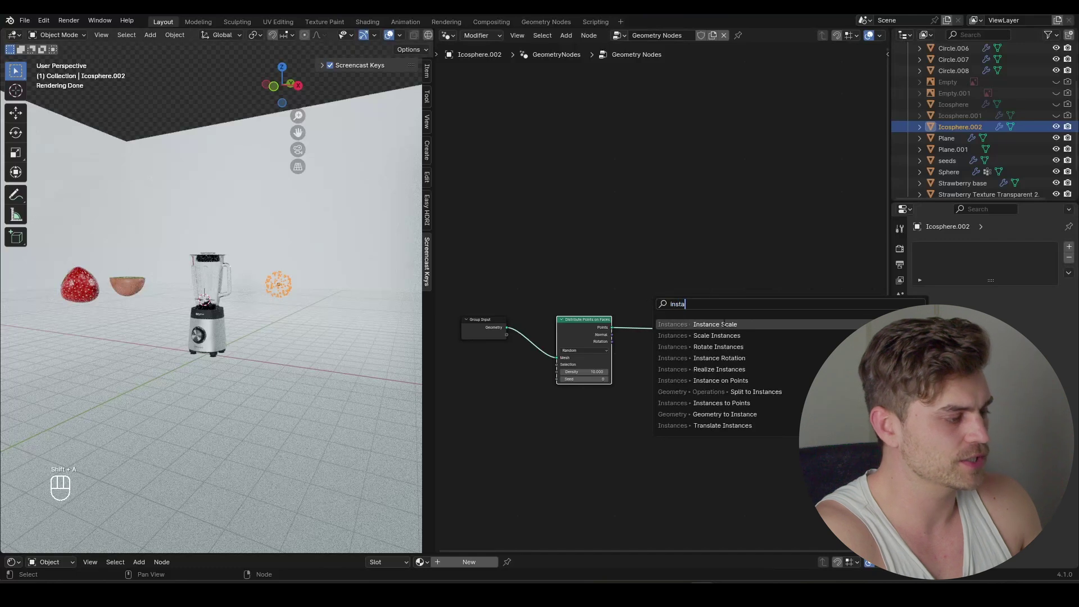
{"action": "middle_click", "coordinate": [328, 349]}
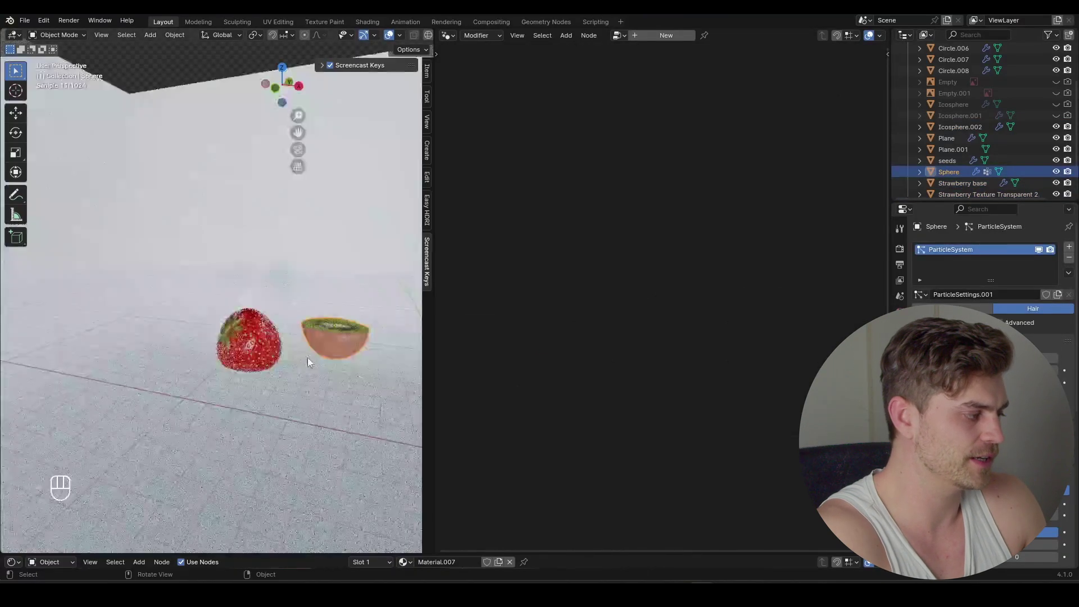
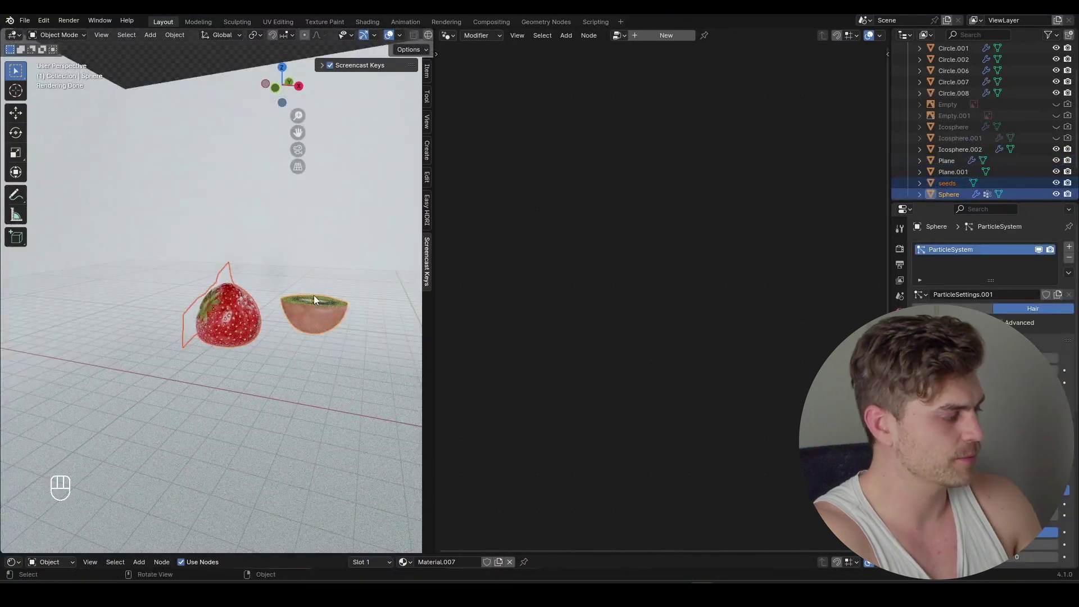
Step: Move the kiwi and strawberry into a new Fruit collection
{"action": "key", "text": "m"}
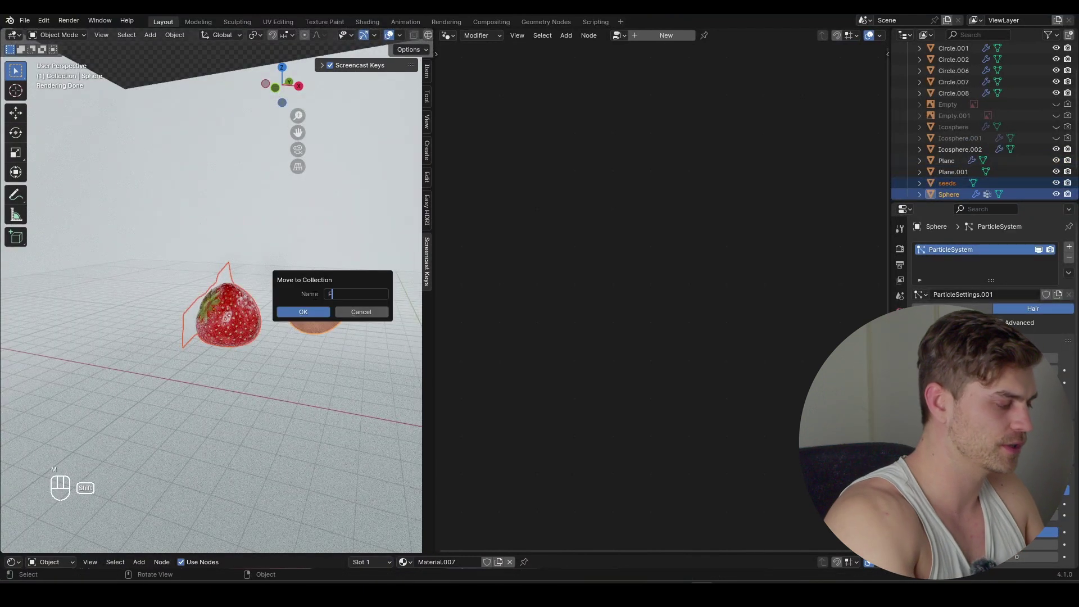
{"action": "key", "text": "Return"}
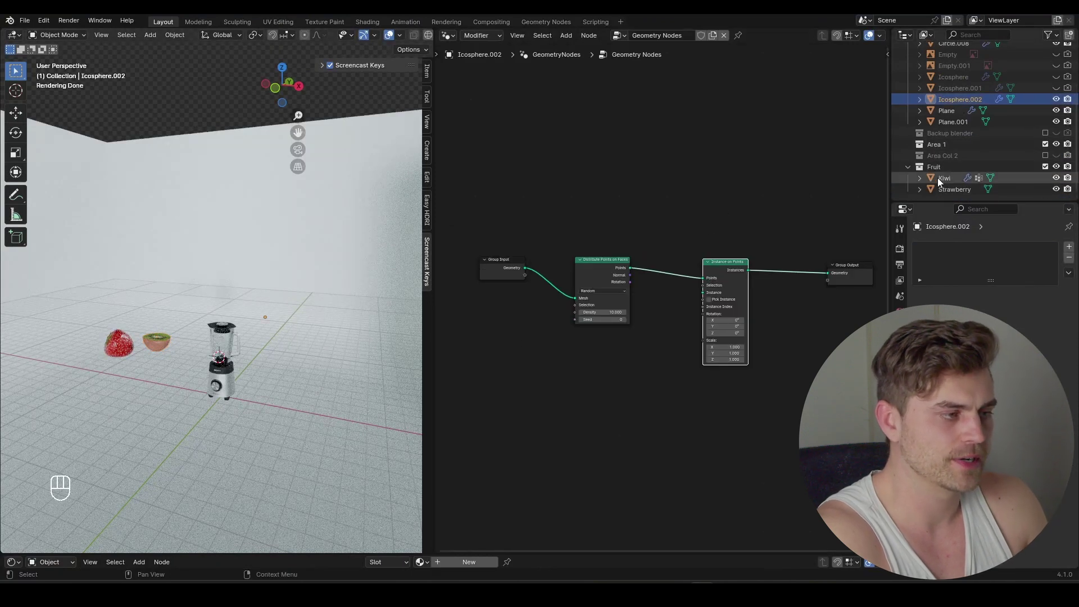
Step: Instance the Fruit collection with Separate Children, Reset Children and Pick Instance enabled
{"action": "left_click", "coordinate": [943, 169]}
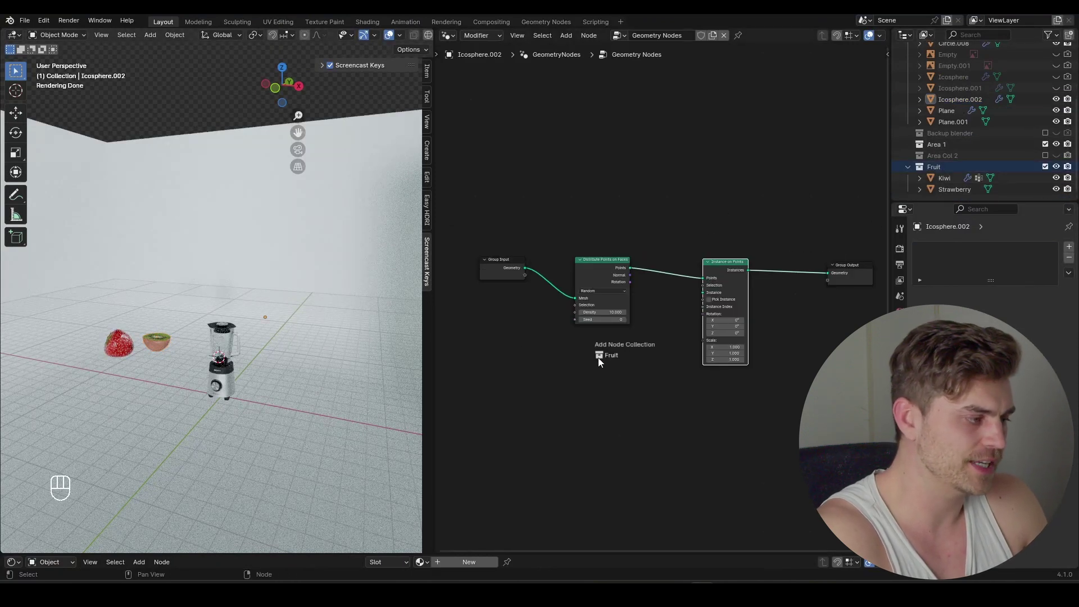
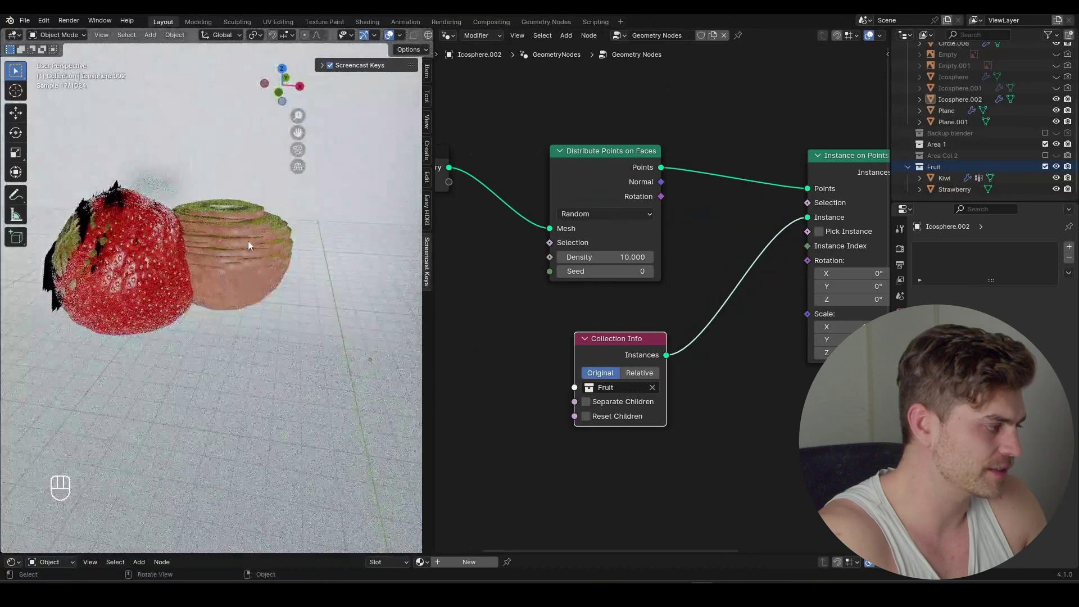
{"action": "middle_click", "coordinate": [269, 273]}
{"action": "middle_click", "coordinate": [269, 274]}
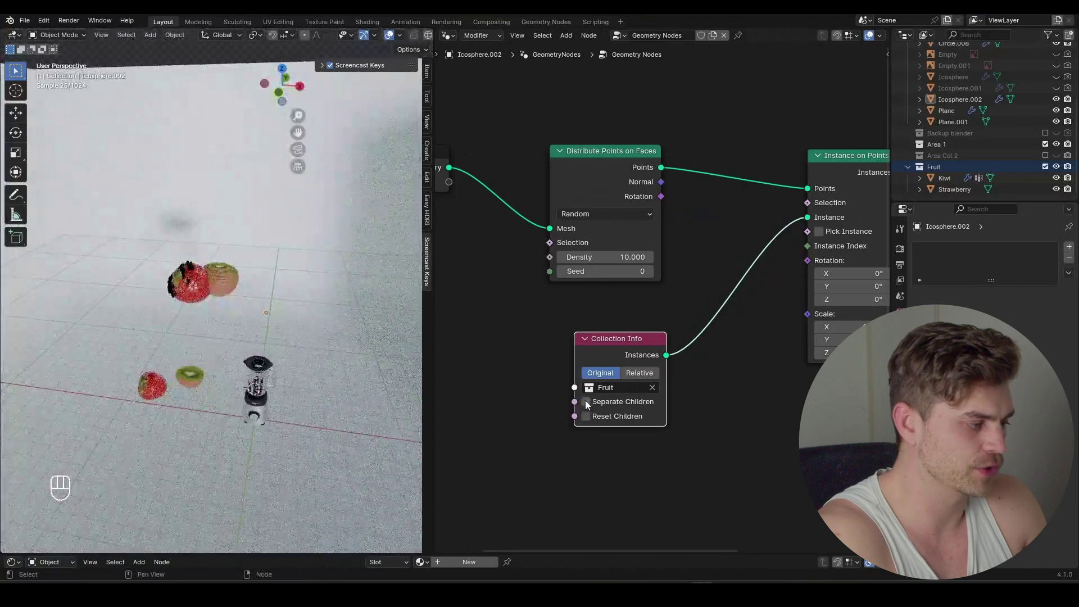
{"action": "left_click", "coordinate": [587, 404]}
{"action": "left_click", "coordinate": [592, 421]}
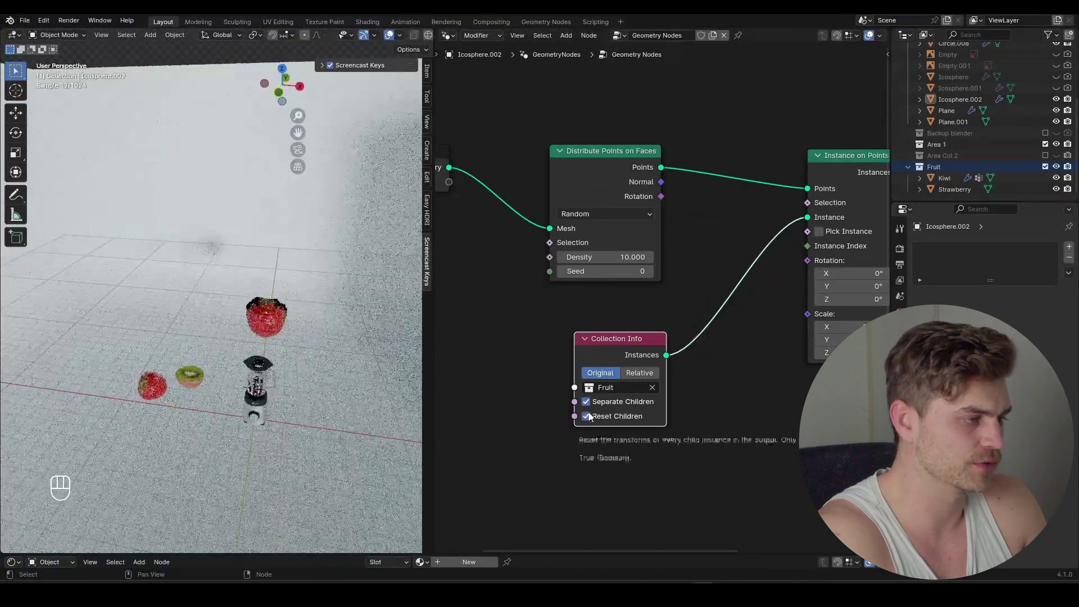
{"action": "left_click", "coordinate": [820, 237]}
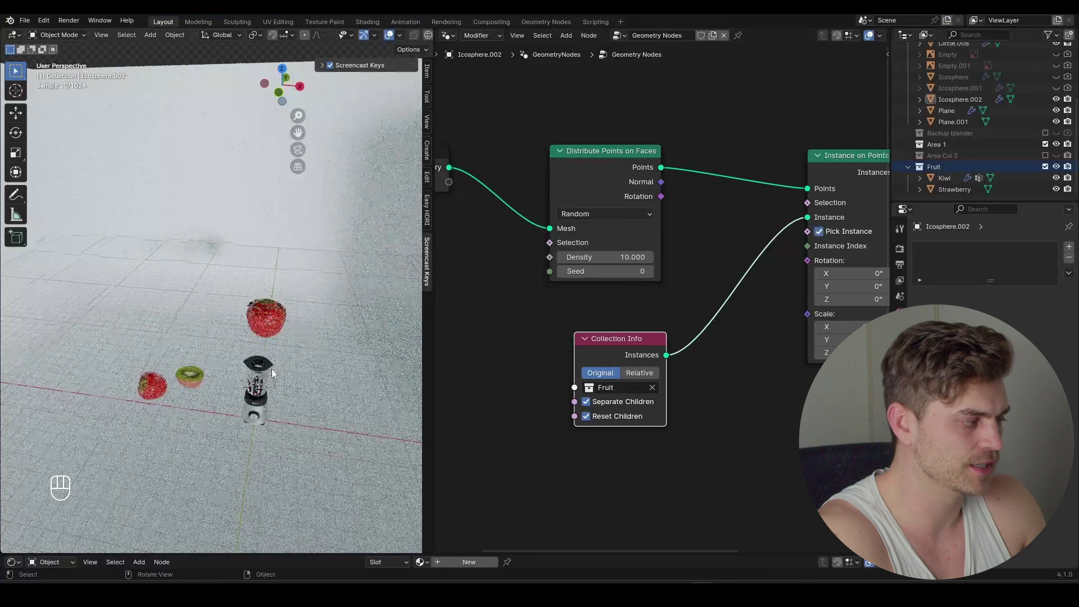
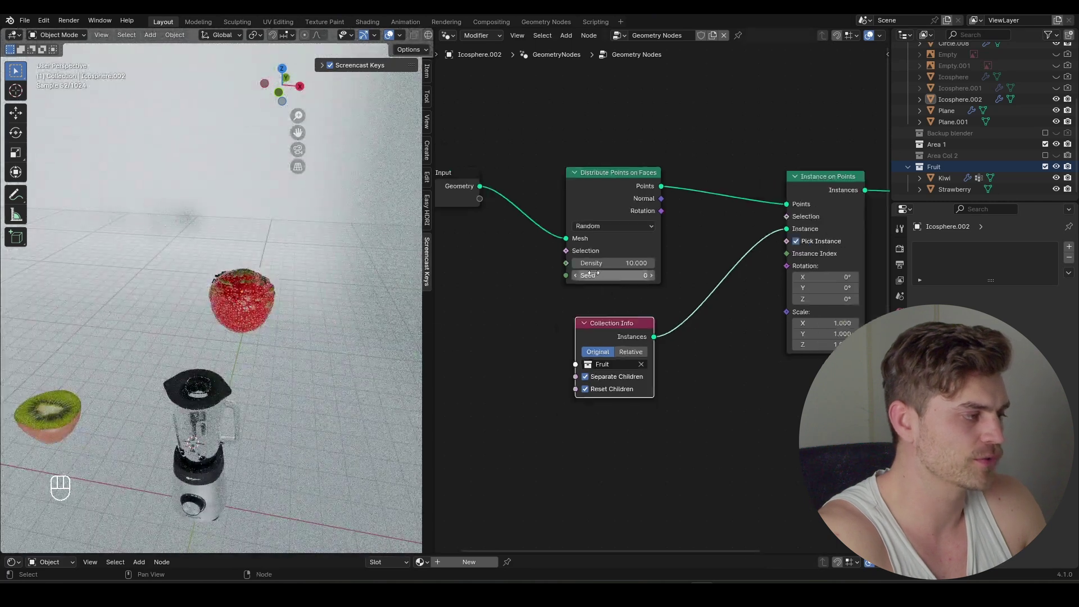
Step: Insert a Transform Geometry node before the point distribution
{"action": "left_click", "coordinate": [595, 278]}
{"action": "left_click", "coordinate": [609, 242]}
{"action": "left_click", "coordinate": [566, 220]}
{"action": "key", "text": "shift+a"}
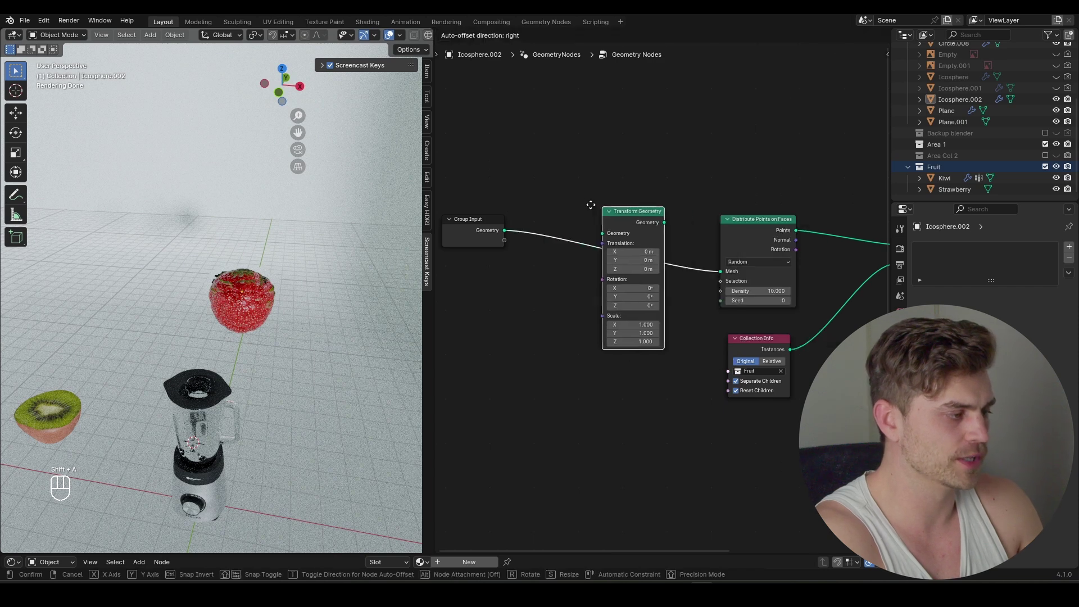
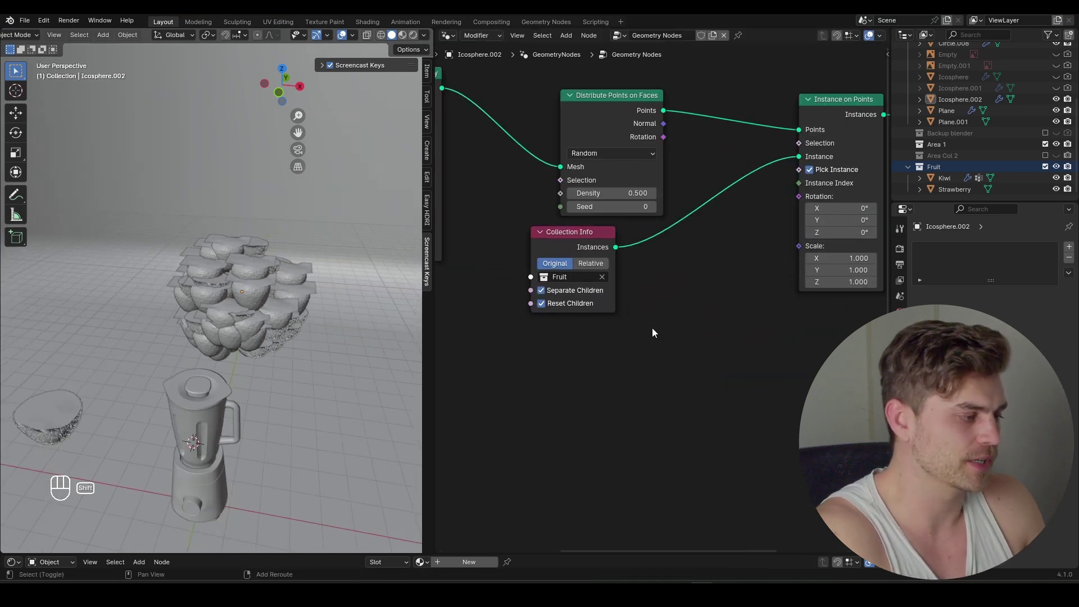
Step: Drive the instance scale with a Random Value node ranging 0.33 to 0.34
{"action": "key", "text": "shift+a"}
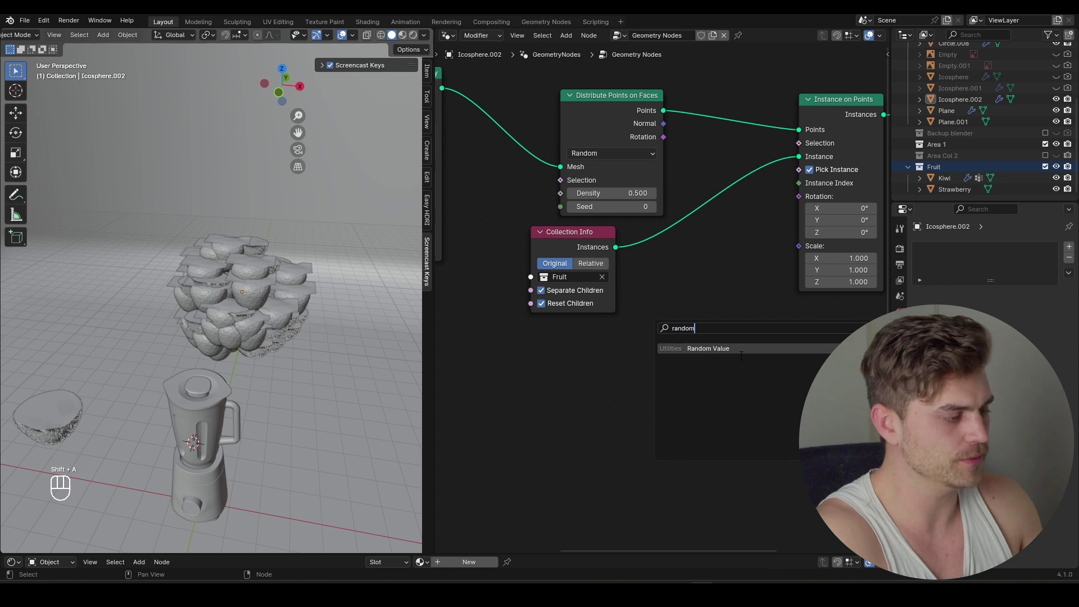
{"action": "left_click_drag", "start_coordinate": [702, 327], "coordinate": [789, 258]}
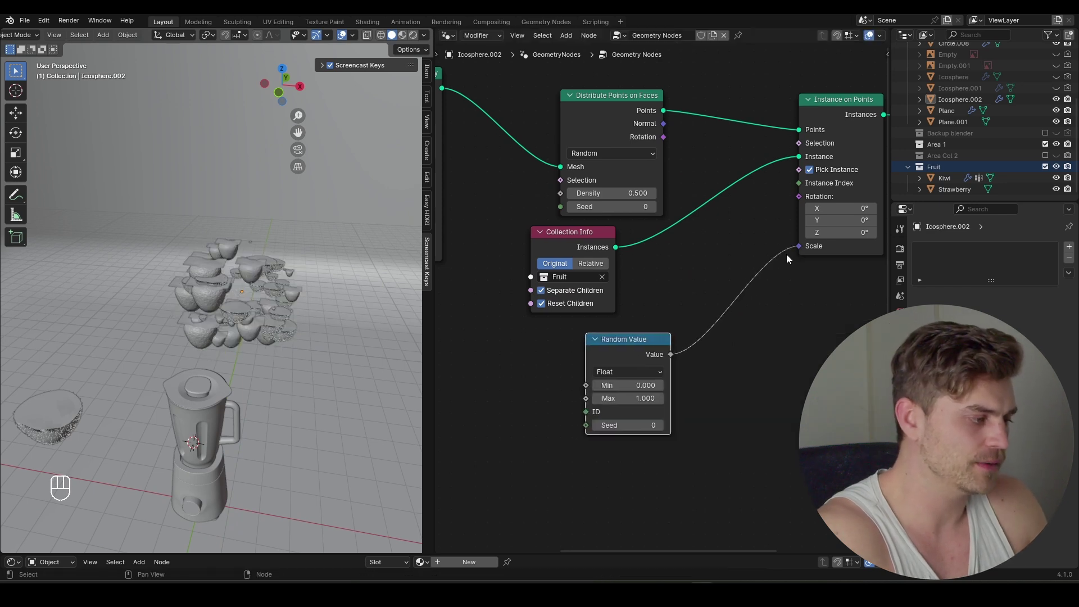
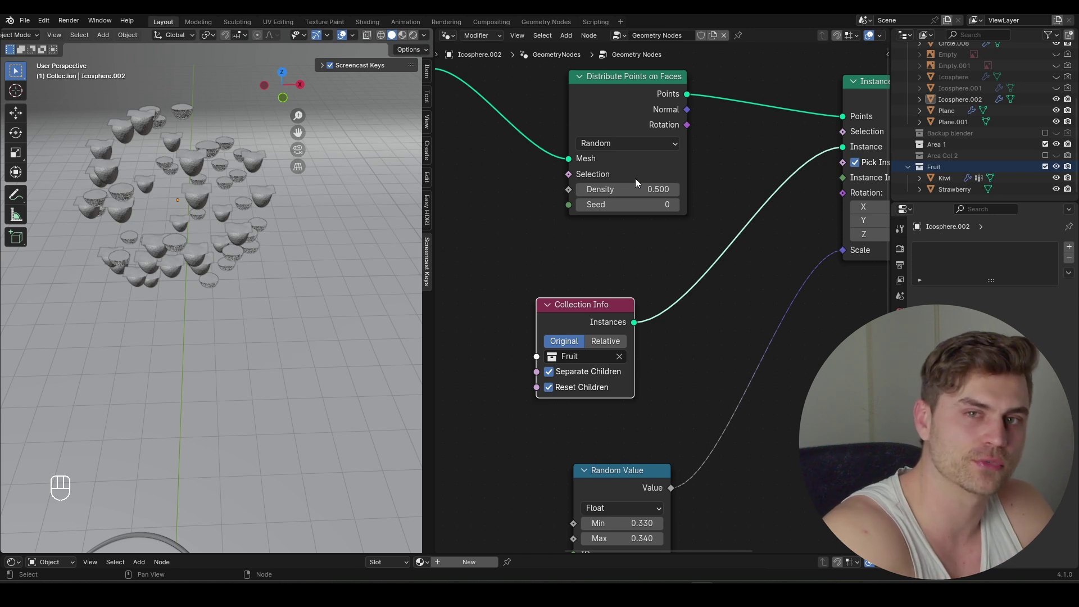
{"action": "left_click_drag", "start_coordinate": [575, 311], "coordinate": [627, 244]}
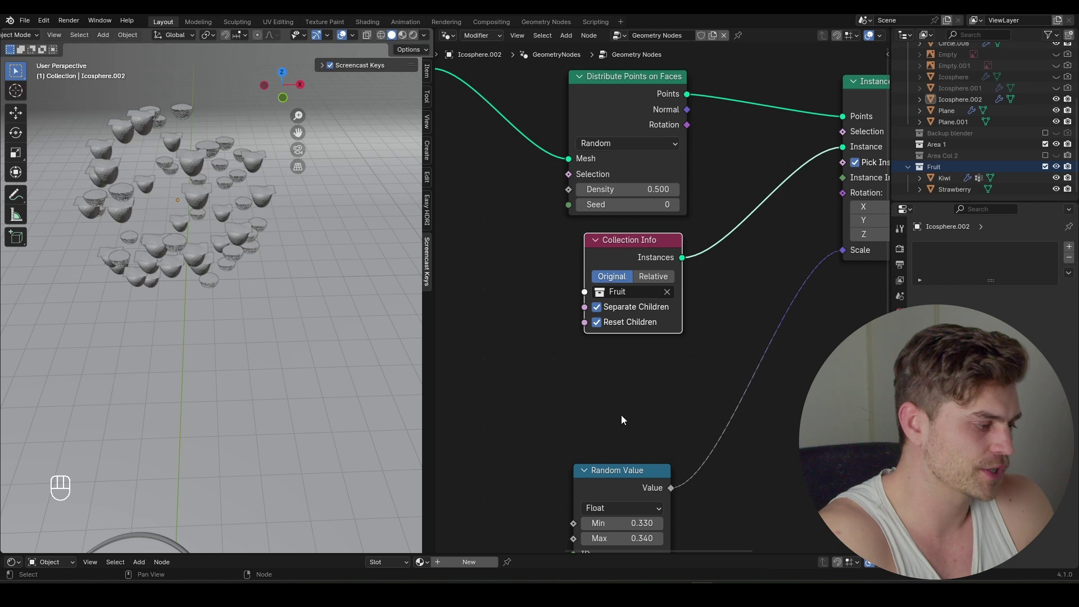
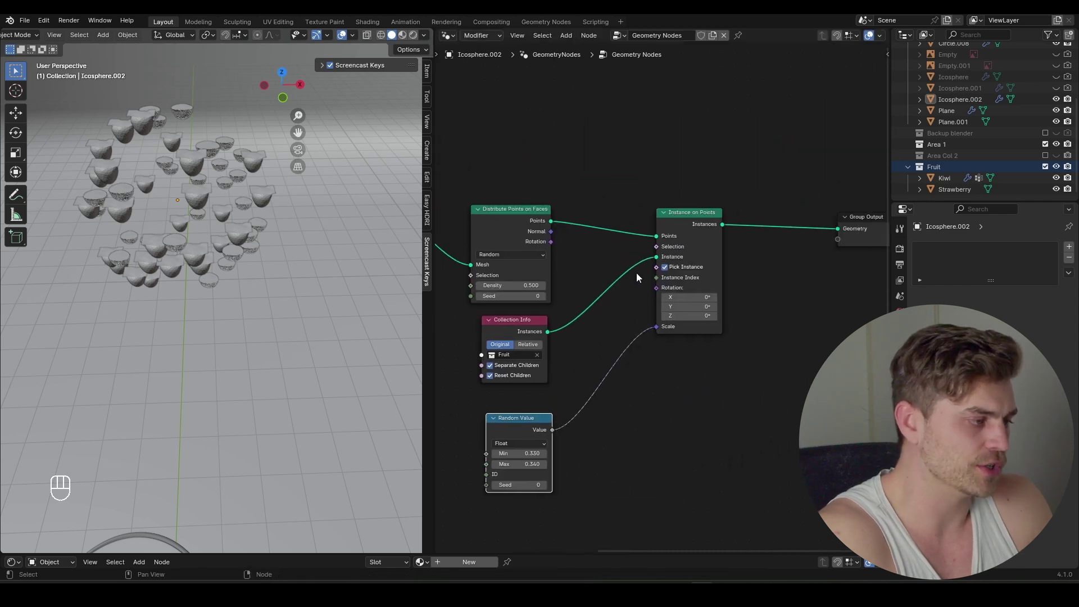
Step: Add an Align Euler to Vector node and place it in the tree
{"action": "left_click", "coordinate": [679, 194]}
{"action": "key", "text": "g"}
{"action": "key", "text": "x"}
{"action": "key", "text": "shift+a"}
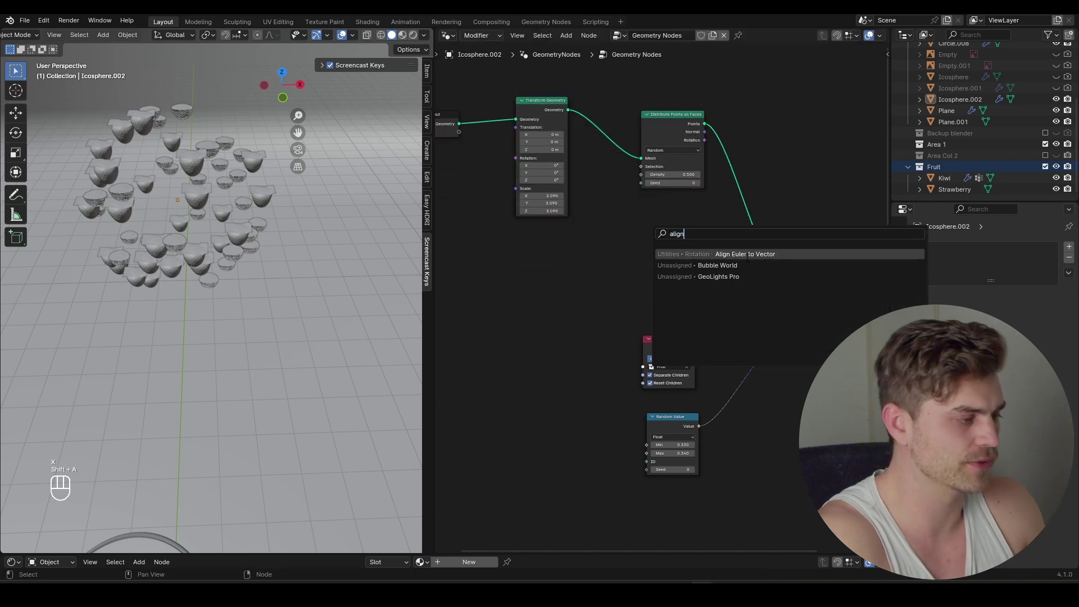
{"action": "left_click", "coordinate": [658, 127]}
{"action": "left_click_drag", "start_coordinate": [619, 92], "coordinate": [449, 144]}
Step: Wire the distributed points' rotation through the align node into the instance rotation
{"action": "key", "text": "g"}
{"action": "left_click_drag", "start_coordinate": [561, 165], "coordinate": [644, 278]}
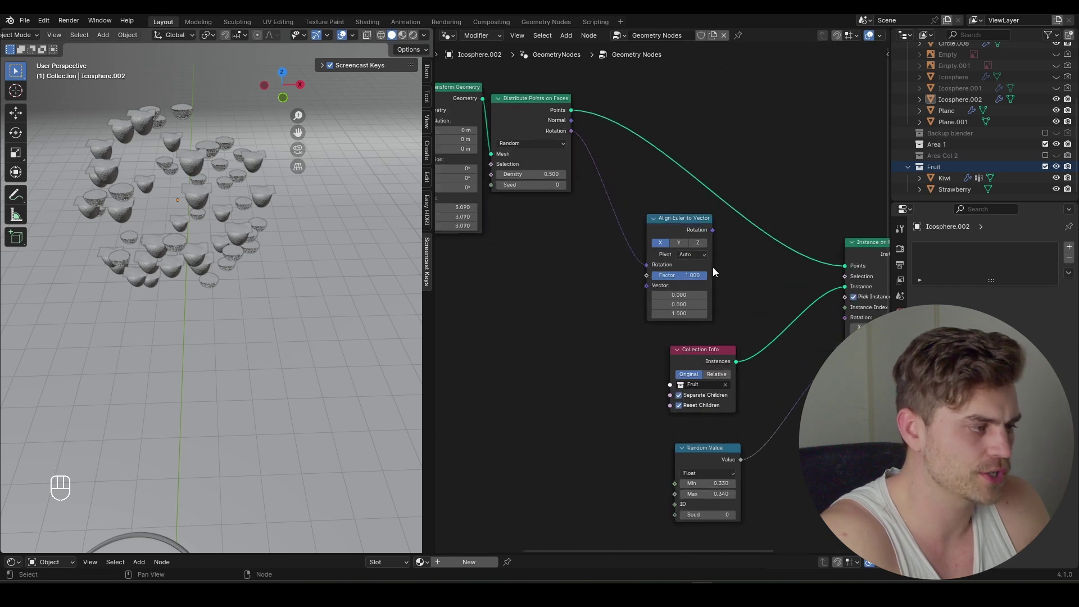
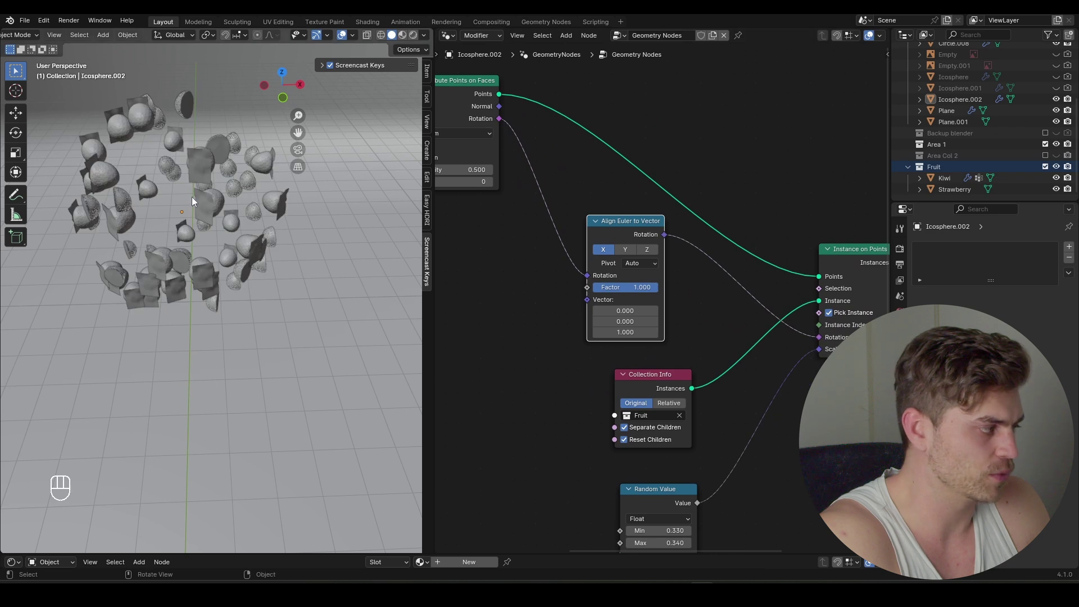
{"action": "middle_click", "coordinate": [632, 254]}
{"action": "middle_click", "coordinate": [608, 258]}
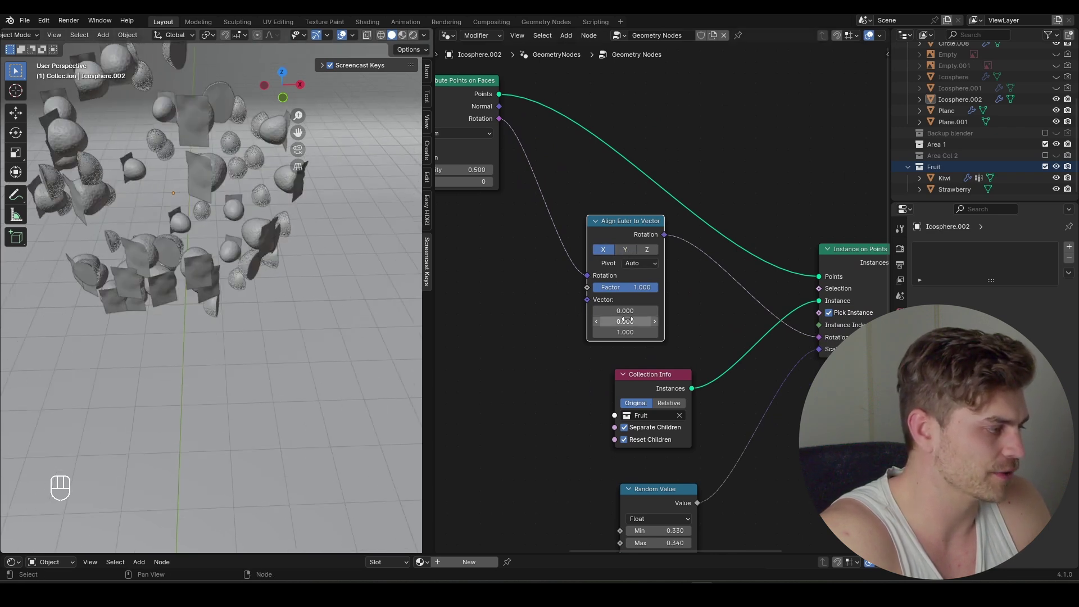
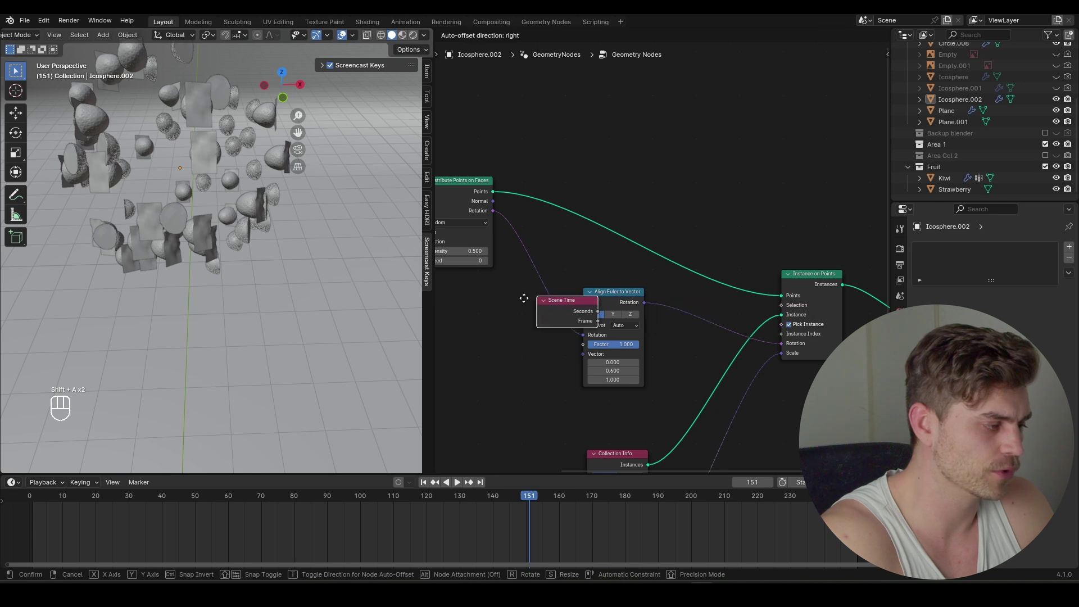
Step: Multiply the rotation by Scene Time seconds and play back the spinning fruit
{"action": "key", "text": "shift+a"}
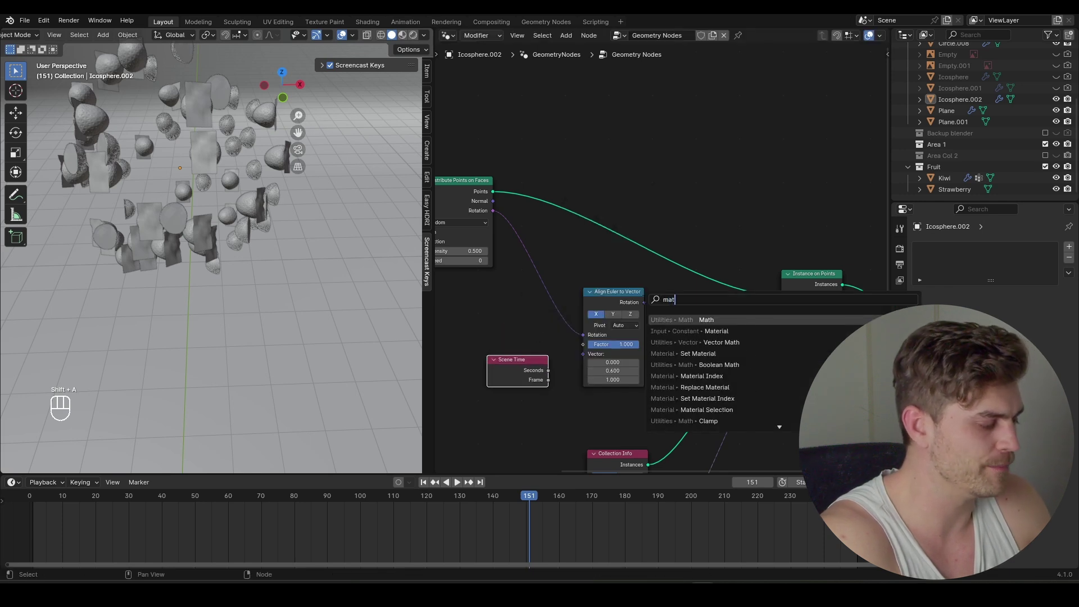
{"action": "left_click_drag", "start_coordinate": [709, 328], "coordinate": [716, 372]}
{"action": "left_click_drag", "start_coordinate": [552, 372], "coordinate": [680, 366]}
{"action": "left_click", "coordinate": [706, 312]}
{"action": "key", "text": "shift+space"}
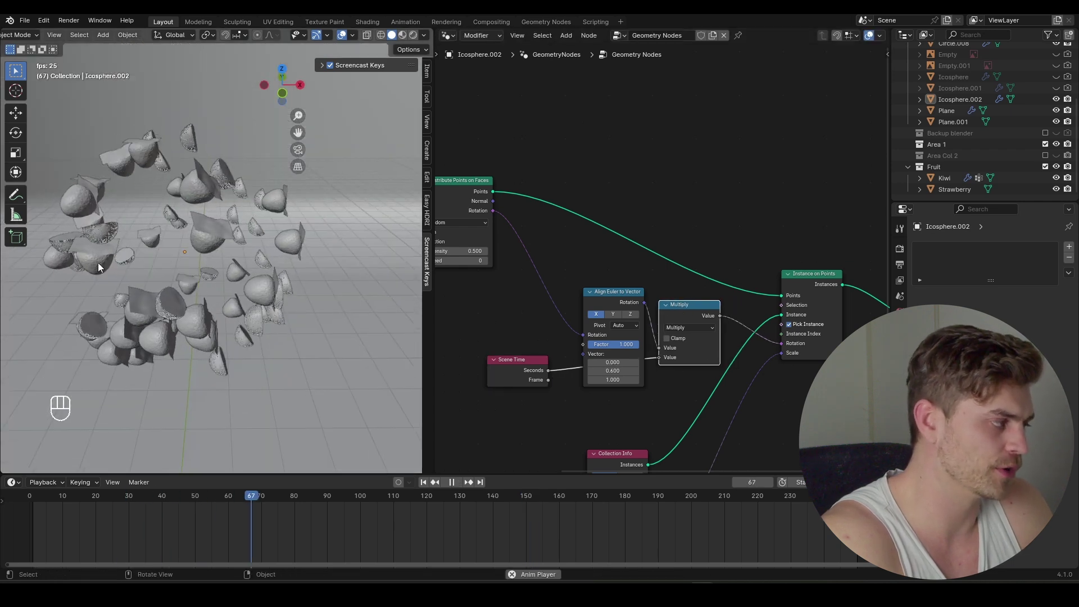
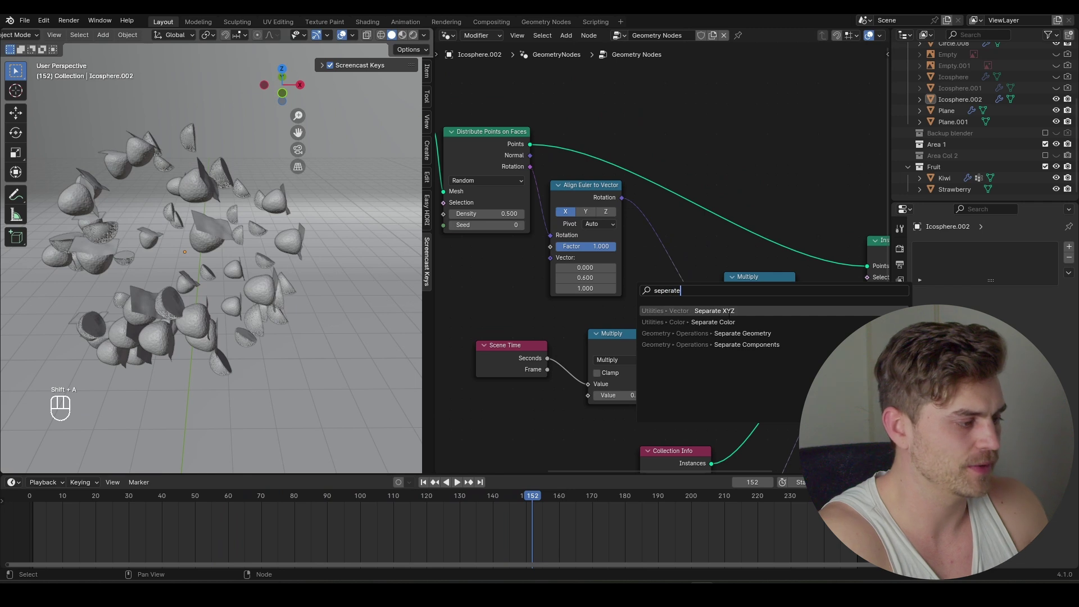
Step: Feed the Separate XYZ Z output into the time multiply and play the animation
{"action": "left_click_drag", "start_coordinate": [736, 272], "coordinate": [782, 327]}
{"action": "key", "text": "shift+space"}
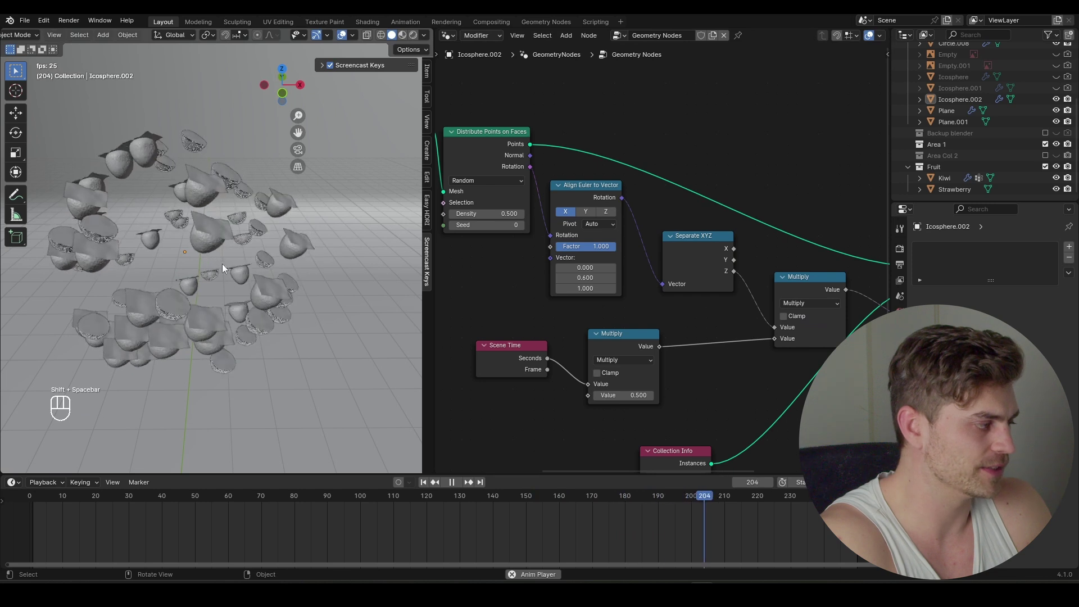
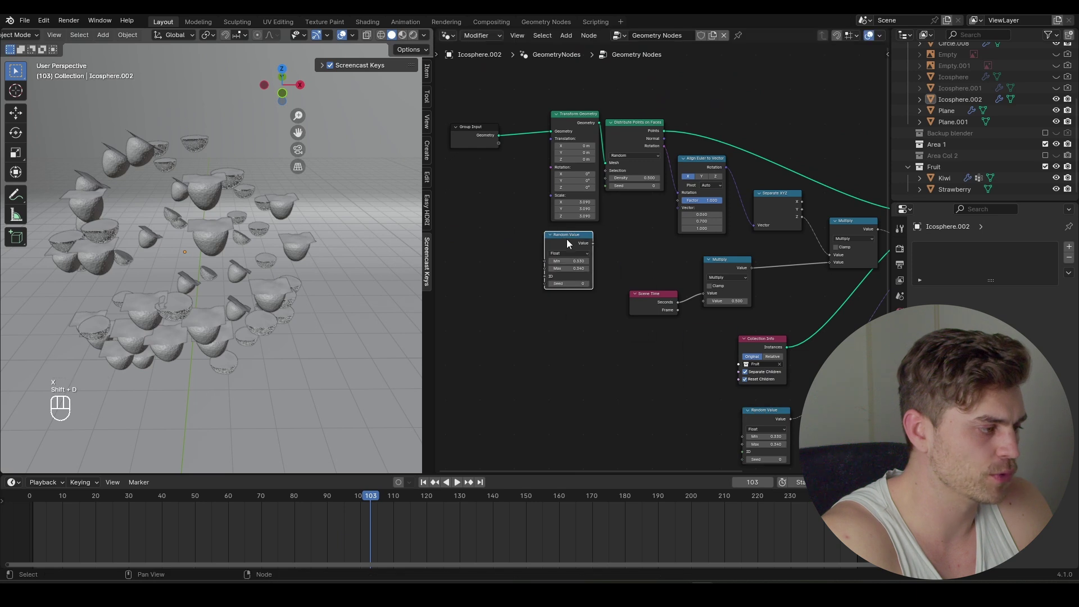
Step: Switch the Random Value node to Vector, Scene Time feeding its max, driving the align vector
{"action": "left_click", "coordinate": [522, 260]}
{"action": "left_click_drag", "start_coordinate": [519, 266], "coordinate": [553, 248]}
{"action": "left_click_drag", "start_coordinate": [555, 238], "coordinate": [684, 187]}
{"action": "left_click", "coordinate": [613, 240]}
{"action": "left_click", "coordinate": [721, 313]}
{"action": "key", "text": "shift+d"}
{"action": "left_click_drag", "start_coordinate": [514, 338], "coordinate": [572, 309]}
Step: Preview the motion, pause playback and save the project file
{"action": "key", "text": "shift+space"}
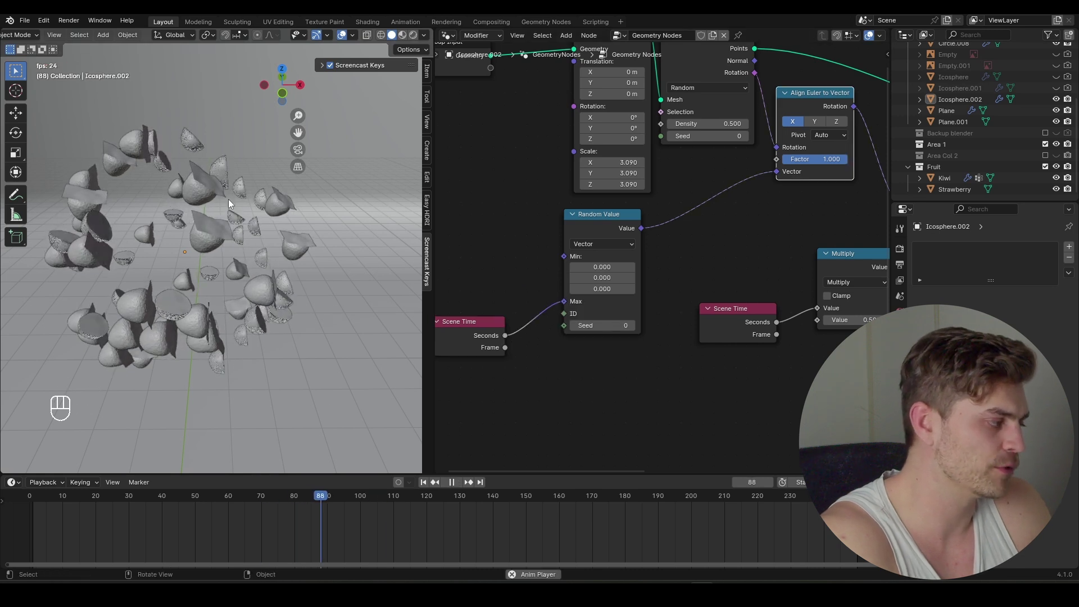
{"action": "key", "text": "shift+space"}
{"action": "left_click", "coordinate": [253, 242]}
{"action": "middle_click", "coordinate": [189, 248]}
{"action": "left_click_drag", "start_coordinate": [354, 248], "coordinate": [321, 233]}
{"action": "key", "text": "ctrl+s"}
{"action": "left_click_drag", "start_coordinate": [324, 261], "coordinate": [286, 216]}
{"action": "middle_click", "coordinate": [289, 258]}
{"action": "left_click", "coordinate": [278, 250]}
{"action": "middle_click", "coordinate": [538, 238]}
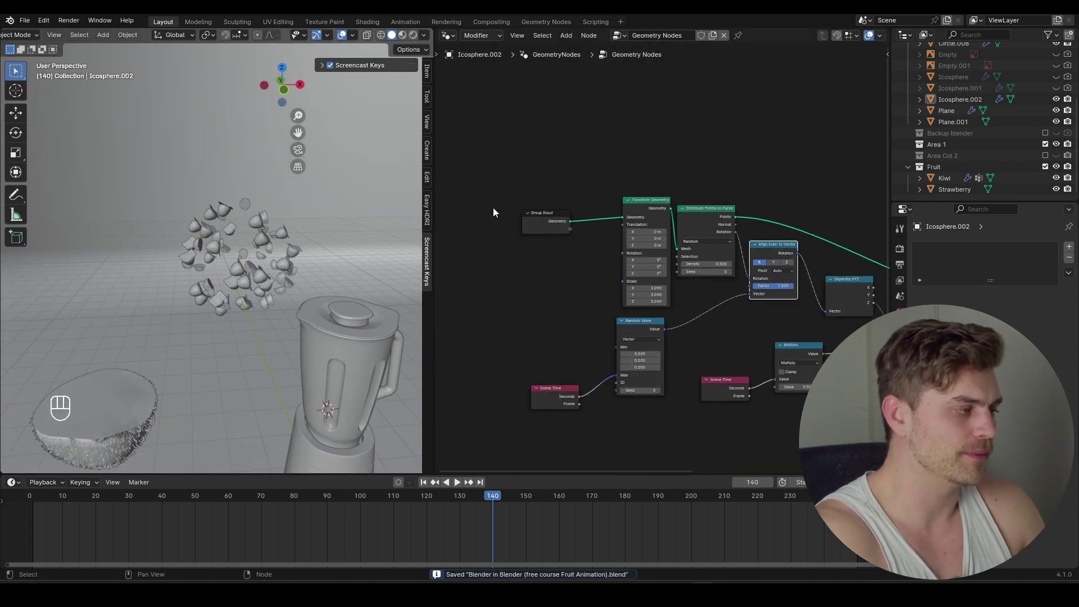
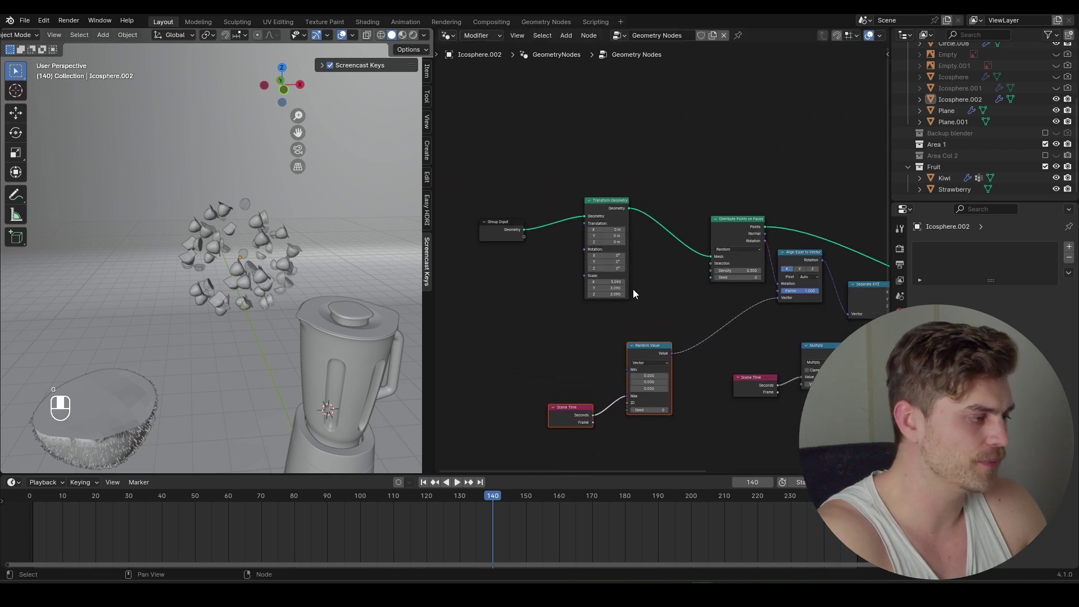
{"action": "middle_click", "coordinate": [730, 246]}
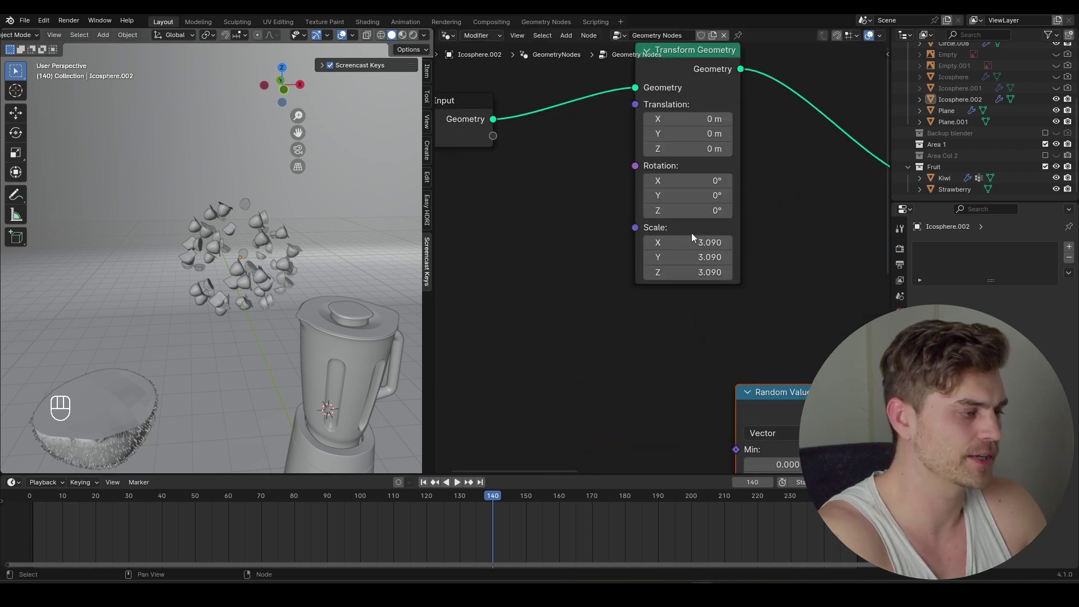
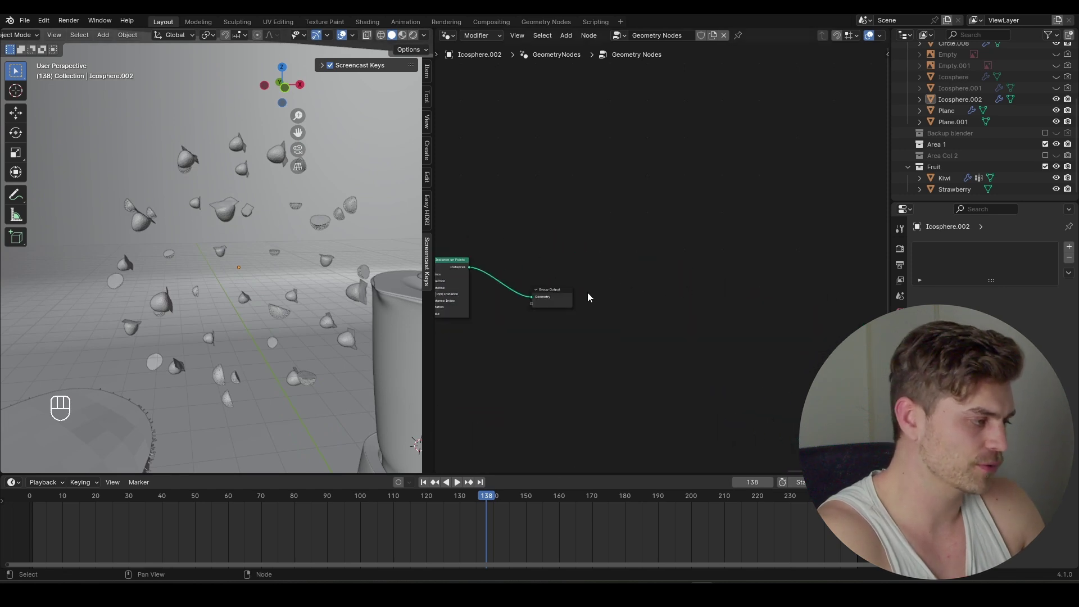
Step: Offset positions with noise minus 0.5 scaled by Scene Time × 3, and preview the drift
{"action": "left_click", "coordinate": [568, 298]}
{"action": "double_click", "coordinate": [596, 252]}
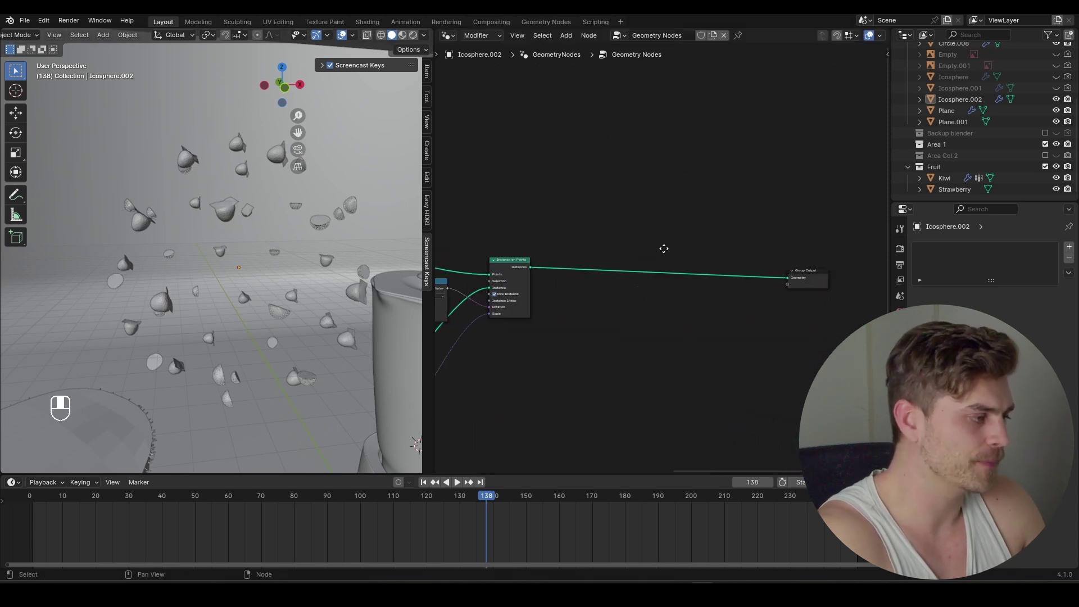
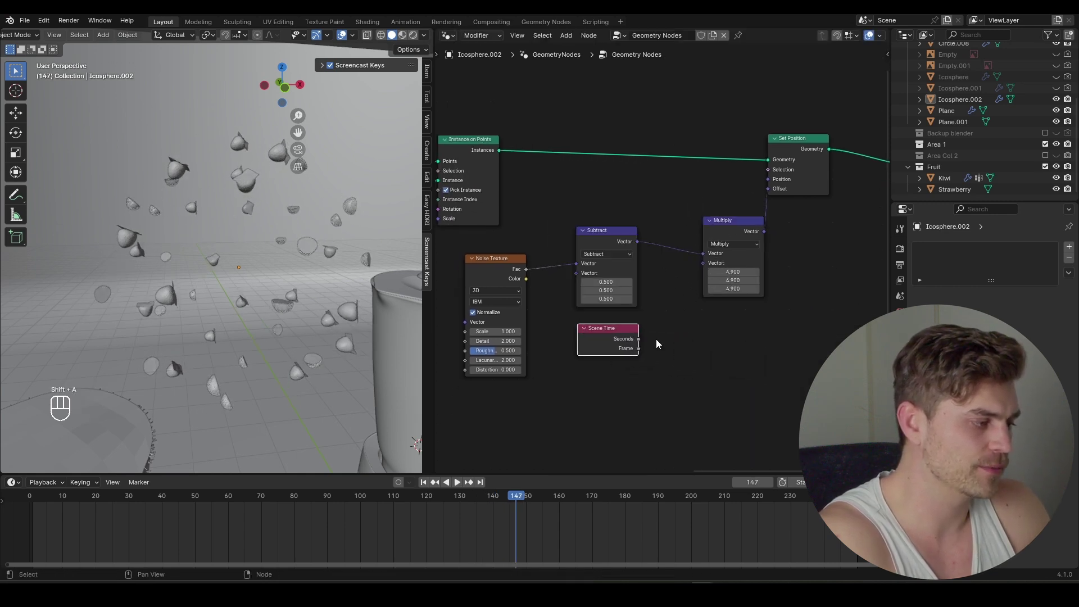
{"action": "left_click_drag", "start_coordinate": [640, 345], "coordinate": [700, 276]}
{"action": "key", "text": "shift+space"}
{"action": "left_click_drag", "start_coordinate": [288, 275], "coordinate": [360, 303]}
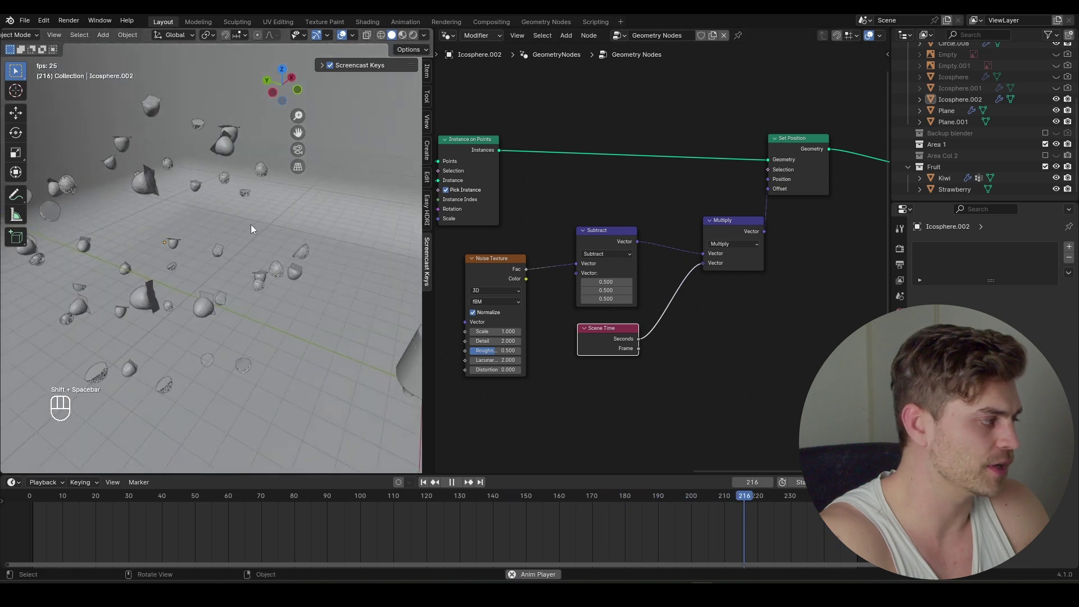
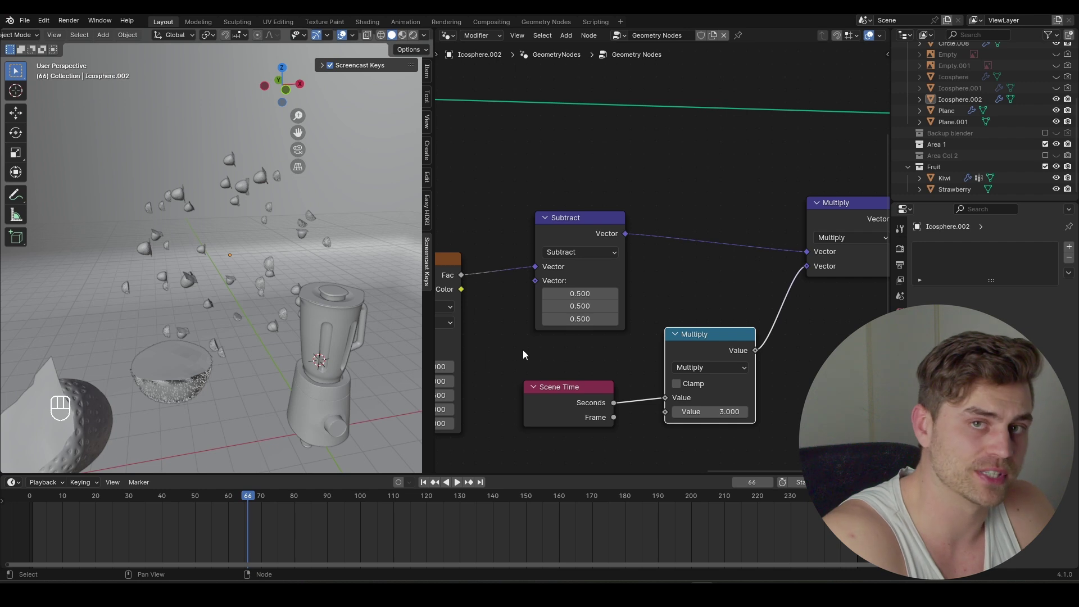
{"action": "key", "text": "shift+space"}
Step: Hide the fruit-scattering Icosphere.002 in both viewport and render
{"action": "left_click", "coordinate": [305, 279]}
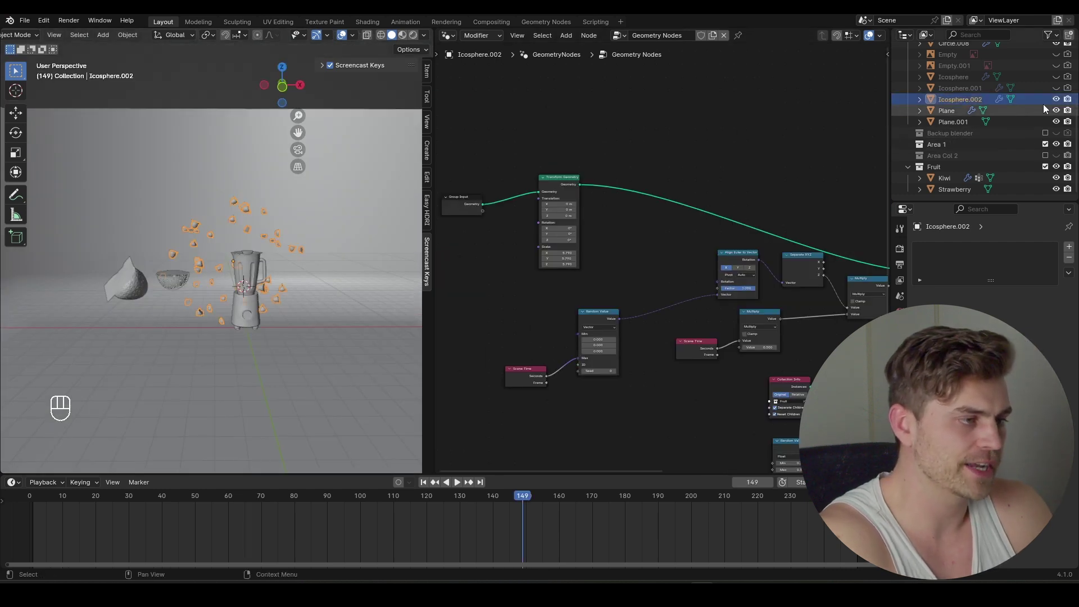
{"action": "left_click", "coordinate": [1055, 101]}
{"action": "left_click", "coordinate": [1070, 102]}
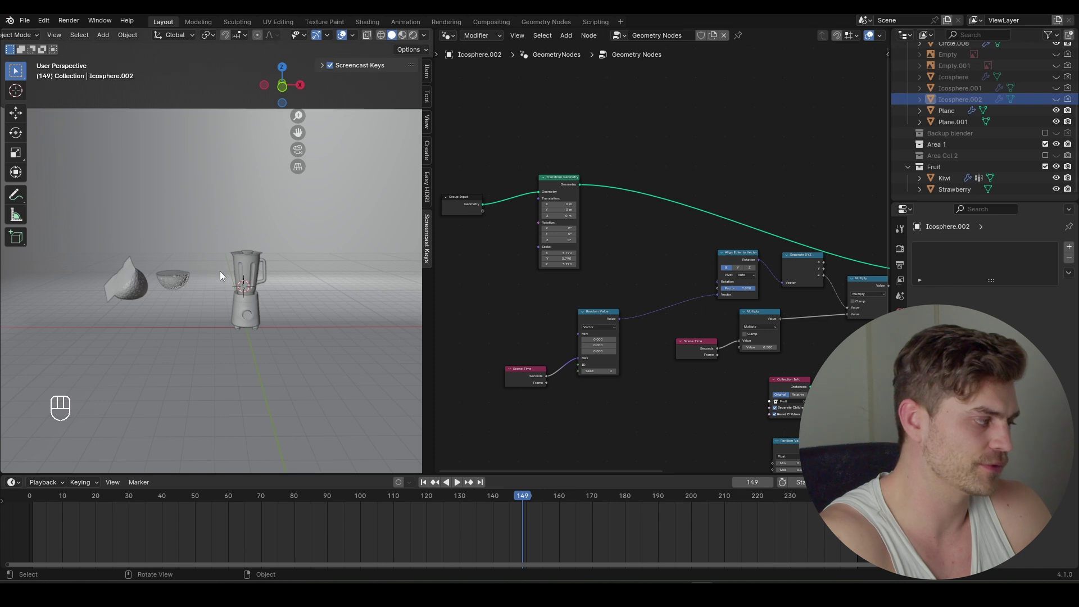
Step: Look through the camera at the blender product framing
{"action": "key", "text": "g"}
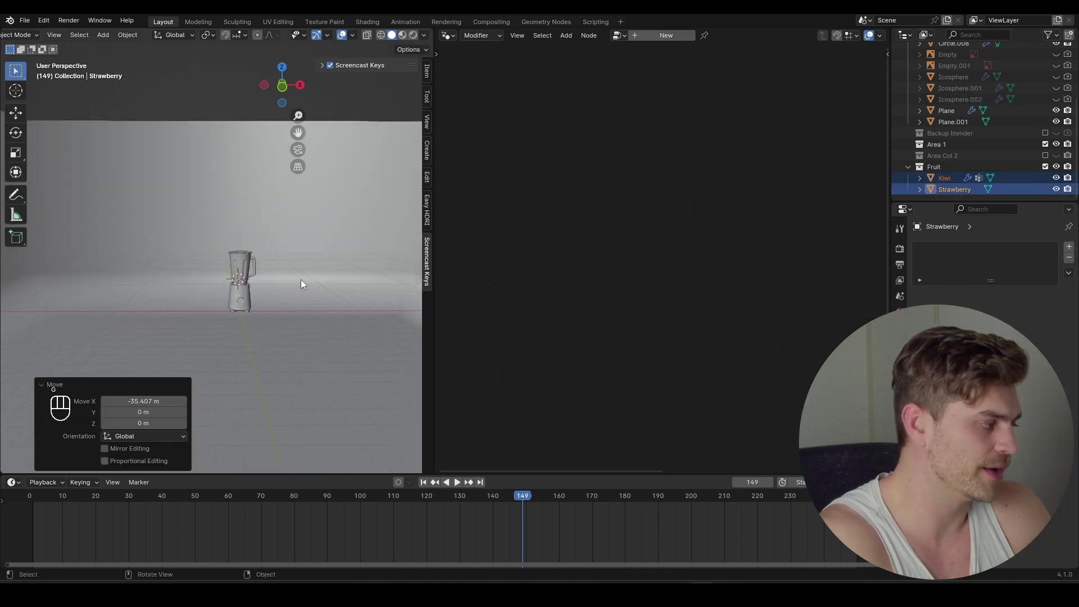
{"action": "left_click_drag", "start_coordinate": [308, 291], "coordinate": [280, 267]}
{"action": "middle_click", "coordinate": [272, 273]}
{"action": "key", "text": "shift+a"}
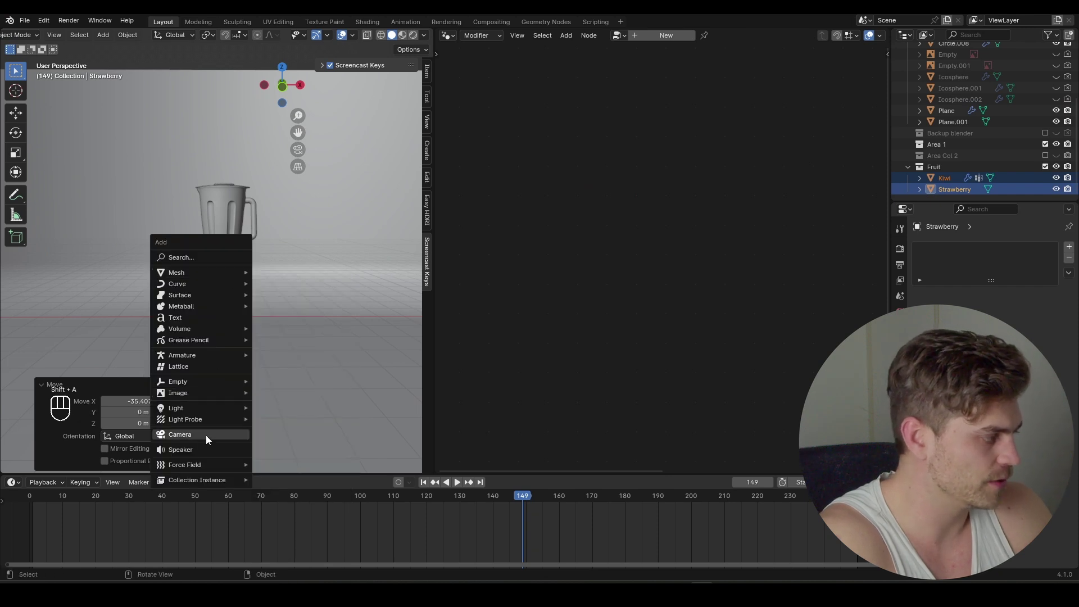
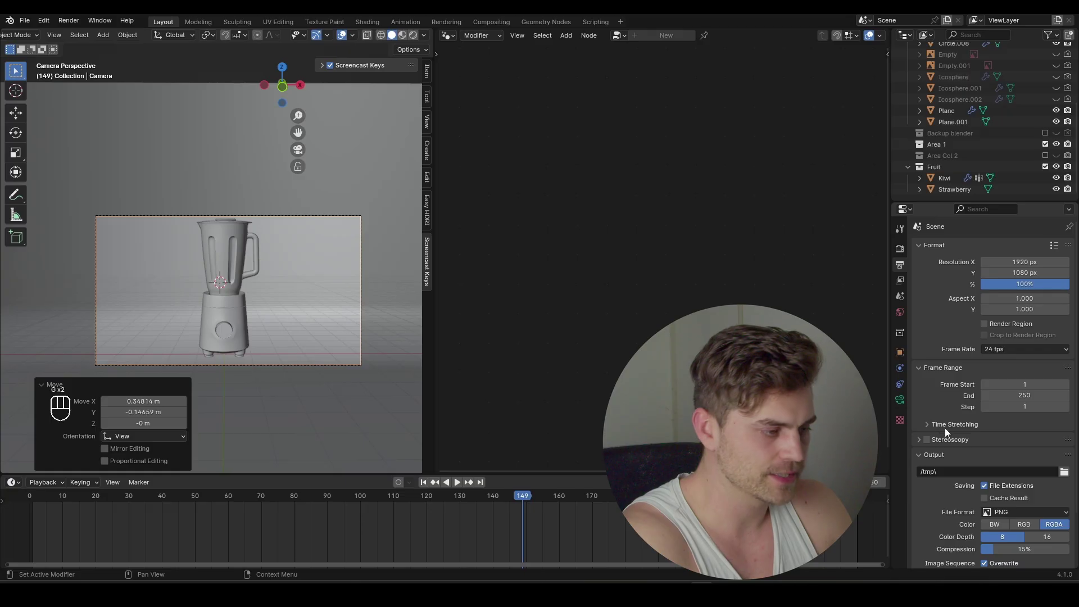
Step: Try moving and keyframing the camera along its local Z axis, then cancel the move
{"action": "left_click_drag", "start_coordinate": [899, 402], "coordinate": [943, 418]}
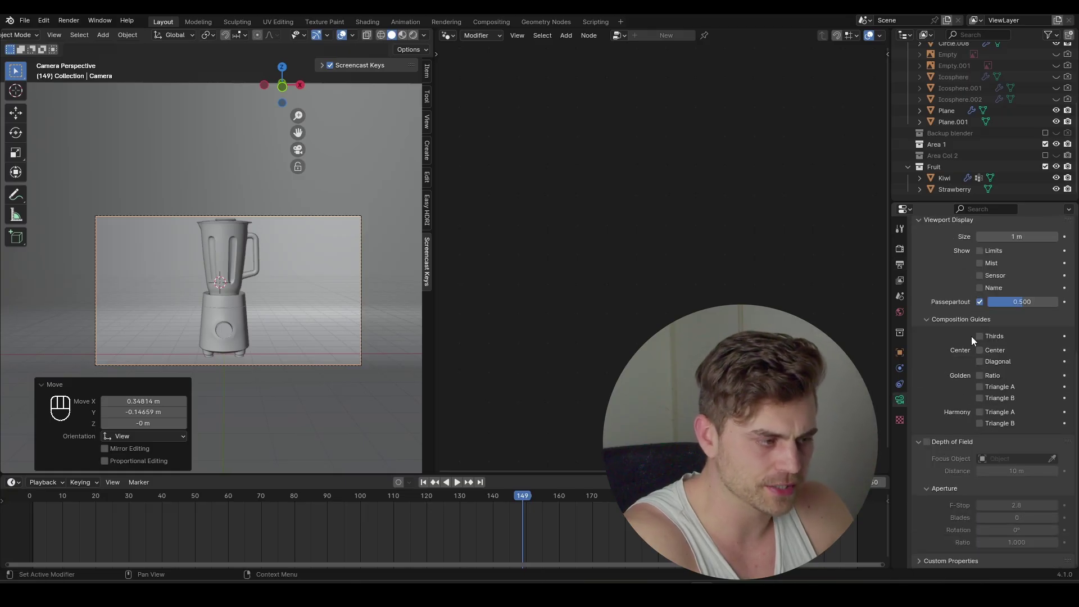
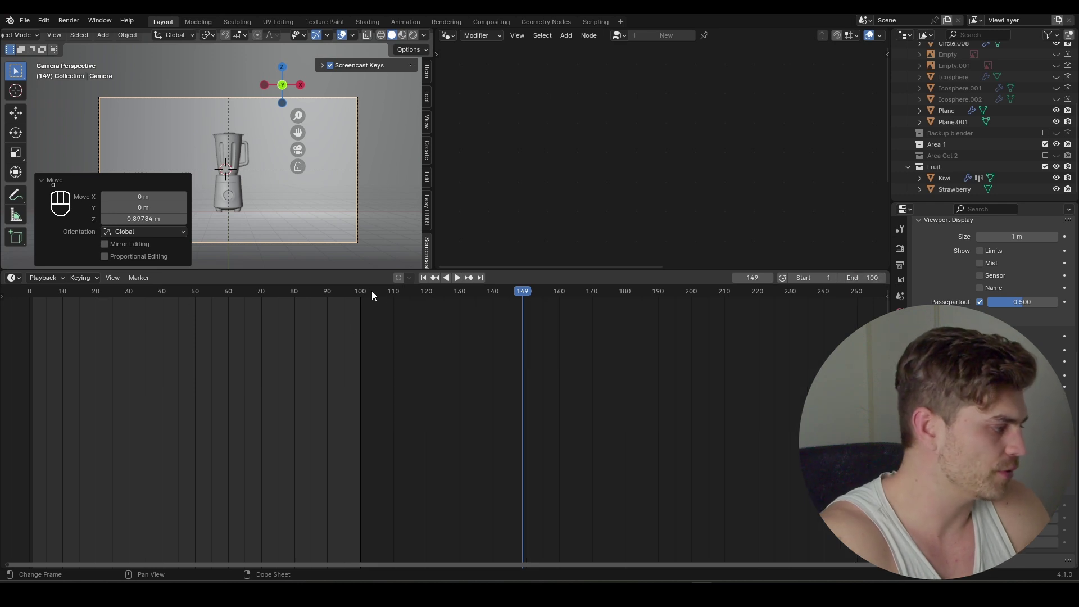
{"action": "left_click", "coordinate": [364, 297]}
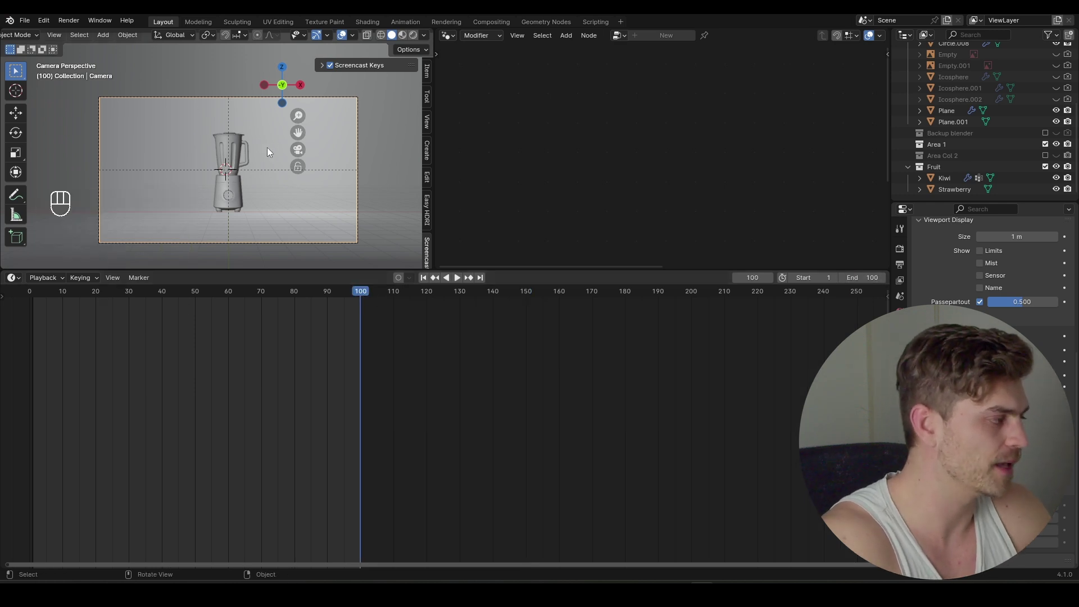
{"action": "key", "text": "i"}
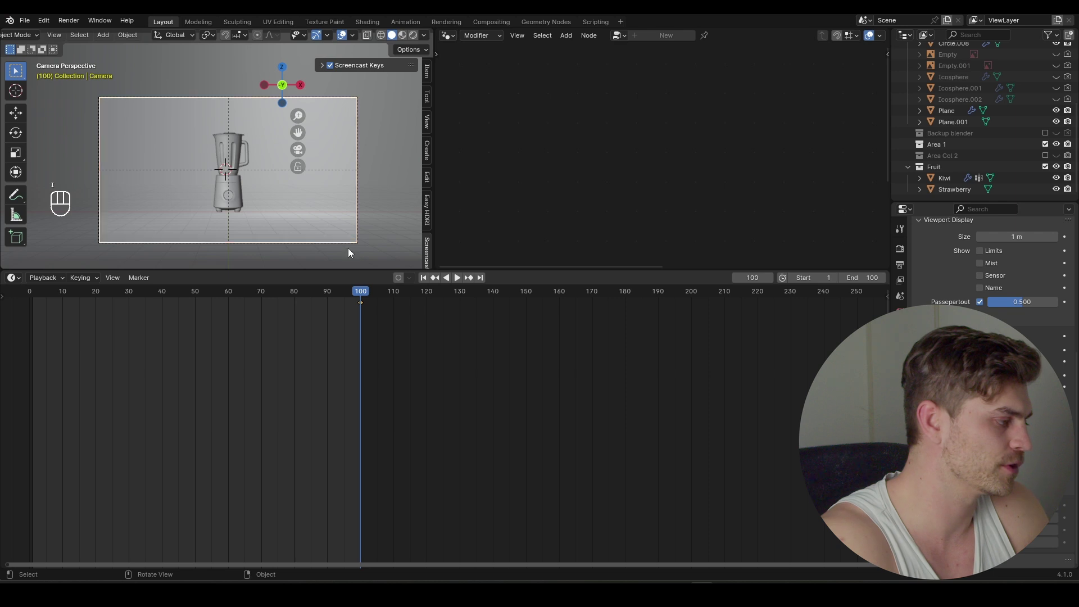
{"action": "left_click", "coordinate": [355, 295]}
{"action": "key", "text": "g"}
{"action": "key", "text": "g"}
{"action": "key", "text": "r"}
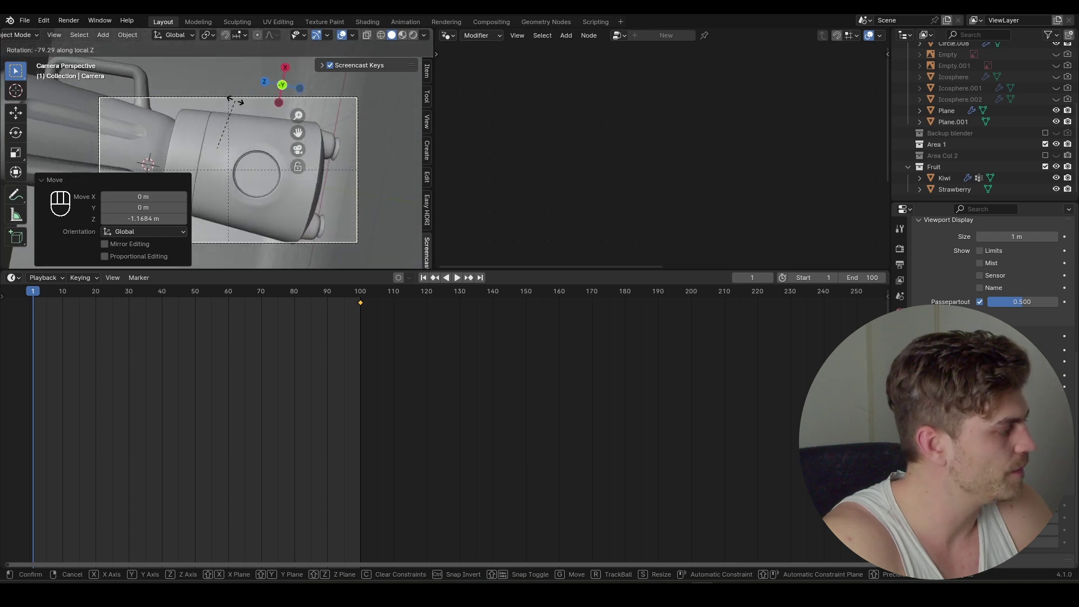
{"action": "key", "text": "g"}
{"action": "key", "text": "g"}
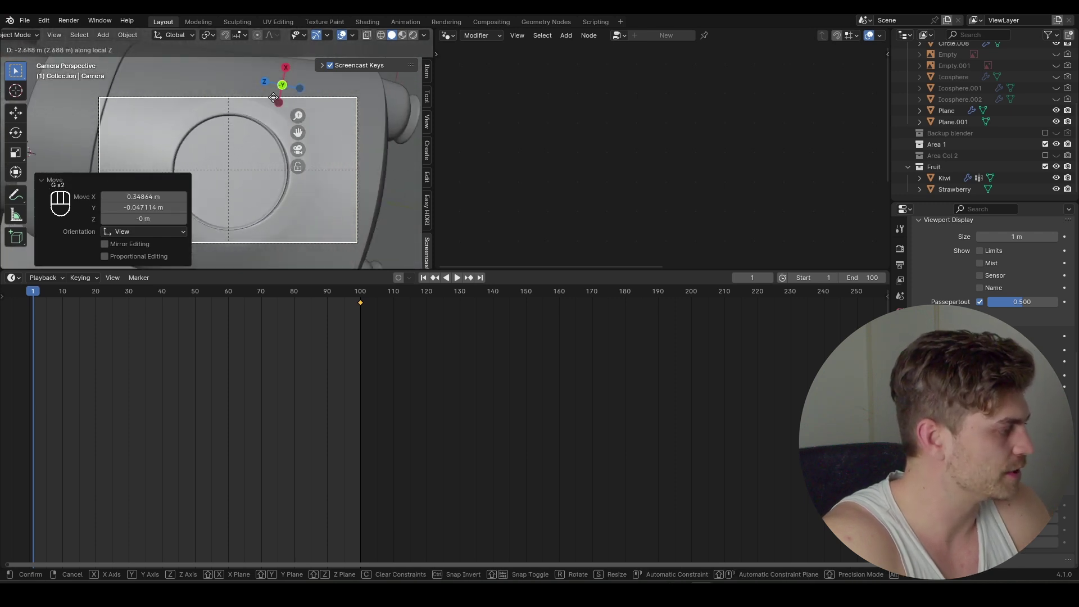
{"action": "key", "text": "i"}
Step: Play the camera animation to the end and switch the timeline to the Graph Editor
{"action": "key", "text": "shift+space"}
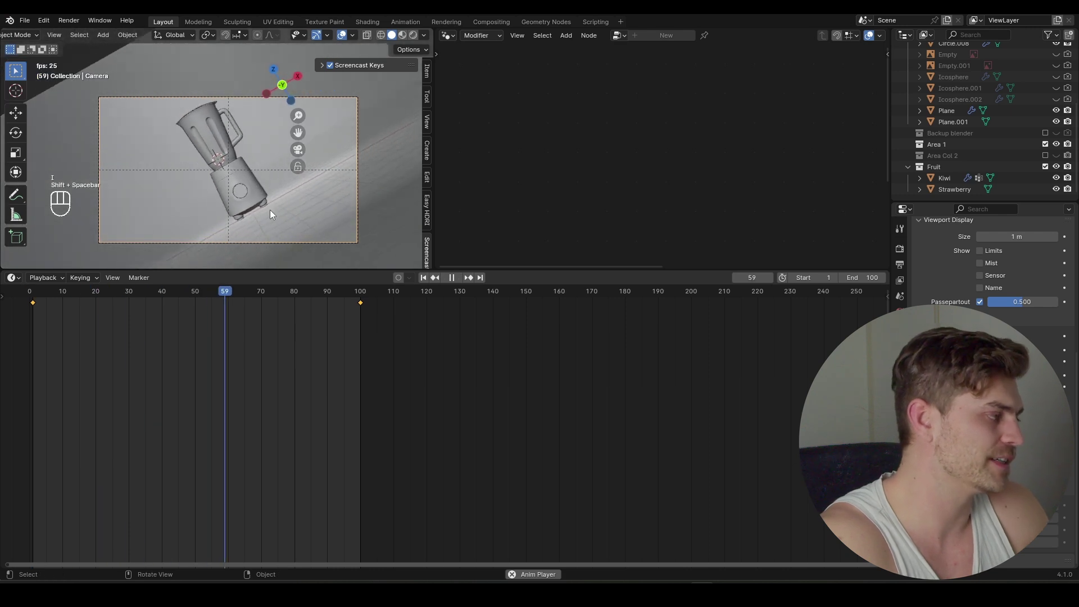
{"action": "key", "text": "shift+space"}
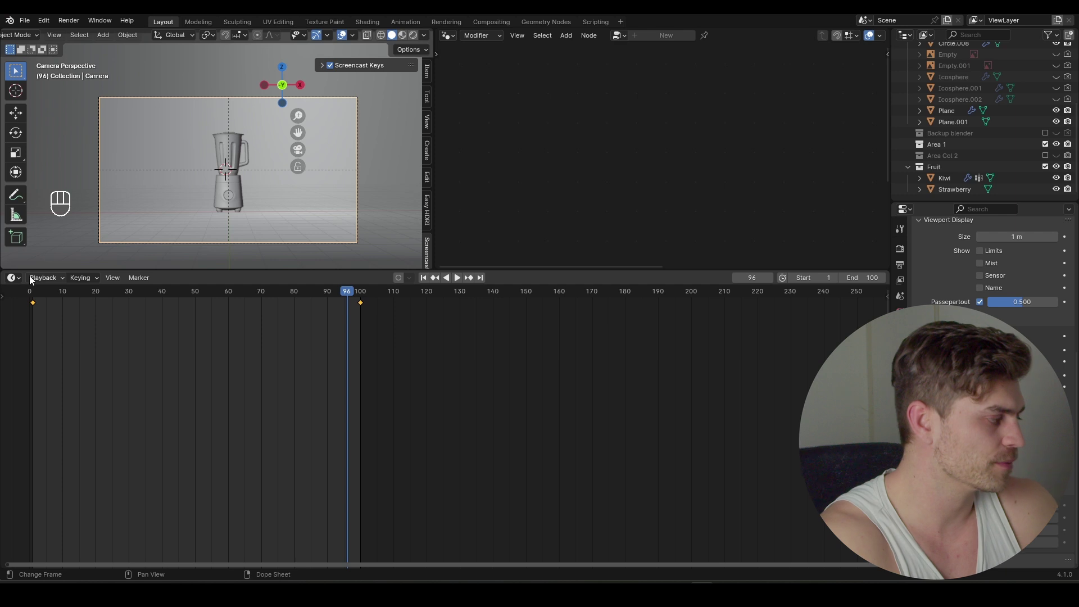
{"action": "left_click_drag", "start_coordinate": [17, 279], "coordinate": [183, 338]}
{"action": "left_click", "coordinate": [16, 324]}
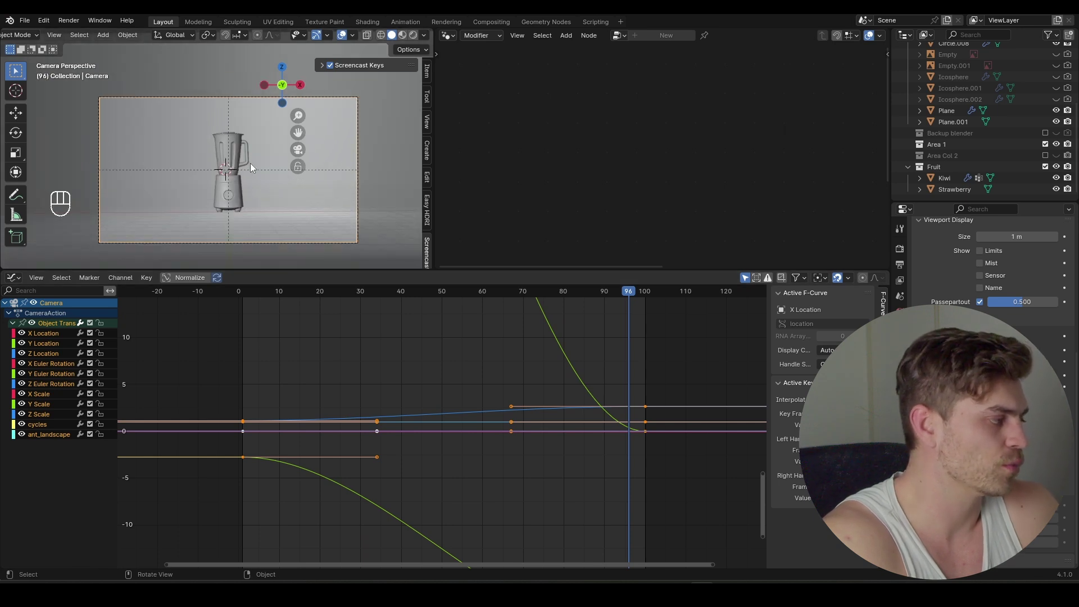
Step: Reshape the camera's Y Location curve so its last keyframe eases out
{"action": "left_click_drag", "start_coordinate": [254, 168], "coordinate": [256, 208]}
{"action": "middle_click", "coordinate": [254, 193]}
{"action": "left_click", "coordinate": [240, 199]}
{"action": "key", "text": "KP_0"}
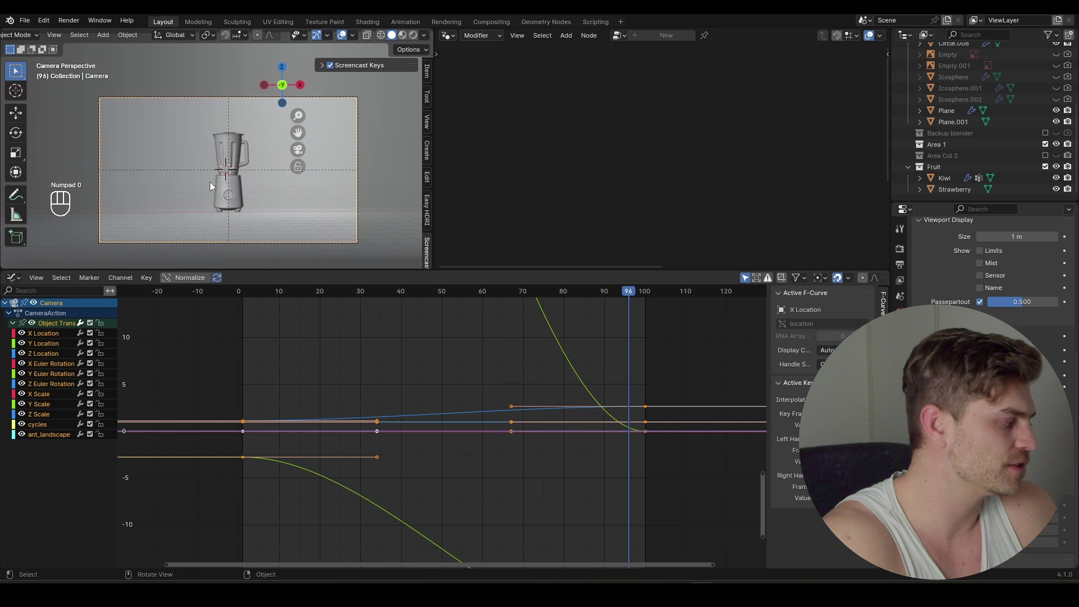
{"action": "left_click", "coordinate": [62, 347]}
{"action": "left_click", "coordinate": [103, 328]}
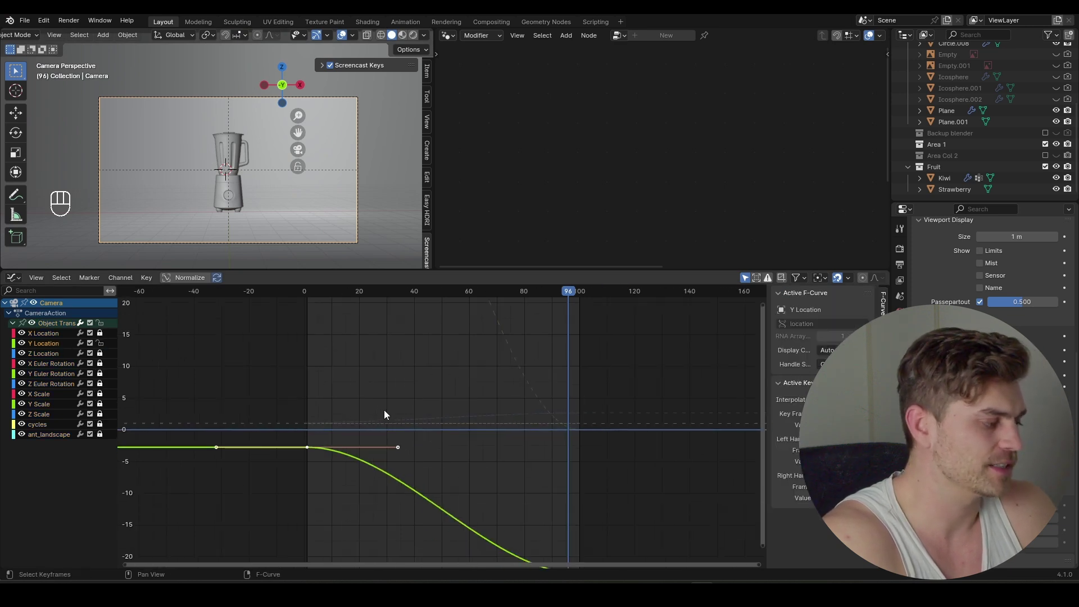
{"action": "middle_click", "coordinate": [368, 352]}
{"action": "left_click_drag", "start_coordinate": [404, 366], "coordinate": [382, 388]}
{"action": "left_click", "coordinate": [345, 420]}
{"action": "left_click", "coordinate": [50, 347]}
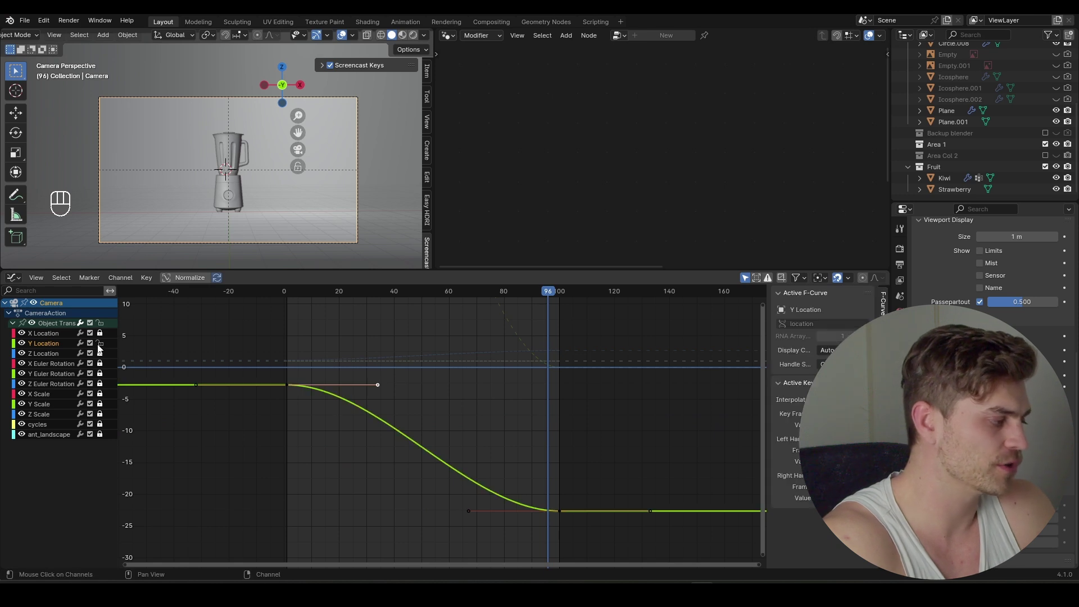
{"action": "key", "text": "g"}
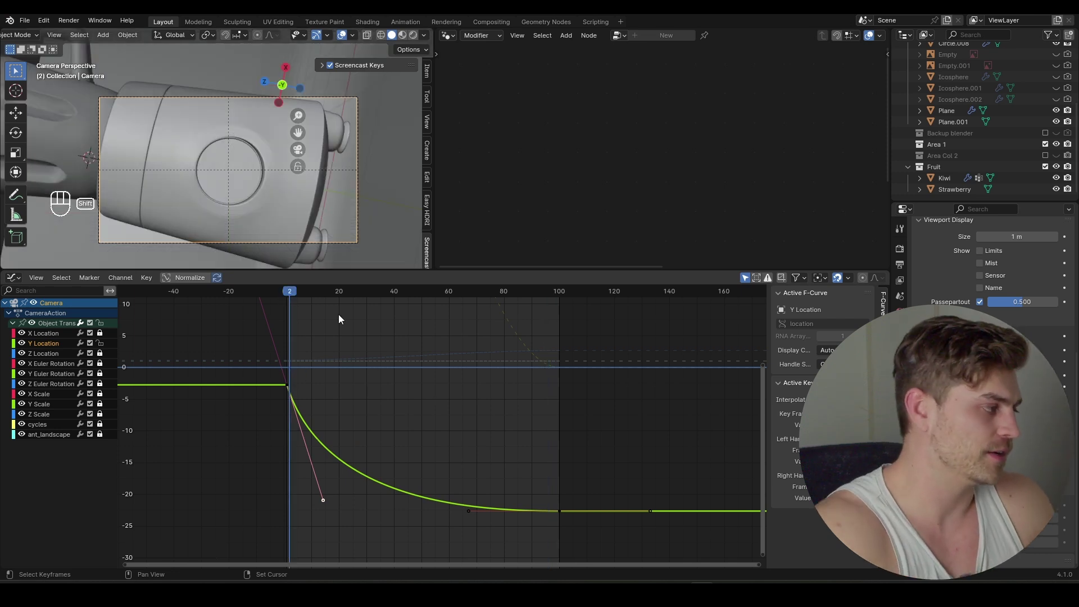
Step: Play back the camera move from the first frame to check the easing
{"action": "key", "text": "shift+space"}
{"action": "key", "text": "shift+space"}
{"action": "left_click", "coordinate": [289, 295]}
{"action": "key", "text": "shift+space"}
{"action": "key", "text": "shift+space"}
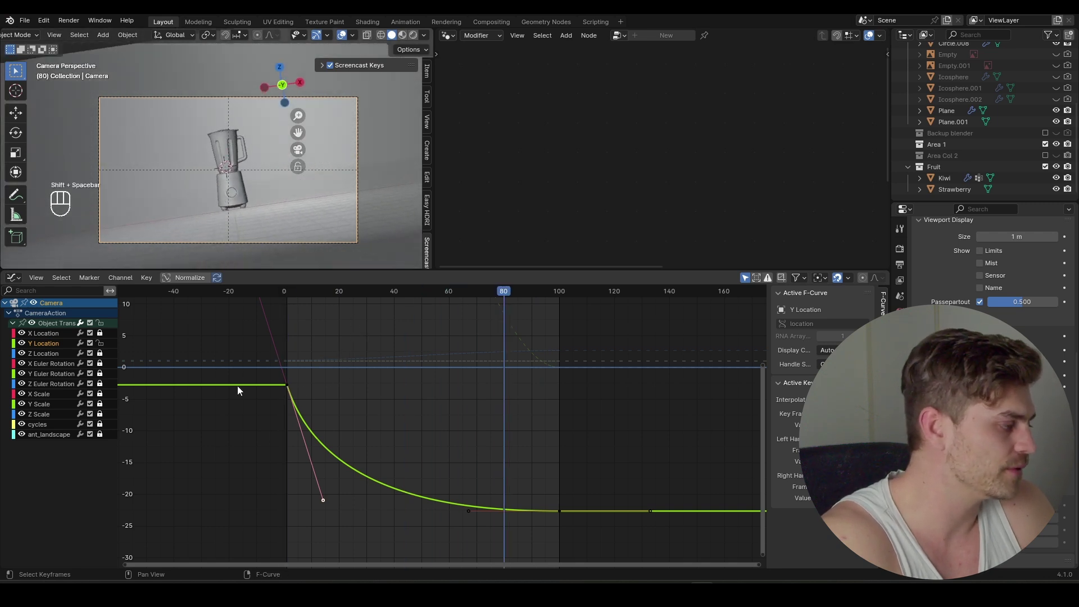
Step: Ease out another location curve's handles and review the playback
{"action": "left_click", "coordinate": [54, 378]}
{"action": "left_click", "coordinate": [101, 375]}
{"action": "key", "text": "a"}
{"action": "key", "text": "KP_Decimal"}
{"action": "left_click_drag", "start_coordinate": [406, 334], "coordinate": [395, 366]}
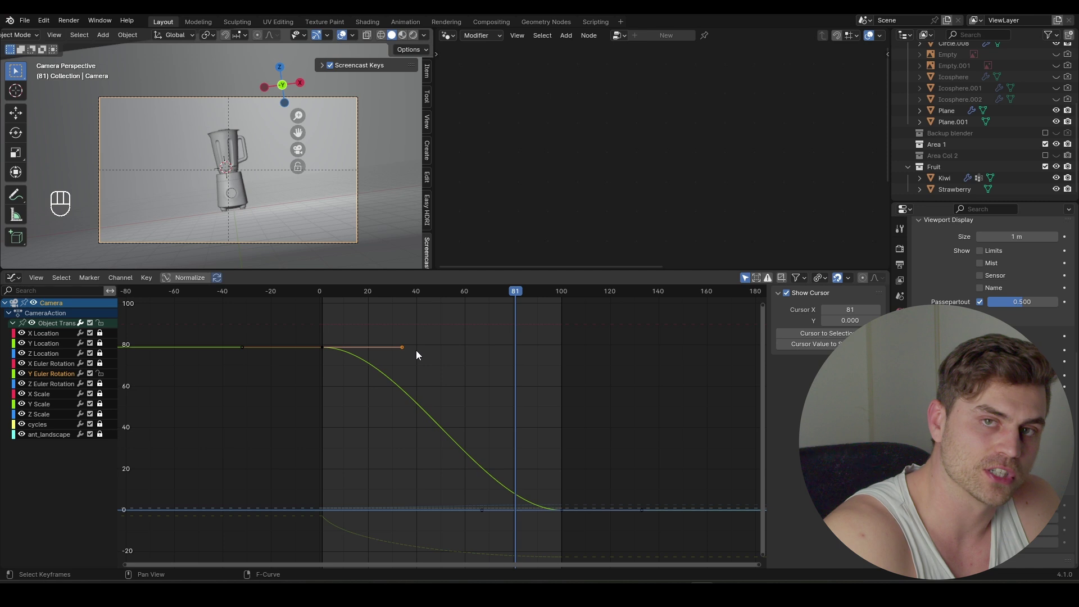
{"action": "key", "text": "g"}
{"action": "left_click", "coordinate": [327, 295]}
{"action": "key", "text": "shift+space"}
{"action": "left_click", "coordinate": [327, 296]}
{"action": "key", "text": "shift+space"}
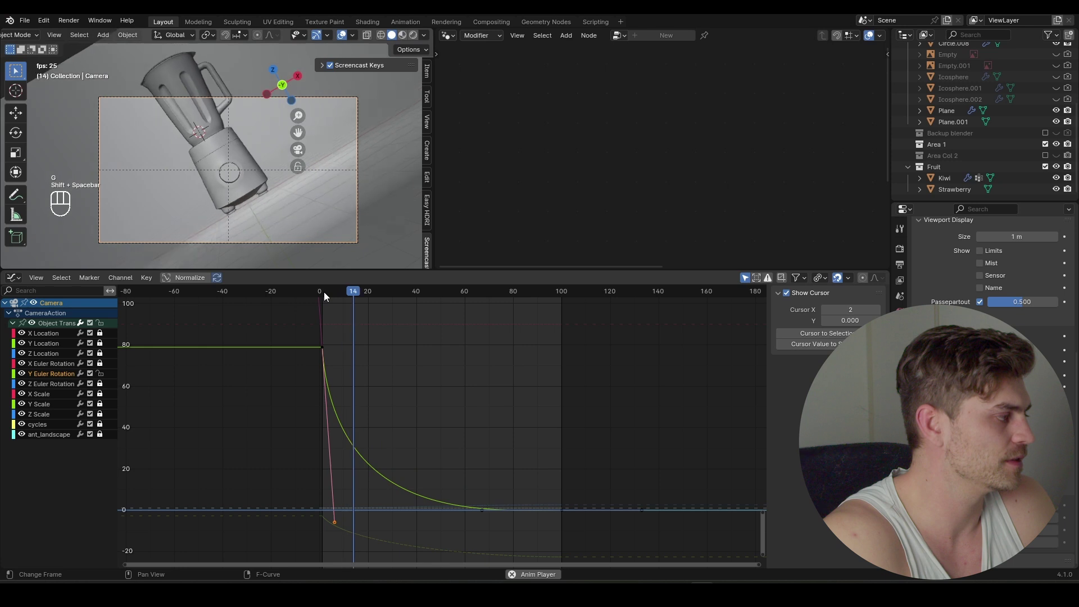
{"action": "key", "text": "shift+space"}
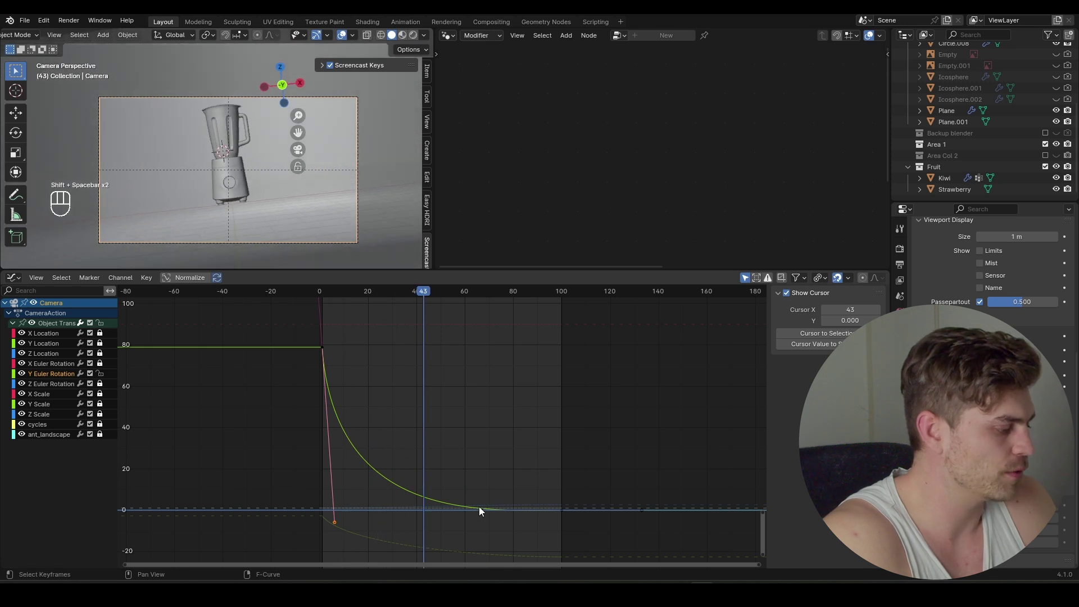
Step: Sharpen that curve's ease-out further and replay the camera move
{"action": "left_click_drag", "start_coordinate": [510, 496], "coordinate": [463, 539]}
{"action": "key", "text": "g"}
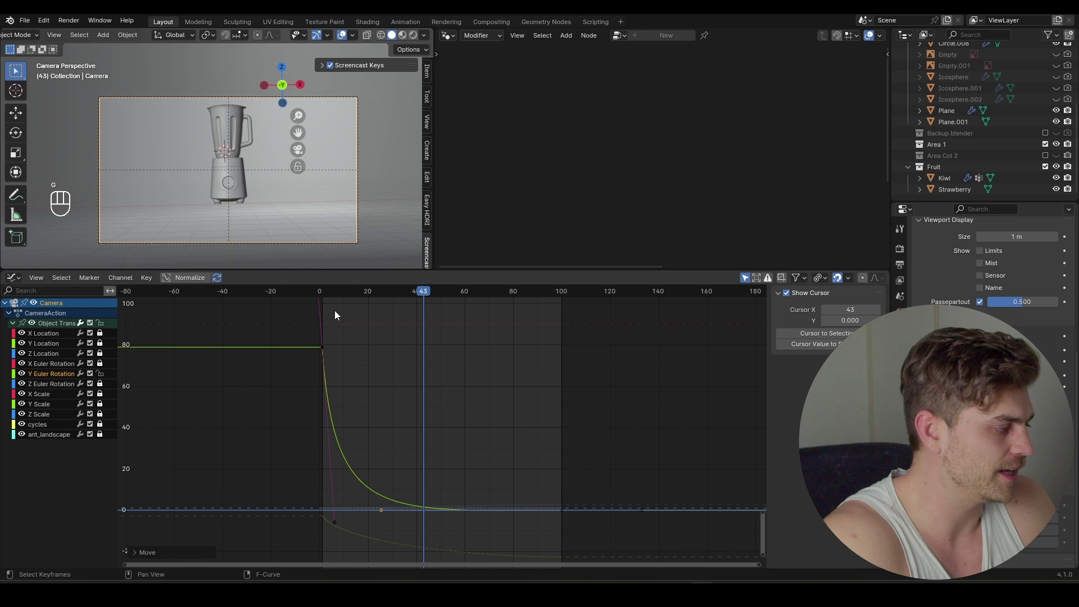
{"action": "left_click", "coordinate": [326, 294]}
{"action": "key", "text": "shift+space"}
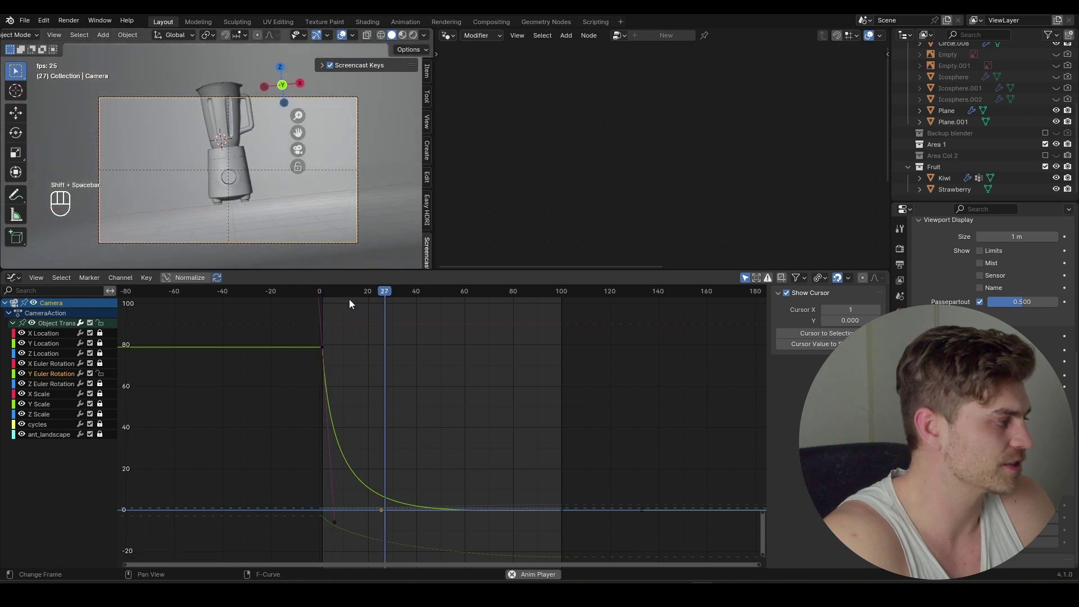
{"action": "key", "text": "shift+space"}
{"action": "left_click", "coordinate": [326, 293]}
{"action": "key", "text": "shift+space"}
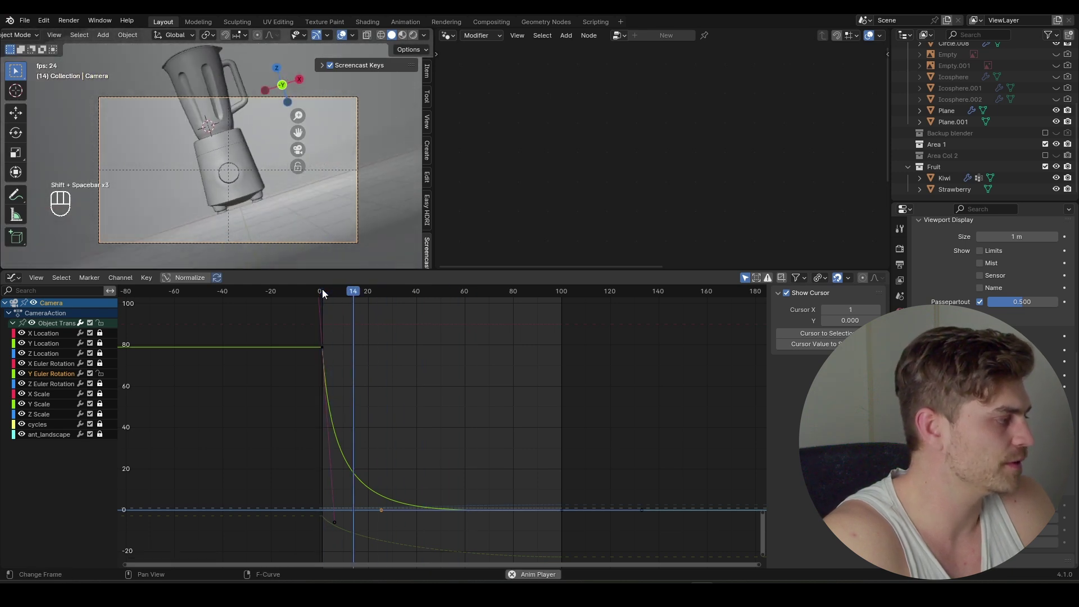
{"action": "key", "text": "shift+space"}
Step: Reshape the Z Location curve's first keyframe handle into an ease-out
{"action": "left_click", "coordinate": [57, 356]}
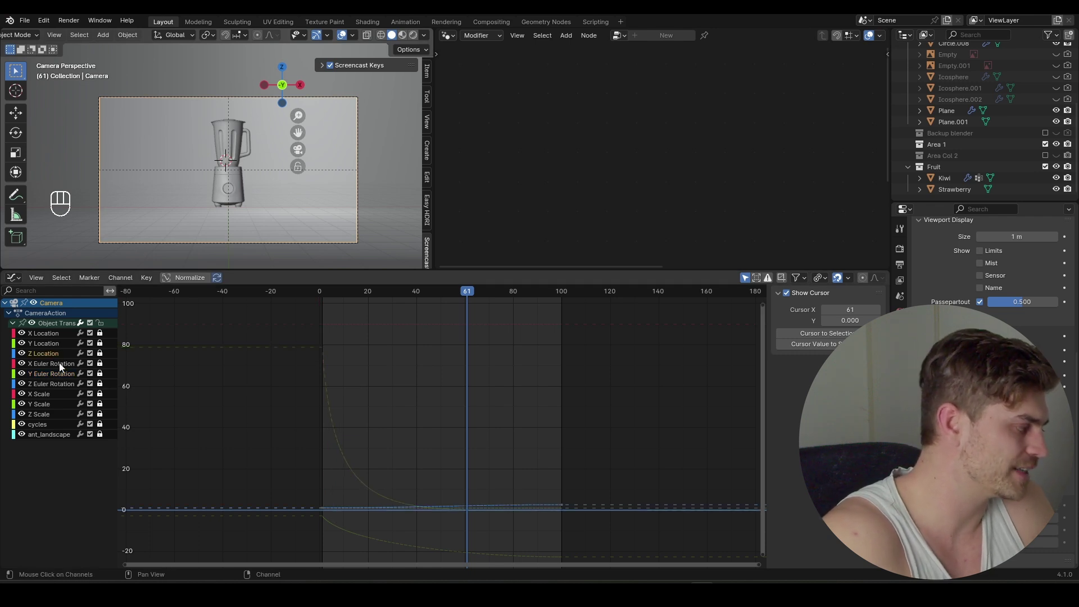
{"action": "key", "text": "a"}
{"action": "key", "text": "KP_Decimal"}
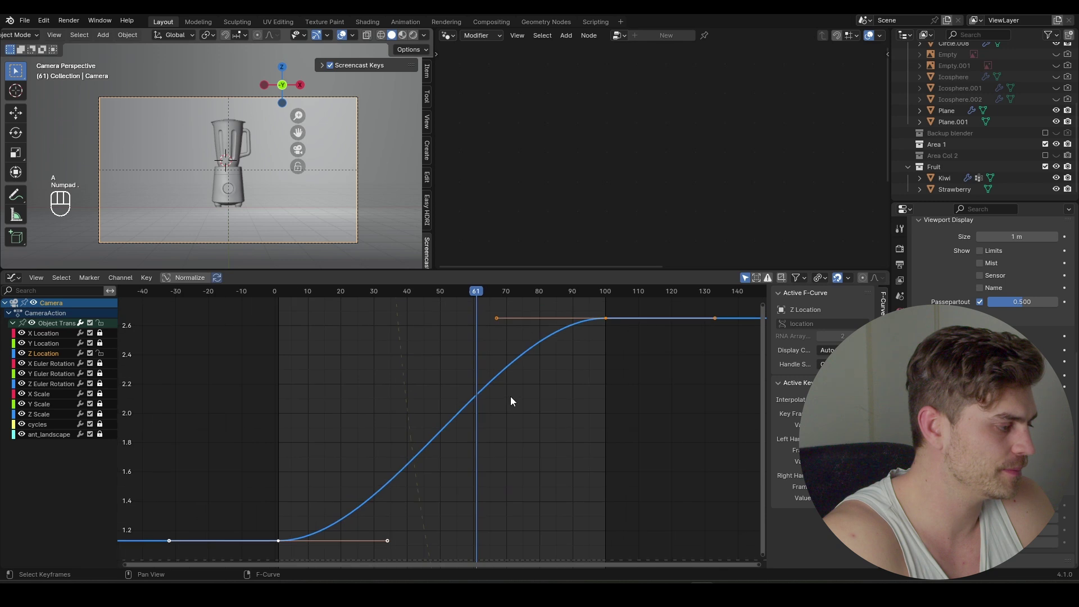
{"action": "left_click", "coordinate": [385, 534]}
{"action": "key", "text": "g"}
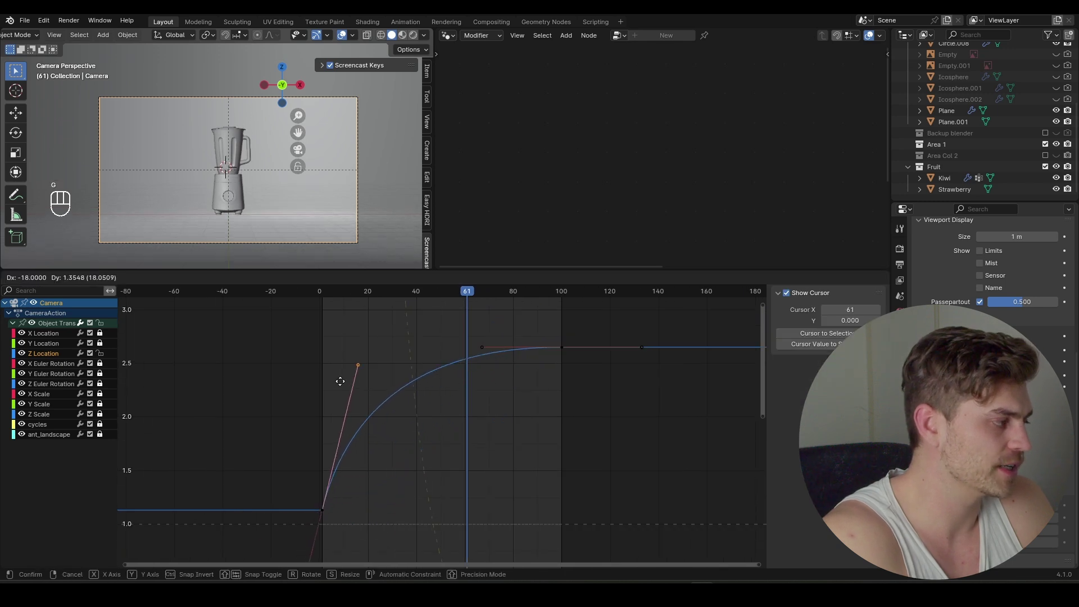
{"action": "left_click", "coordinate": [326, 296]}
Step: Replay the reshaped camera move repeatedly and bring up the camera's lens settings
{"action": "key", "text": "shift+space"}
{"action": "key", "text": "shift+space"}
{"action": "left_click", "coordinate": [329, 291]}
{"action": "key", "text": "shift+space"}
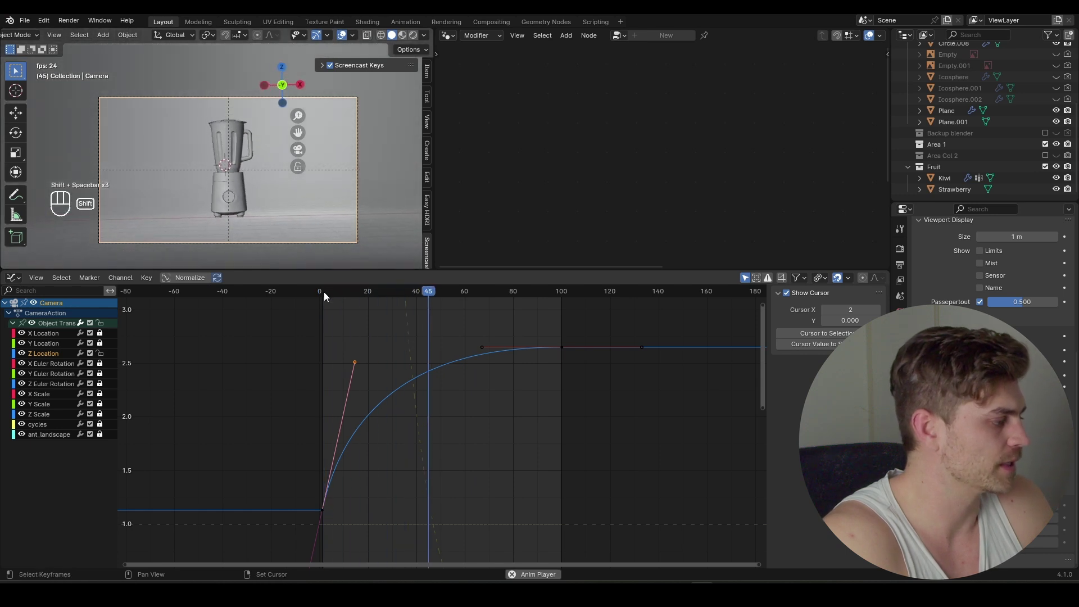
{"action": "key", "text": "shift+space"}
{"action": "left_click", "coordinate": [324, 293]}
{"action": "key", "text": "shift+space"}
{"action": "key", "text": "KP_0"}
{"action": "key", "text": "shift+space"}
{"action": "key", "text": "shift+space"}
{"action": "key", "text": "shift+space"}
{"action": "key", "text": "shift+space"}
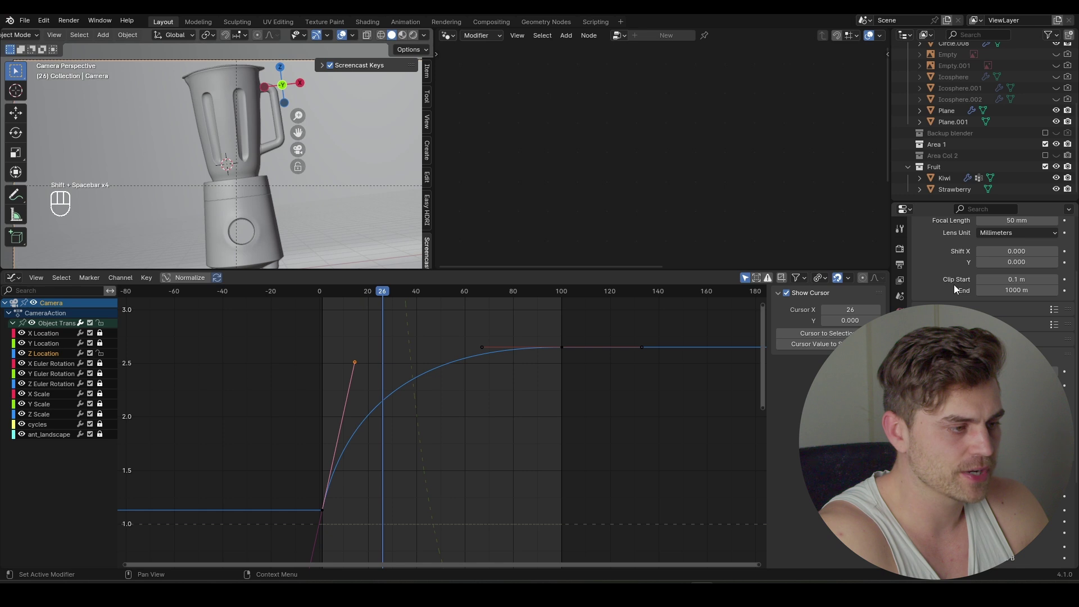
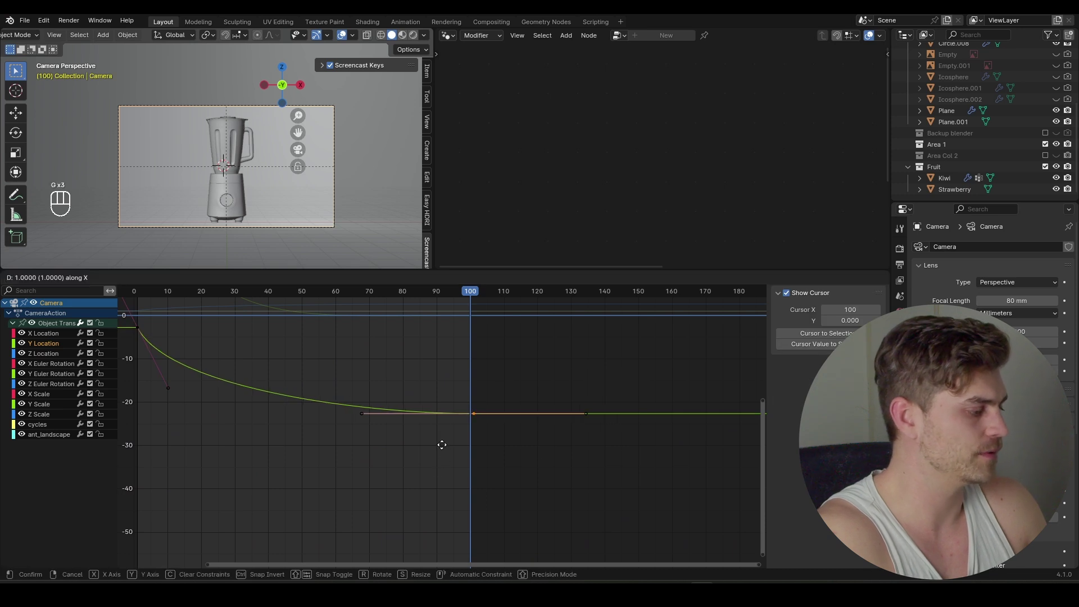
Step: Adjust a remaining location curve handle and replay the camera move
{"action": "left_click_drag", "start_coordinate": [496, 396], "coordinate": [445, 440]}
{"action": "key", "text": "g"}
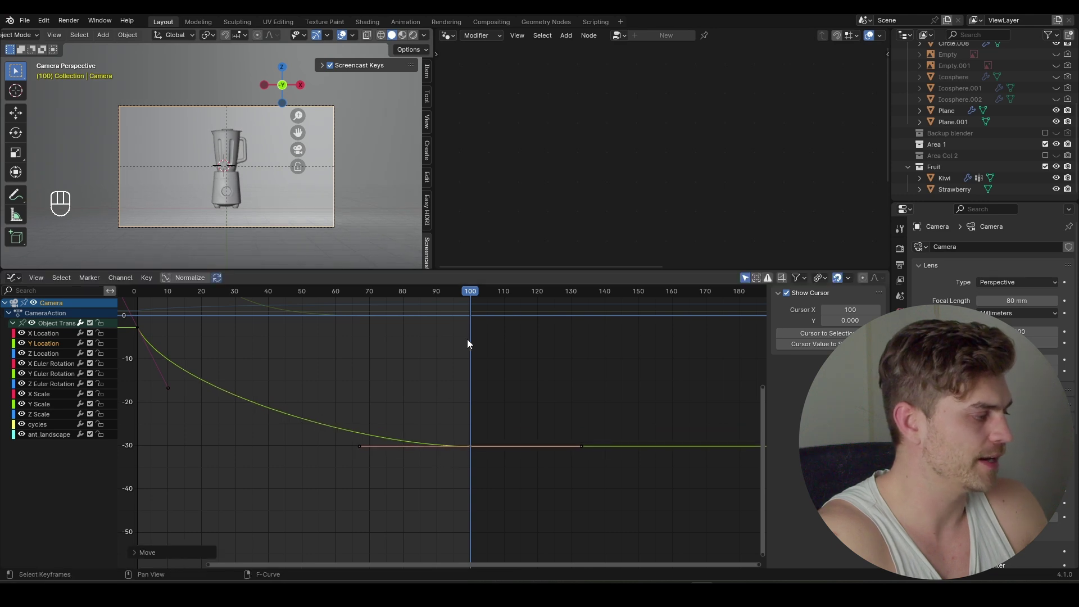
{"action": "left_click_drag", "start_coordinate": [470, 301], "coordinate": [139, 306]}
{"action": "key", "text": "shift+space"}
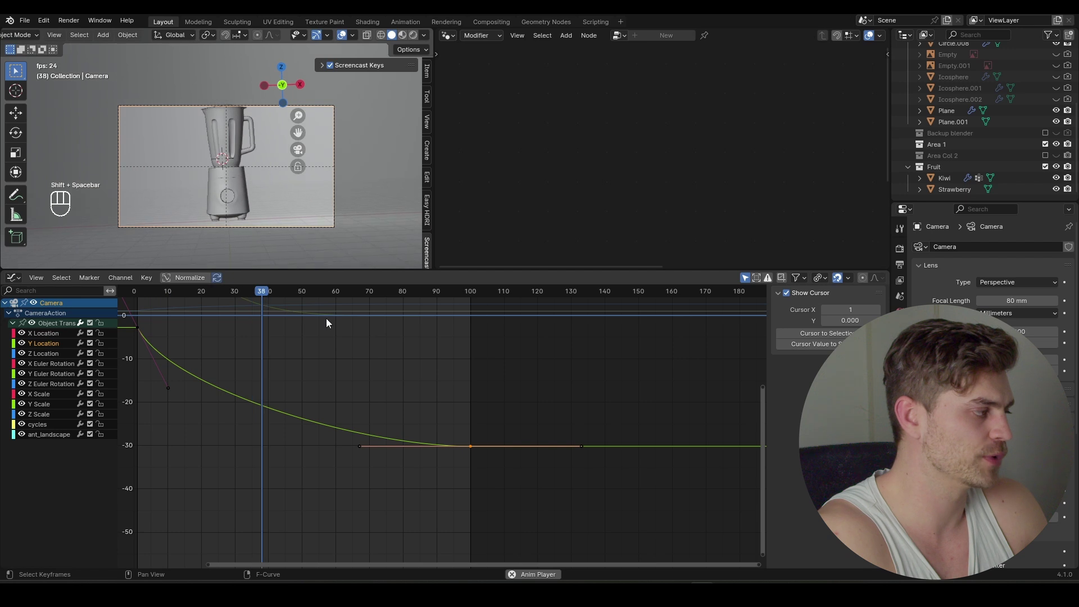
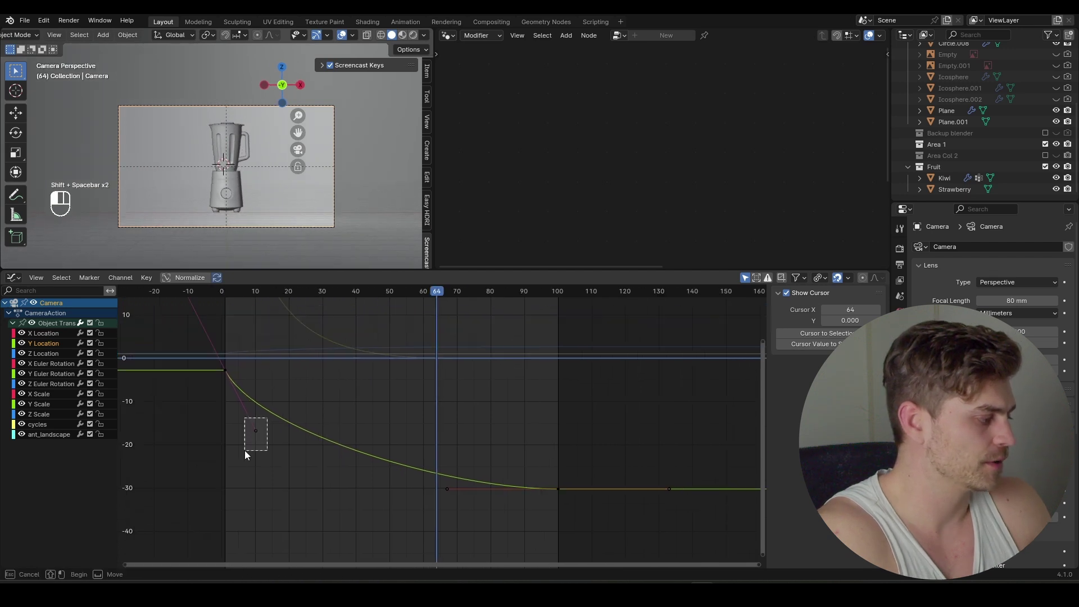
{"action": "key", "text": "g"}
{"action": "left_click", "coordinate": [229, 295]}
{"action": "key", "text": "shift+space"}
{"action": "key", "text": "shift+space"}
{"action": "key", "text": "shift+space"}
Step: Ease out the last location curves, including the Z Location handle
{"action": "left_click", "coordinate": [268, 302]}
{"action": "left_click", "coordinate": [104, 329]}
{"action": "left_click", "coordinate": [315, 324]}
{"action": "left_click", "coordinate": [328, 374]}
{"action": "left_click_drag", "start_coordinate": [338, 429], "coordinate": [289, 465]}
{"action": "key", "text": "g"}
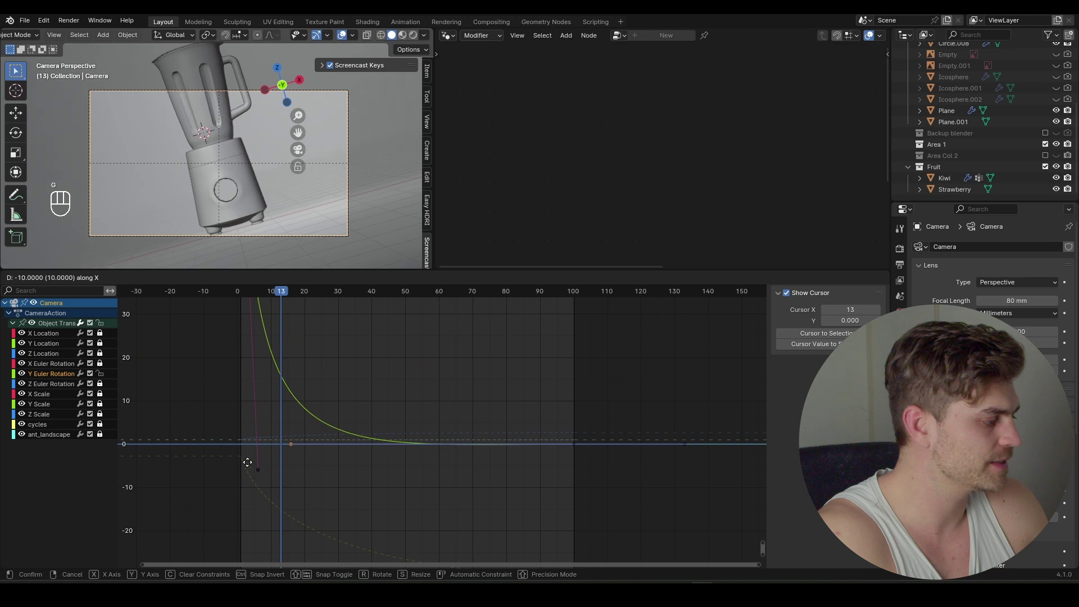
{"action": "left_click", "coordinate": [241, 297]}
{"action": "key", "text": "shift+space"}
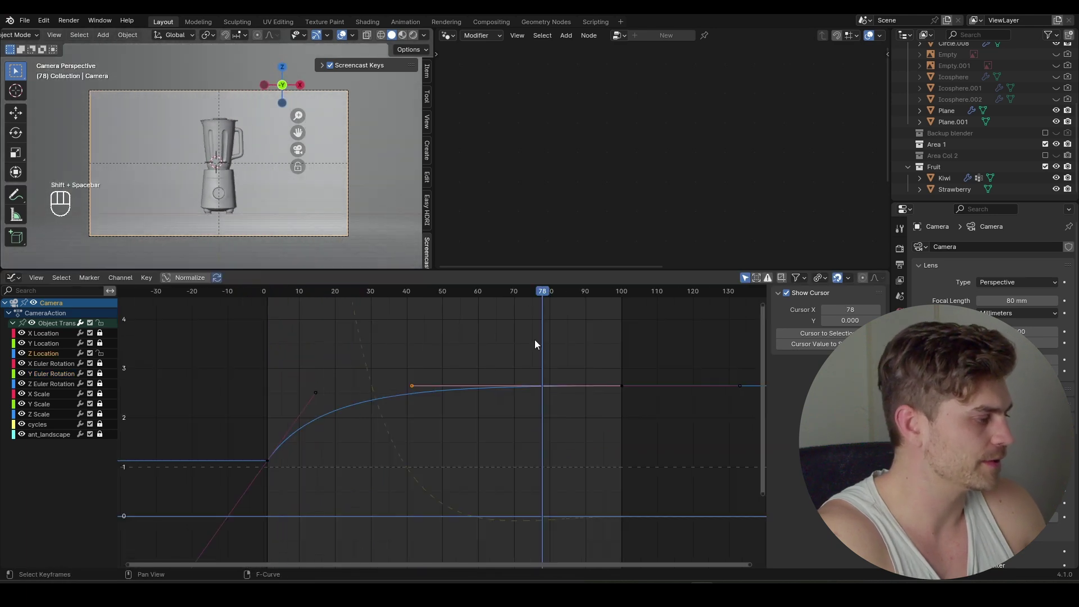
{"action": "left_click_drag", "start_coordinate": [548, 297], "coordinate": [582, 316]}
{"action": "left_click_drag", "start_coordinate": [581, 316], "coordinate": [524, 323]}
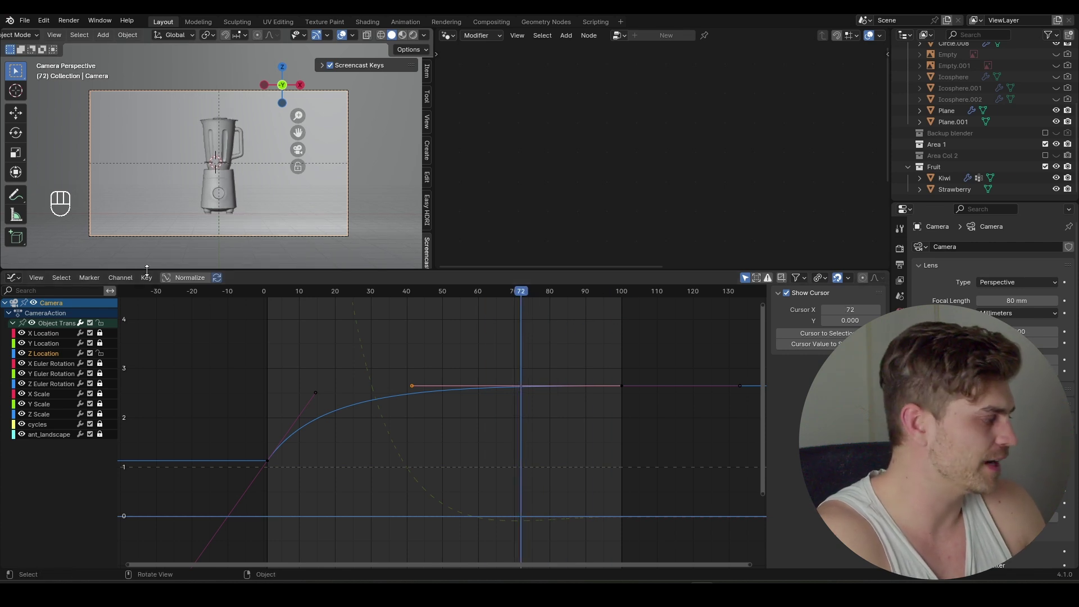
Step: Save the project with Ctrl+S and switch the Graph Editor back to the Timeline
{"action": "left_click_drag", "start_coordinate": [17, 280], "coordinate": [14, 291]}
{"action": "key", "text": "shift+space"}
{"action": "key", "text": "ctrl+s"}
{"action": "left_click_drag", "start_coordinate": [23, 280], "coordinate": [15, 282]}
{"action": "left_click", "coordinate": [14, 281]}
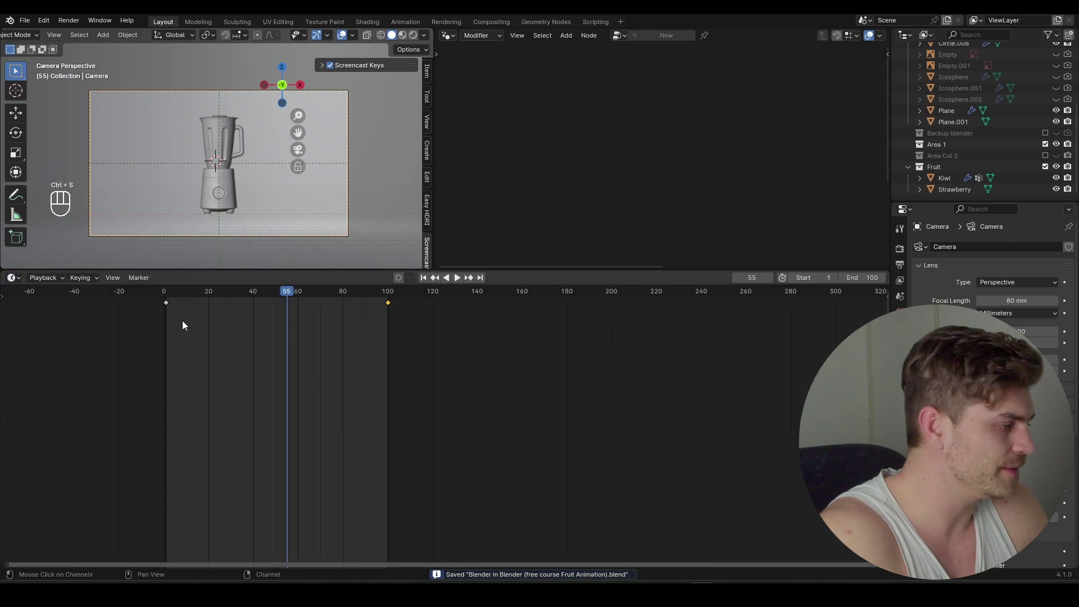
Step: Select Icosphere.002 and scale its scattered fruit pieces down to about 0.75
{"action": "left_click", "coordinate": [1059, 103]}
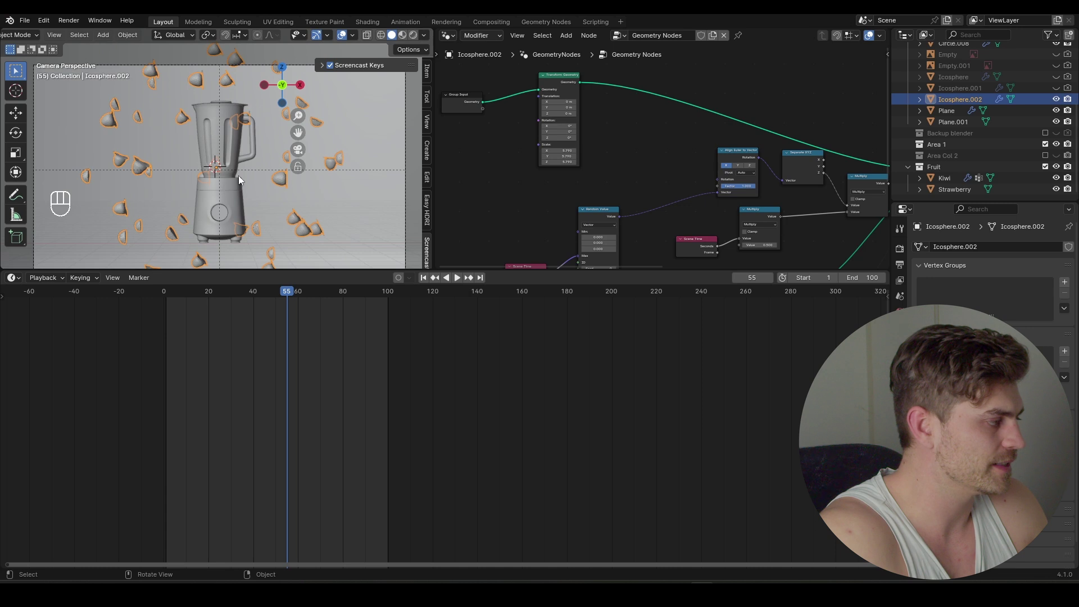
{"action": "key", "text": "s"}
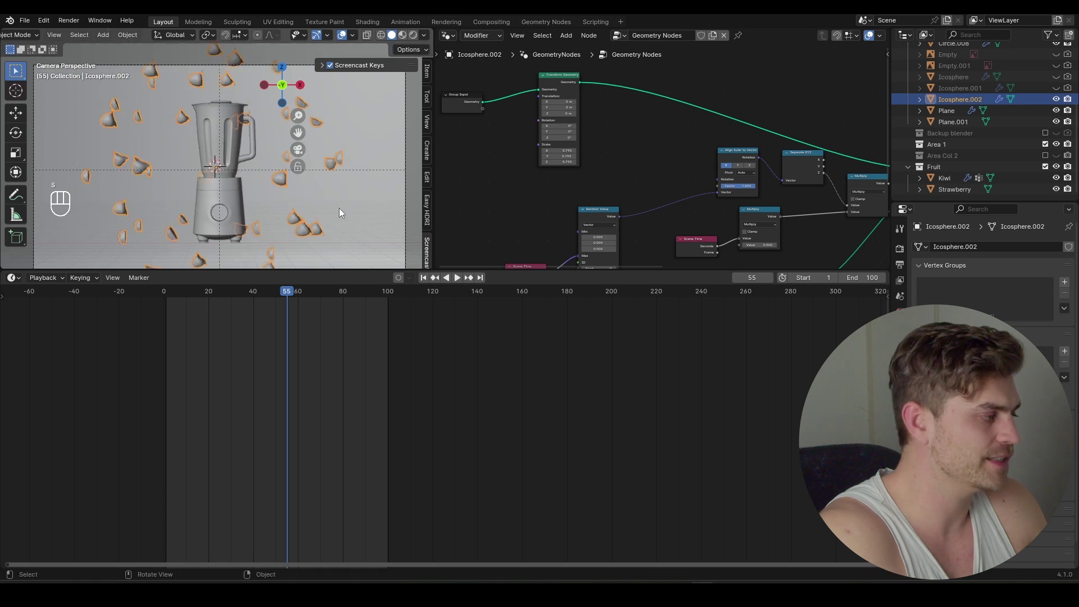
{"action": "key", "text": "s"}
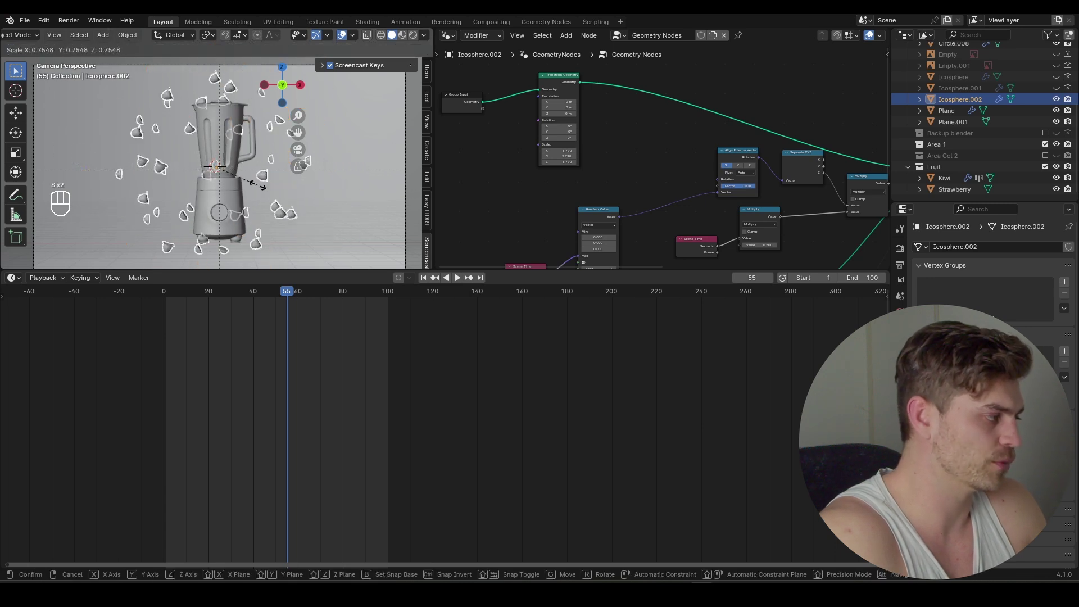
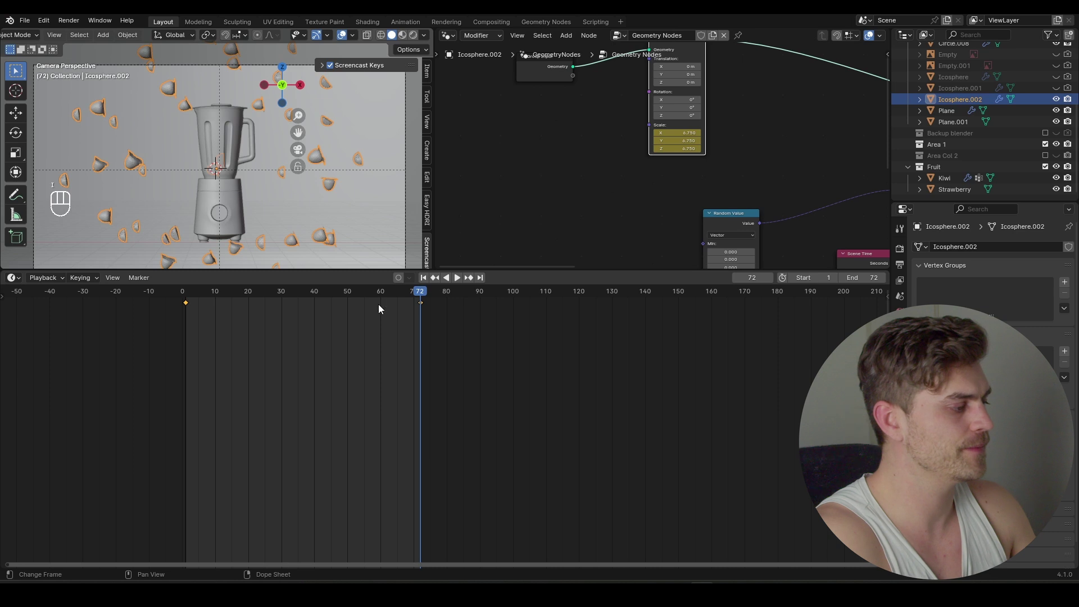
Step: Play the animation to watch the noise-driven fruit motion
{"action": "middle_click", "coordinate": [394, 291]}
{"action": "key", "text": "shift+space"}
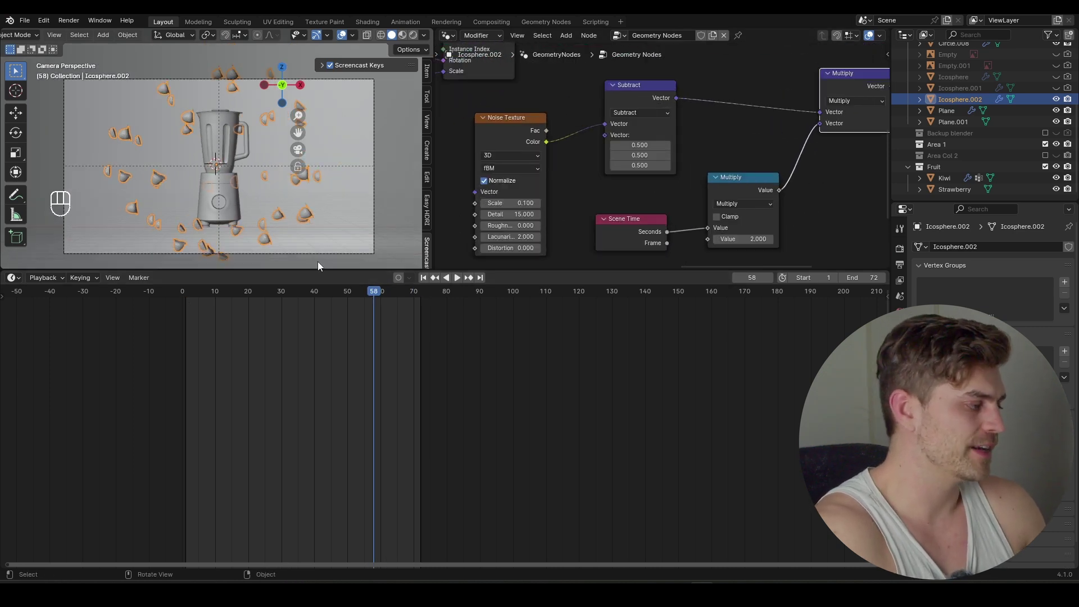
{"action": "left_click_drag", "start_coordinate": [226, 300], "coordinate": [196, 299]}
{"action": "key", "text": "shift+space"}
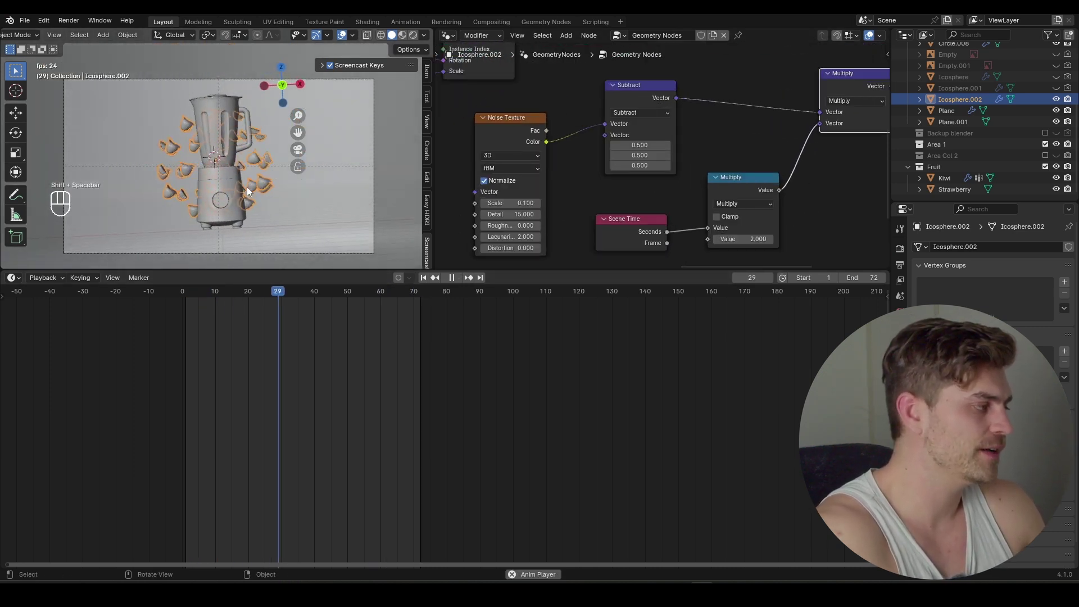
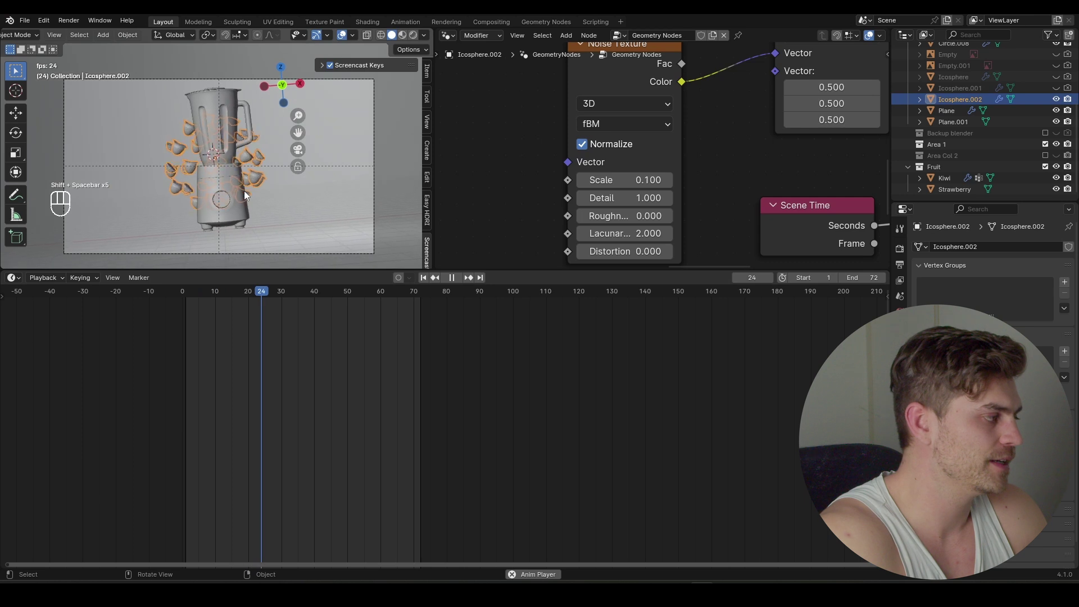
{"action": "key", "text": "shift+space"}
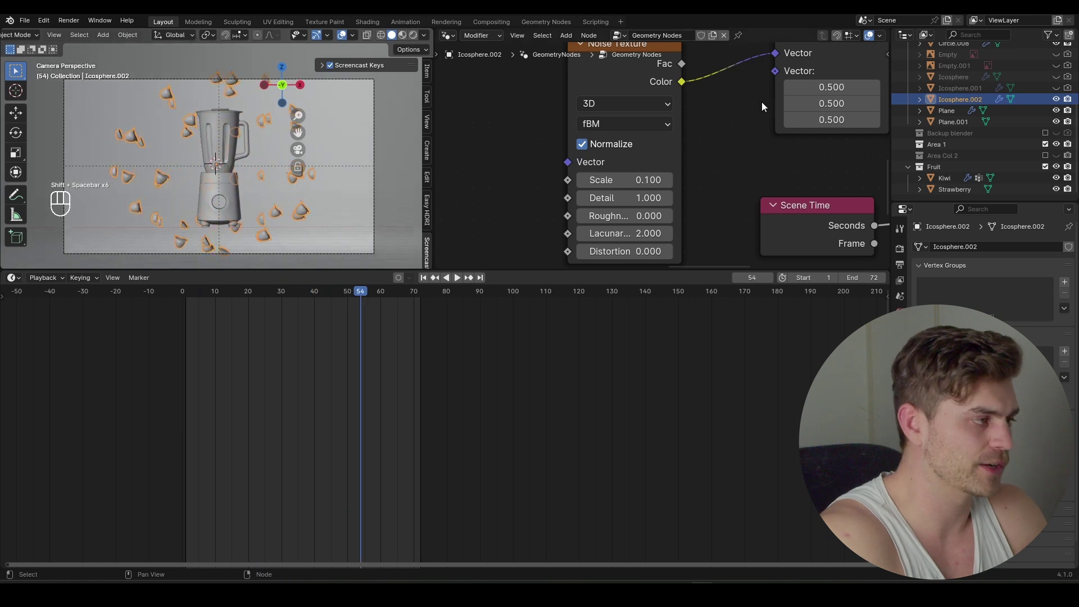
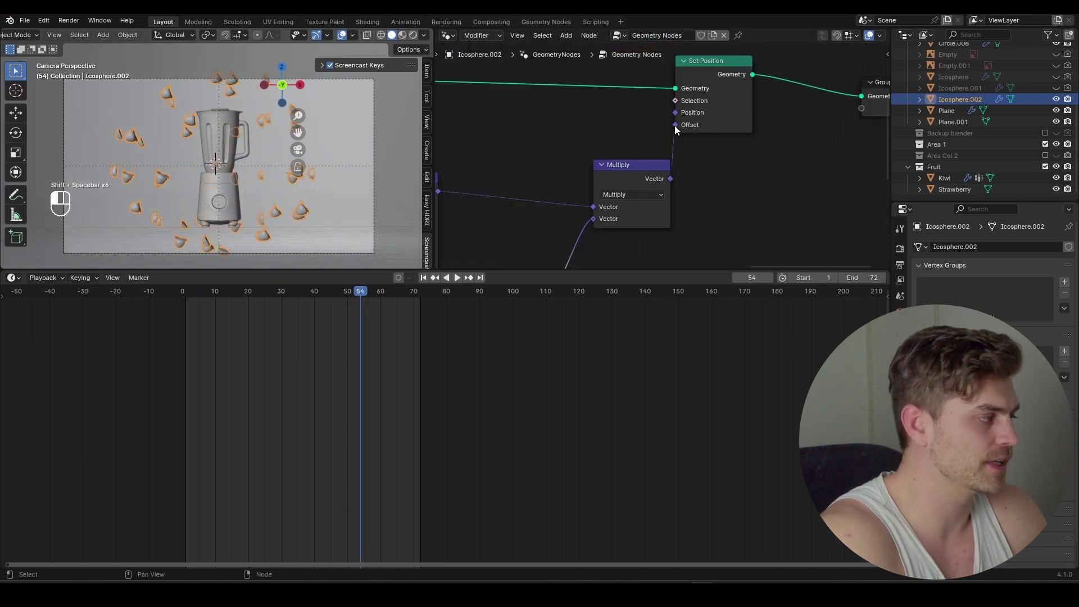
Step: Rewire the noise Multiply output into the position offset and recheck playback at a later frame
{"action": "left_click_drag", "start_coordinate": [662, 133], "coordinate": [641, 138]}
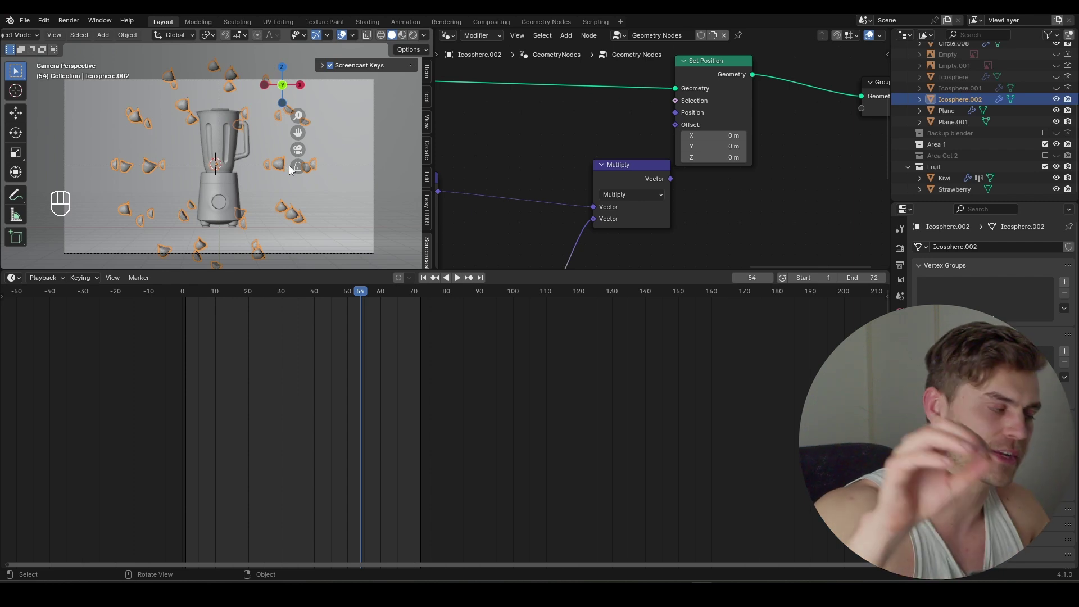
{"action": "left_click", "coordinate": [673, 186]}
{"action": "left_click", "coordinate": [680, 141]}
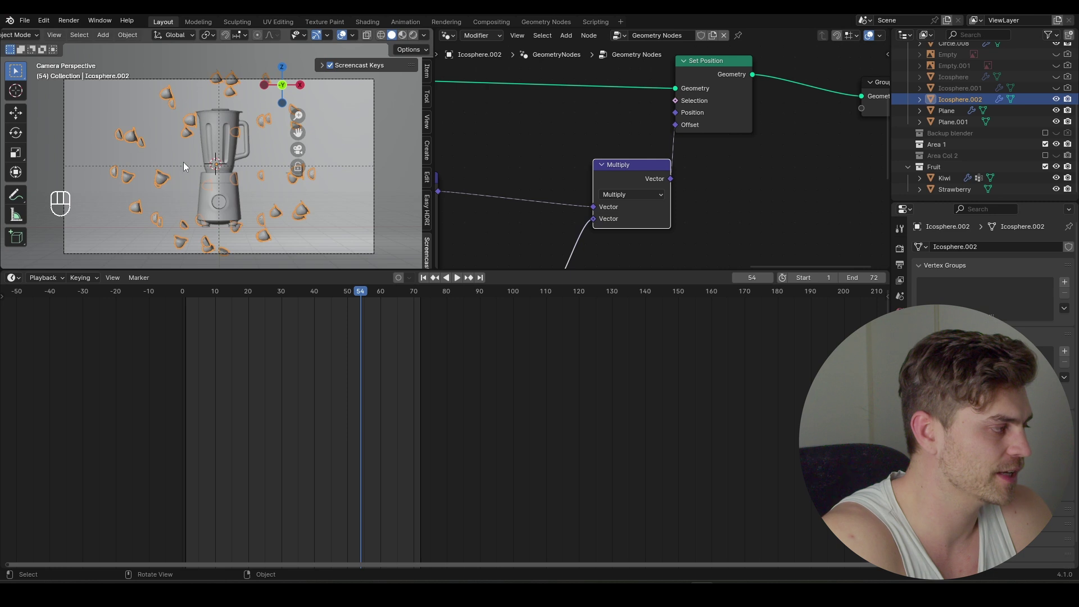
{"action": "key", "text": "shift+space"}
{"action": "key", "text": "shift+space"}
{"action": "left_click", "coordinate": [190, 292]}
{"action": "key", "text": "shift+space"}
{"action": "key", "text": "shift+space"}
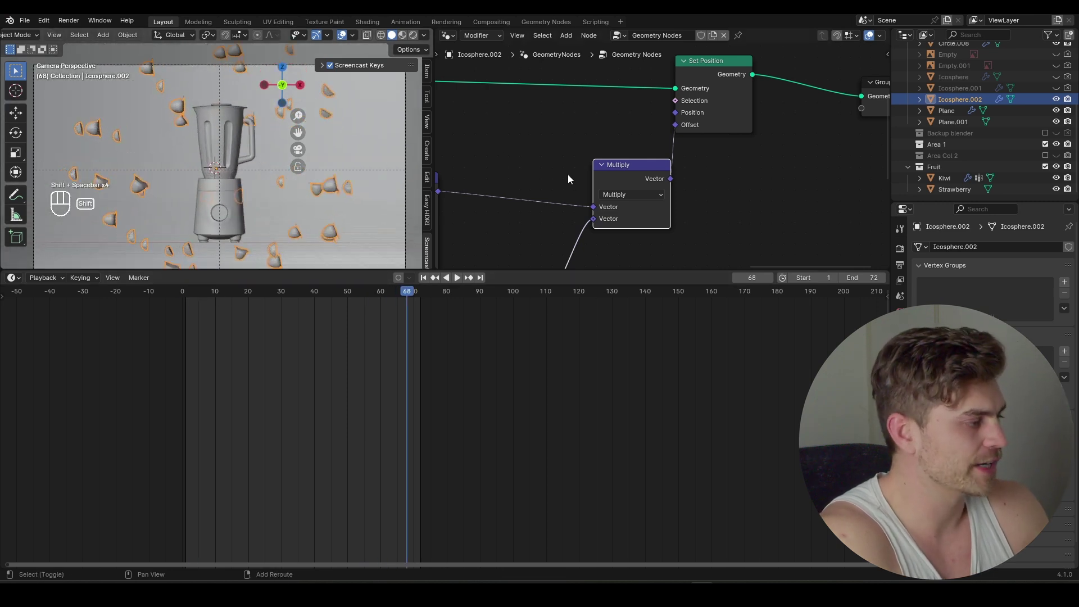
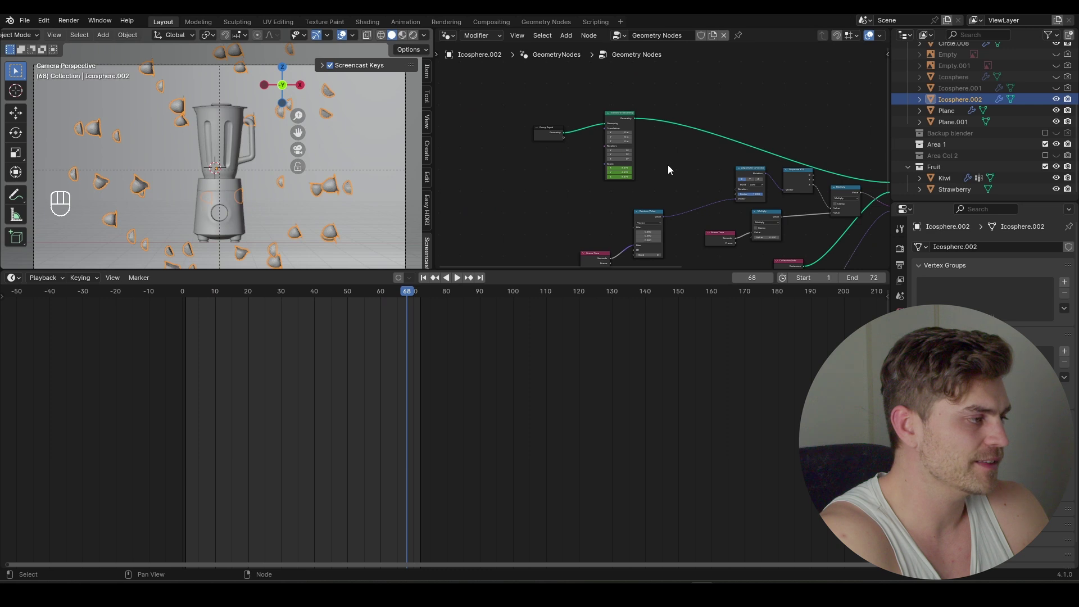
Step: Select the Transform Geometry node and preview the scene in rendered shading
{"action": "left_click", "coordinate": [632, 132]}
{"action": "left_click", "coordinate": [599, 94]}
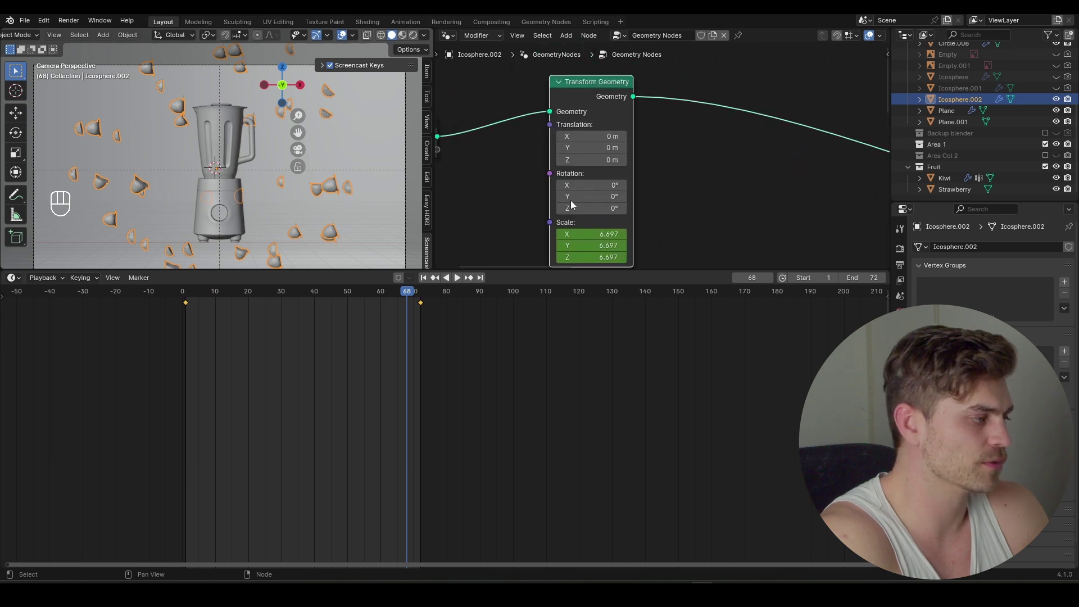
{"action": "key", "text": "shift+space"}
{"action": "key", "text": "shift+space"}
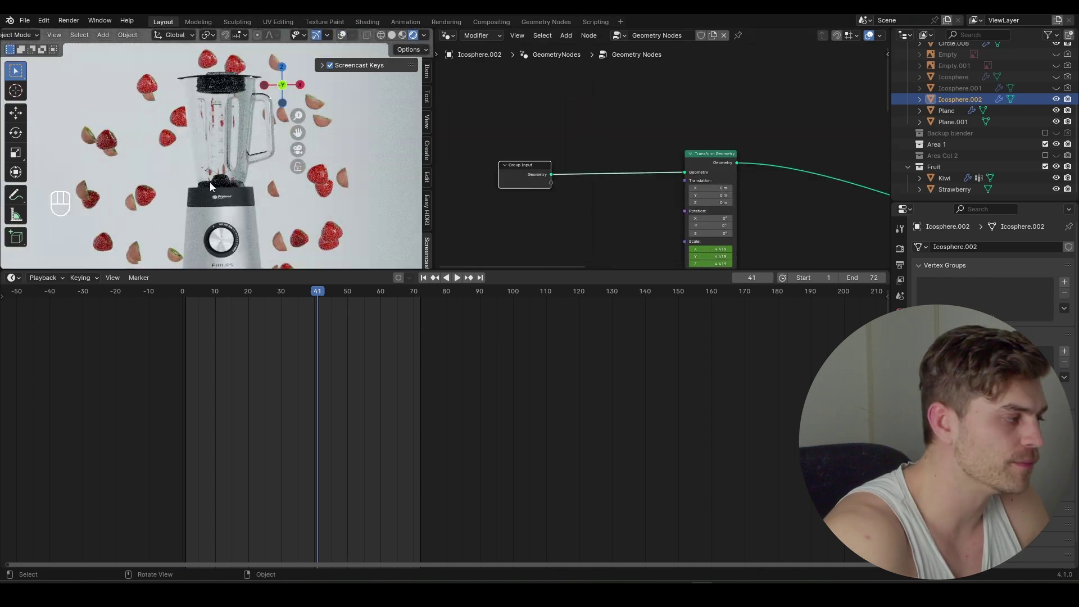
Step: Insert a Subdivision Surface node at level 1 with edge crease 1 before the scaling
{"action": "key", "text": "shift+a"}
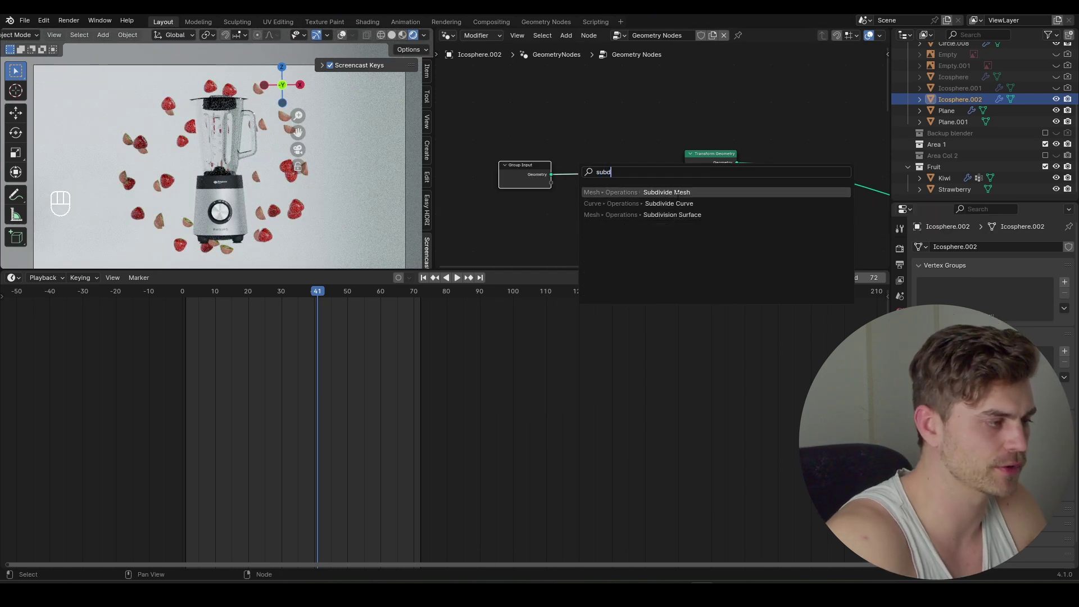
{"action": "key", "text": "shift+a"}
{"action": "key", "text": "shift+a"}
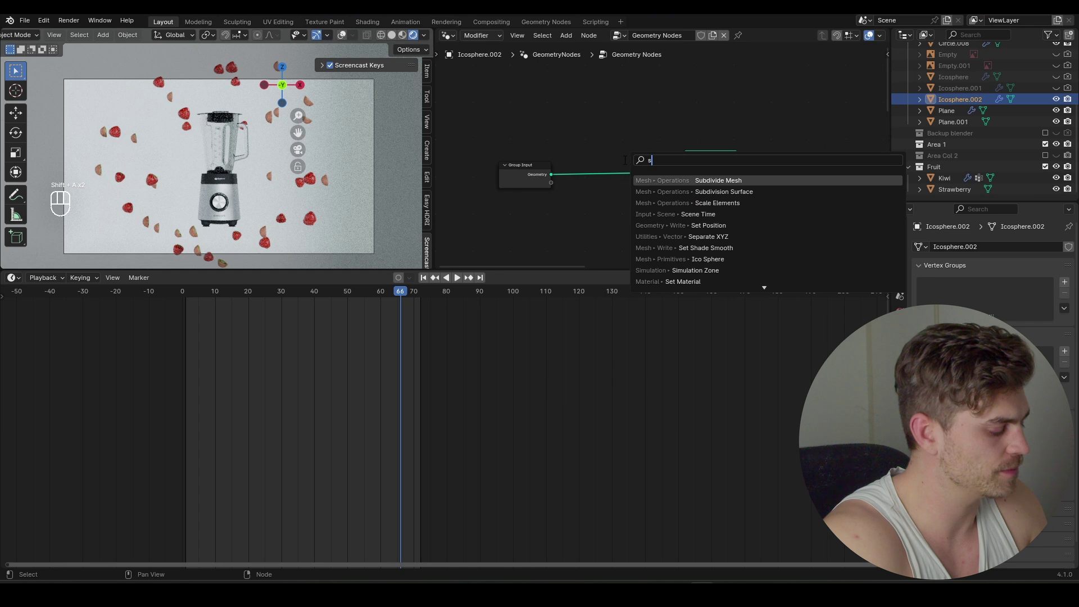
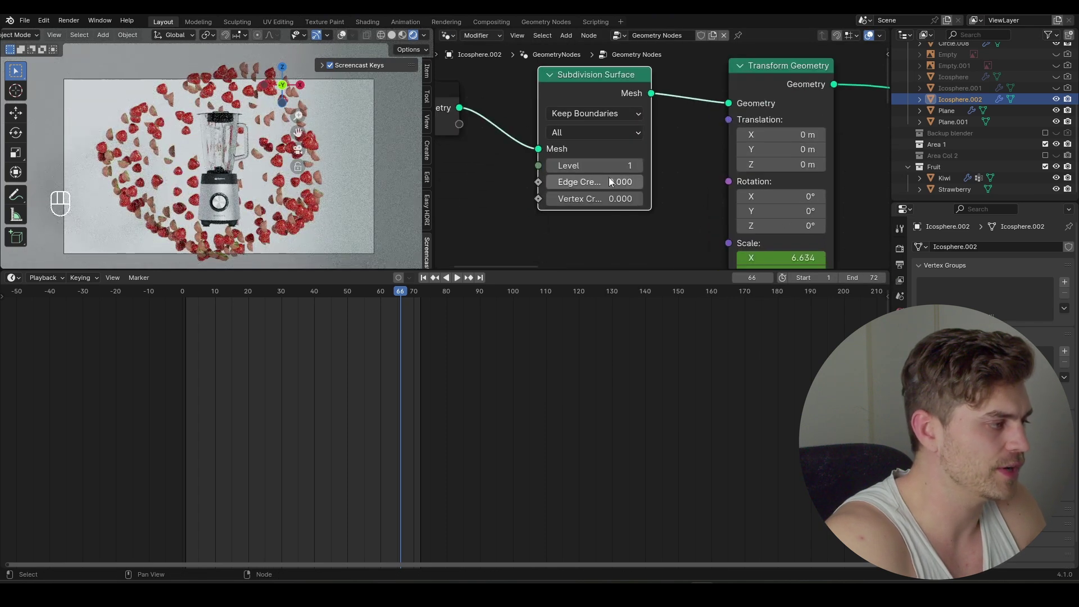
{"action": "left_click", "coordinate": [581, 185]}
{"action": "left_click_drag", "start_coordinate": [350, 295], "coordinate": [267, 302]}
{"action": "left_click_drag", "start_coordinate": [268, 302], "coordinate": [321, 282]}
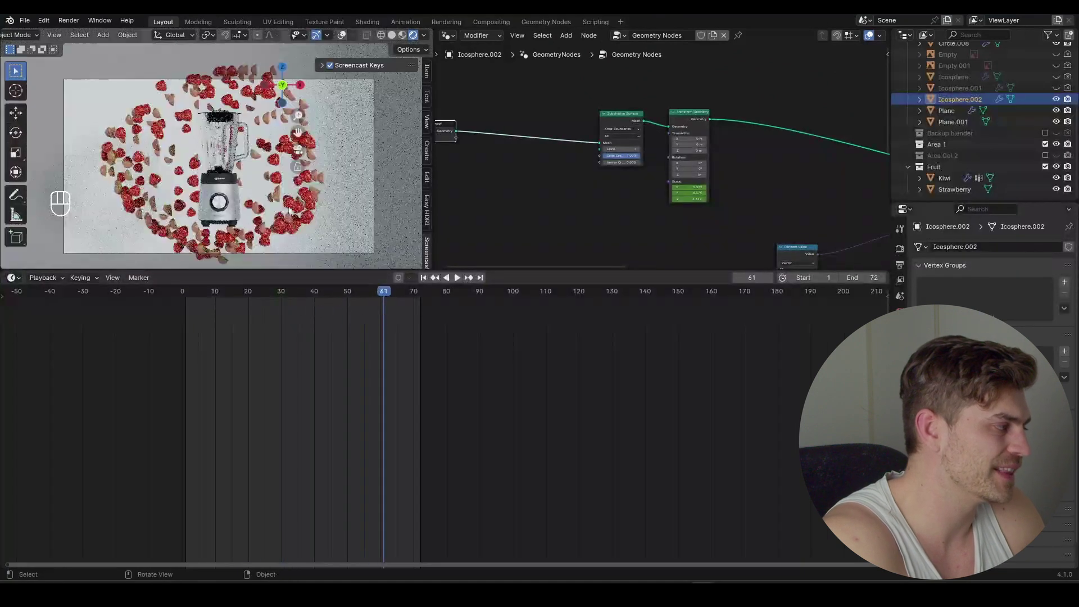
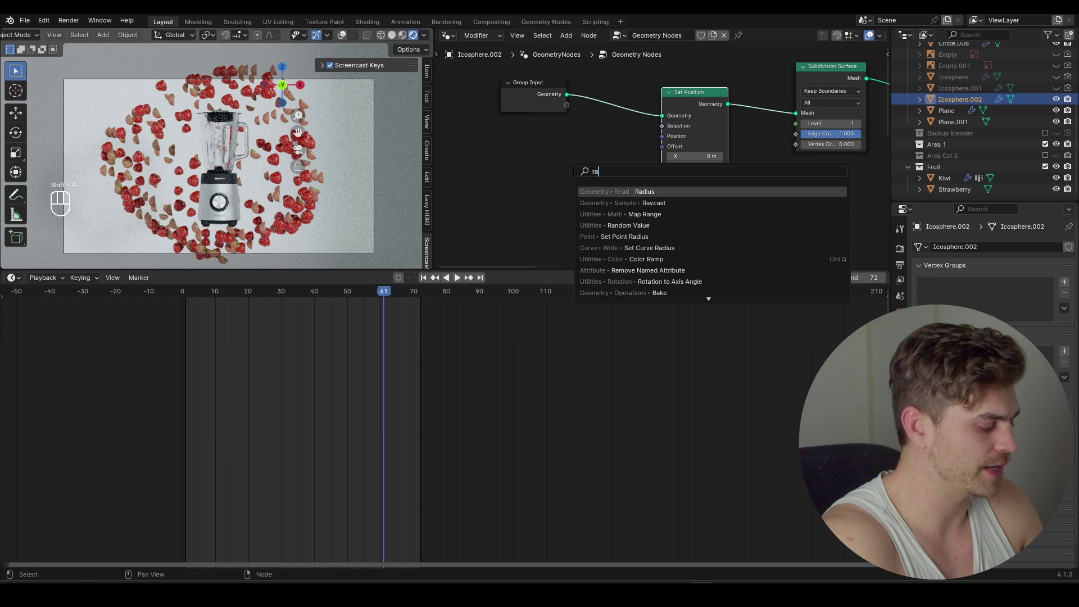
Step: Wire the vector Random Value output into the Set Position offset
{"action": "left_click_drag", "start_coordinate": [538, 195], "coordinate": [534, 238]}
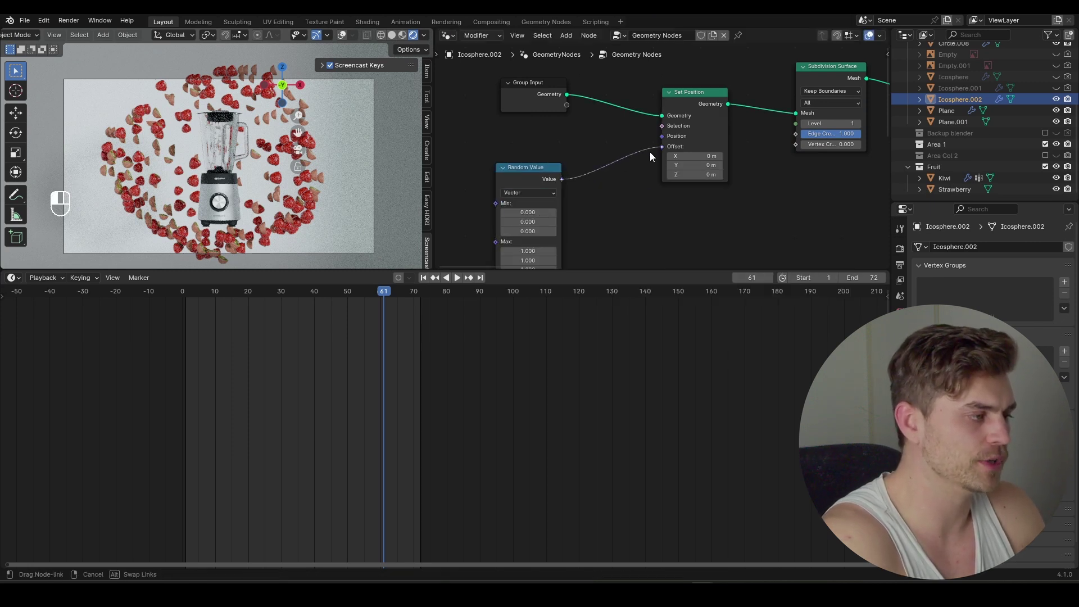
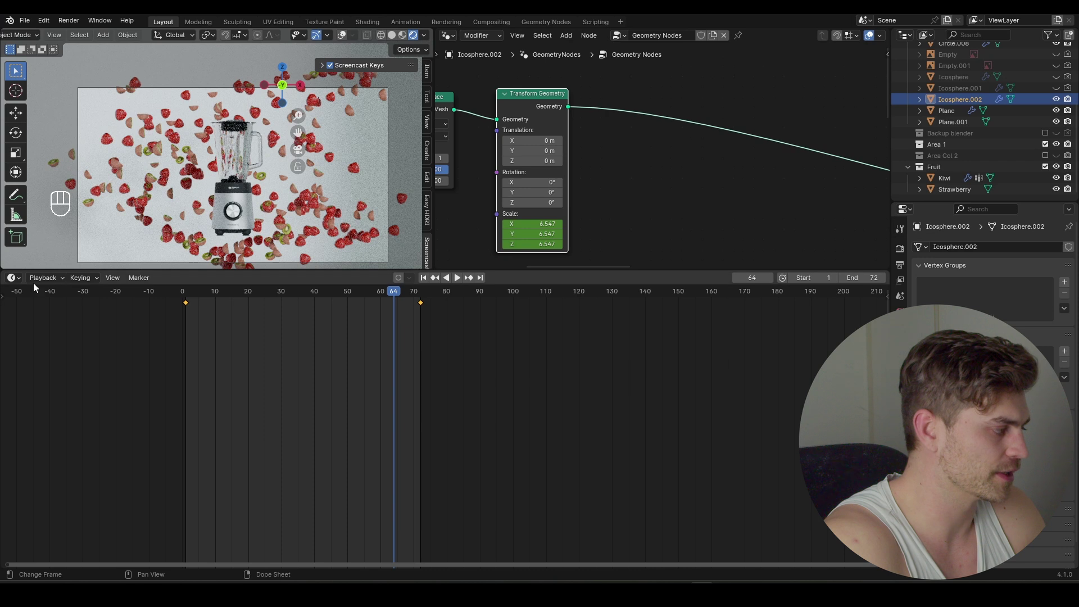
Step: Switch the lower area to the Graph Editor and frame the scale curve
{"action": "left_click", "coordinate": [48, 340]}
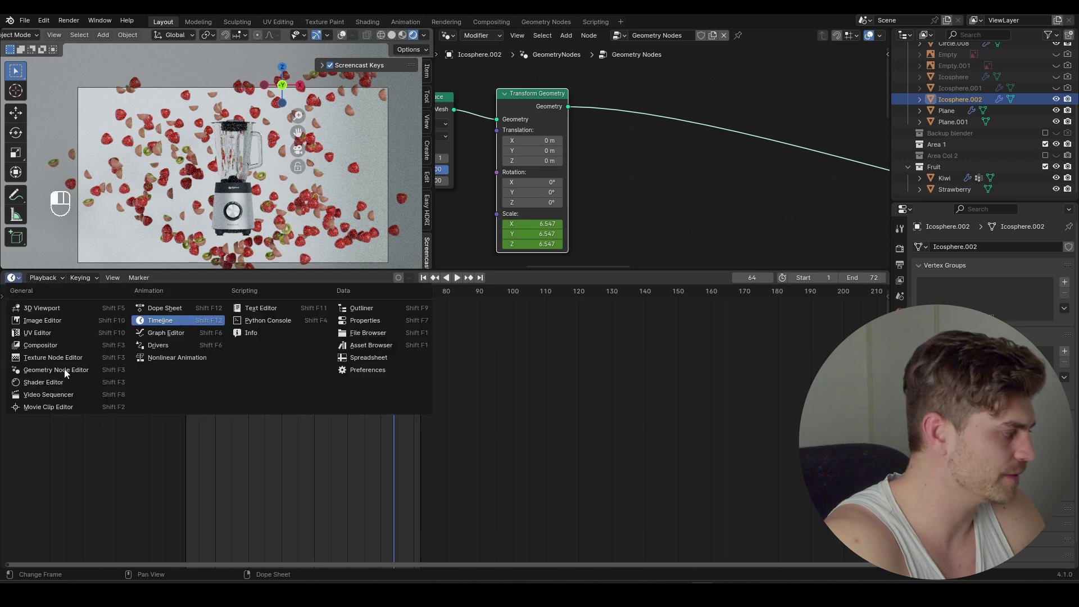
{"action": "left_click", "coordinate": [11, 316]}
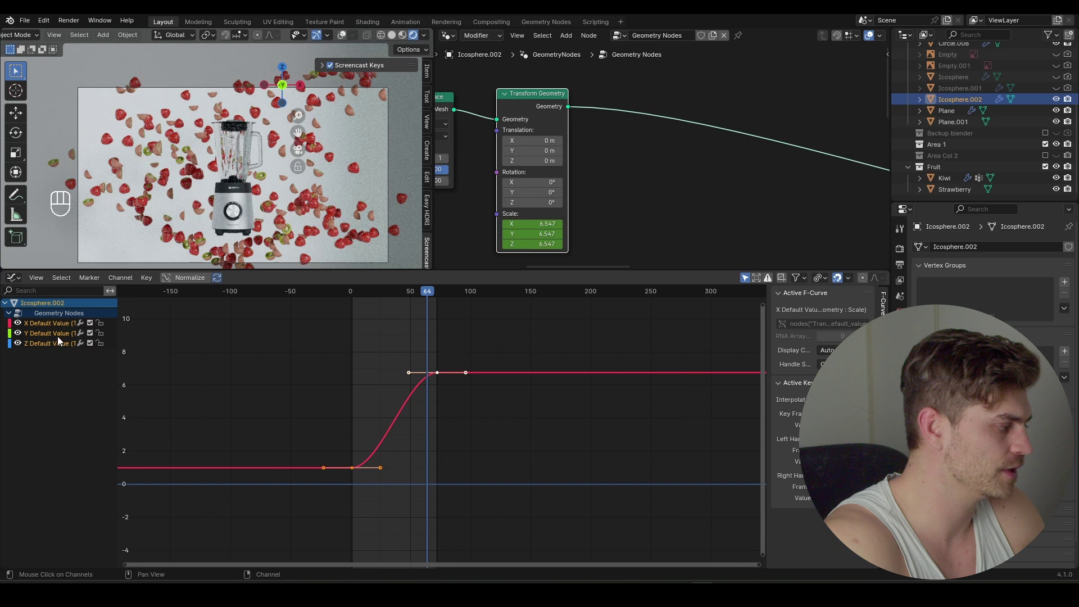
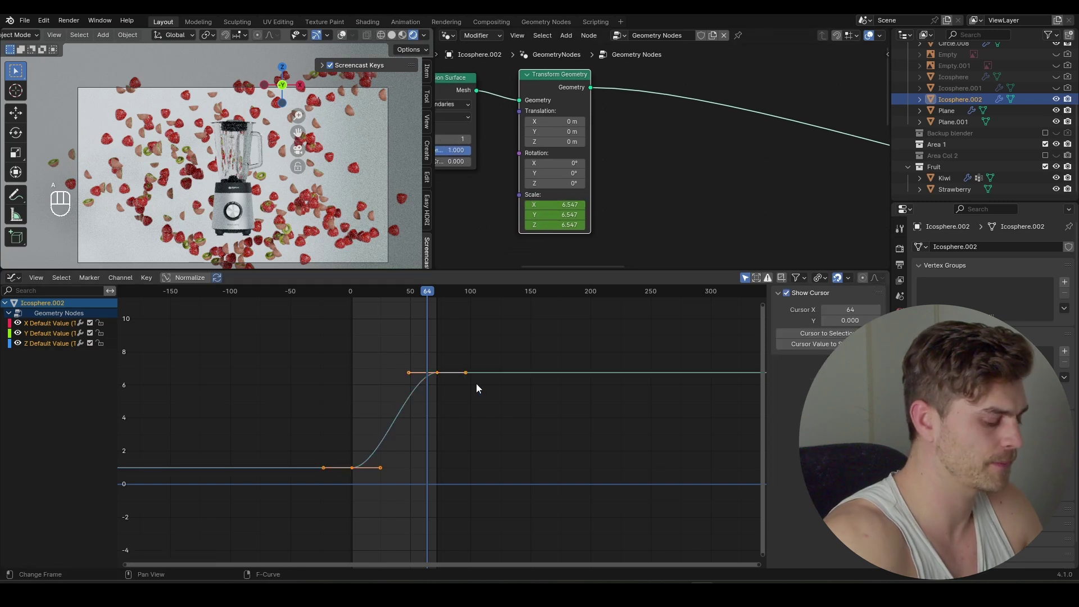
{"action": "key", "text": "KP_Decimal"}
{"action": "left_click_drag", "start_coordinate": [441, 491], "coordinate": [376, 536]}
Step: Scale and rotate the first keyframe's handles into a steep ease-out scale curve
{"action": "key", "text": "g"}
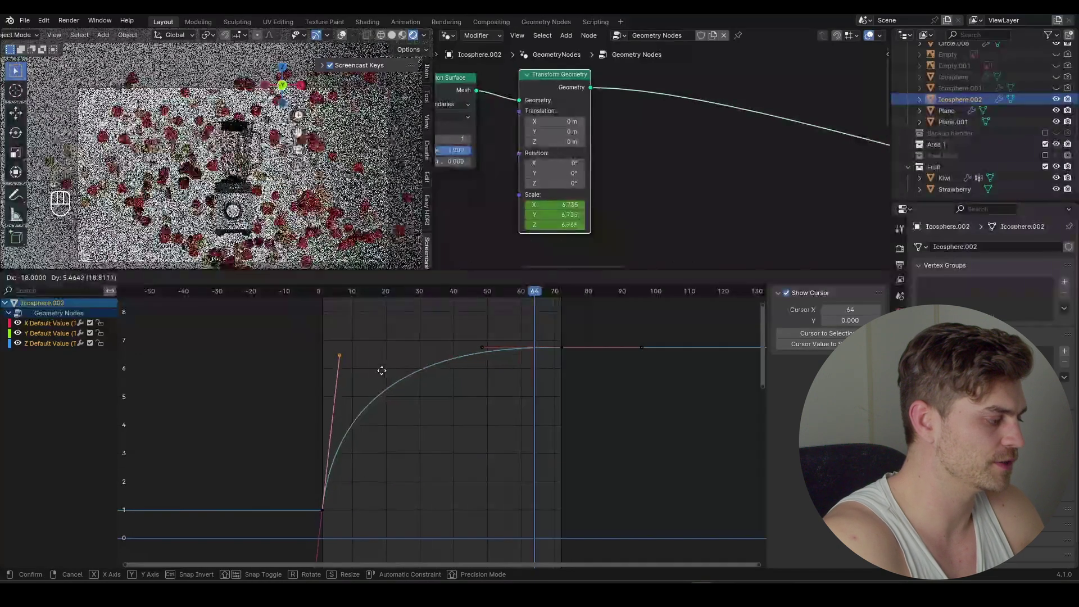
{"action": "key", "text": "g"}
{"action": "left_click", "coordinate": [327, 298]}
{"action": "key", "text": "g"}
{"action": "key", "text": "shift+space"}
{"action": "key", "text": "g"}
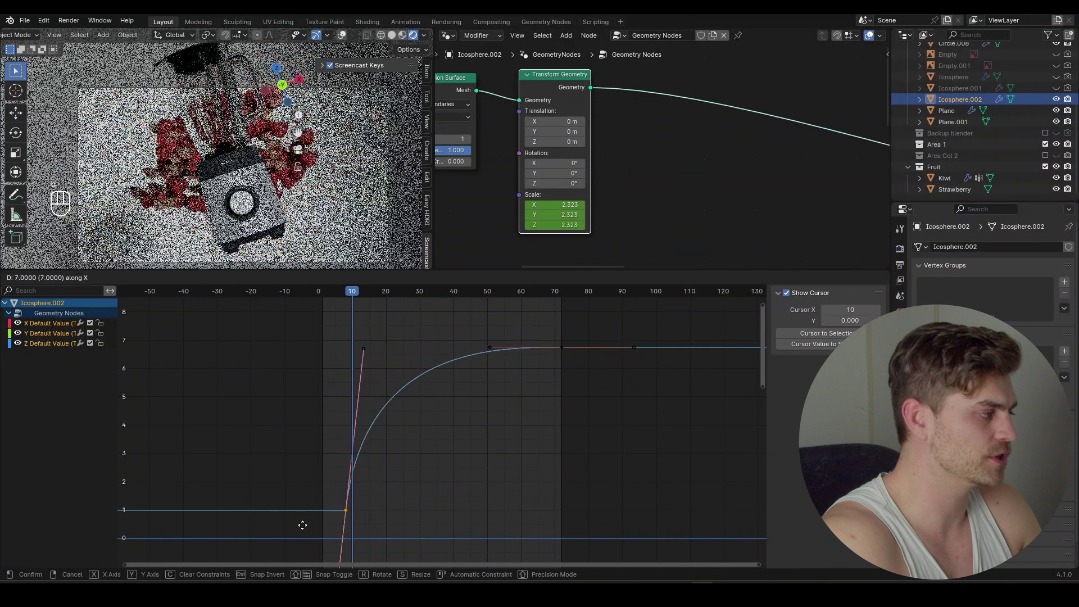
{"action": "key", "text": "g"}
{"action": "key", "text": "shift+space"}
{"action": "key", "text": "n"}
{"action": "key", "text": "n"}
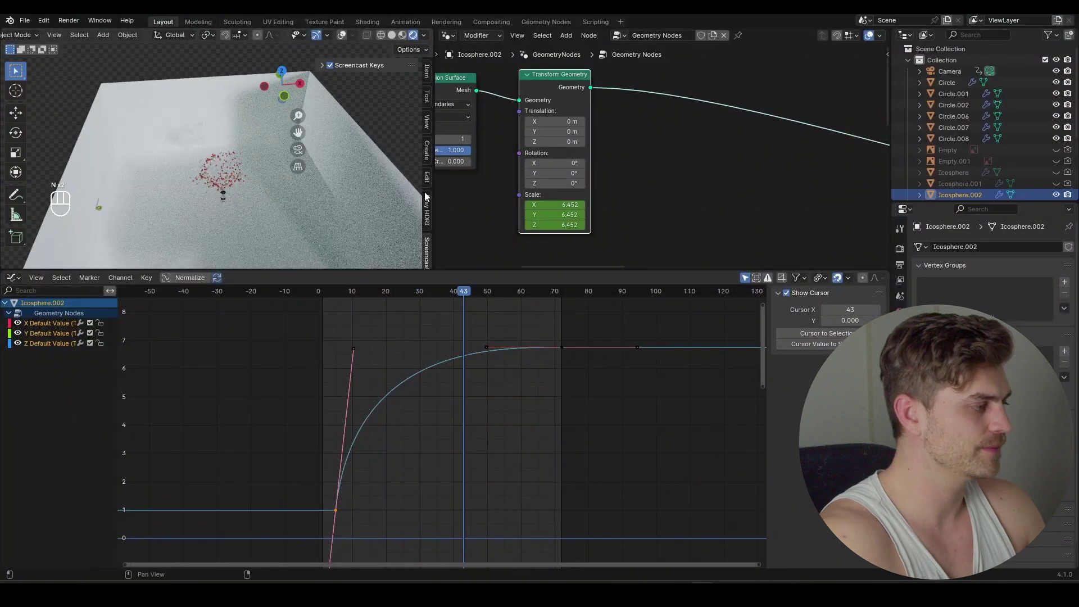
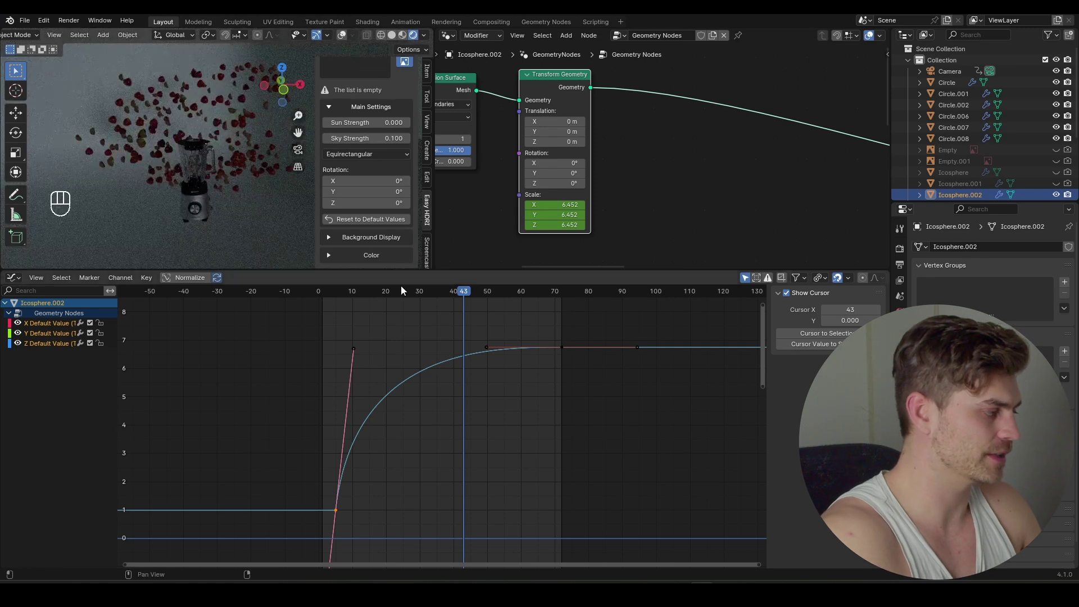
Step: Move the Area light roughly 12 m sideways along the global X axis
{"action": "key", "text": "KP_0"}
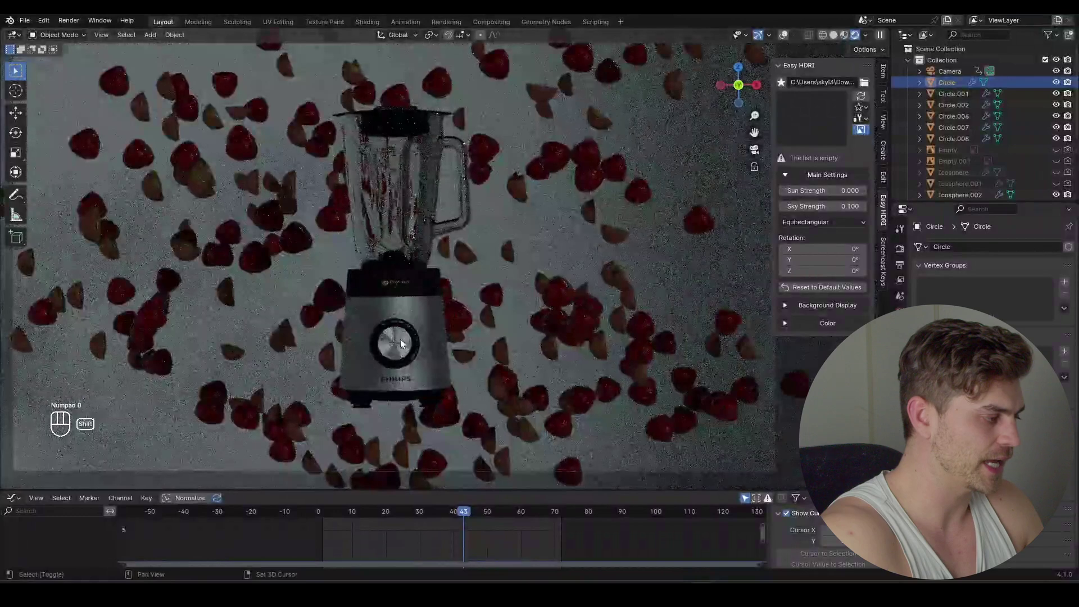
{"action": "key", "text": "shift+a"}
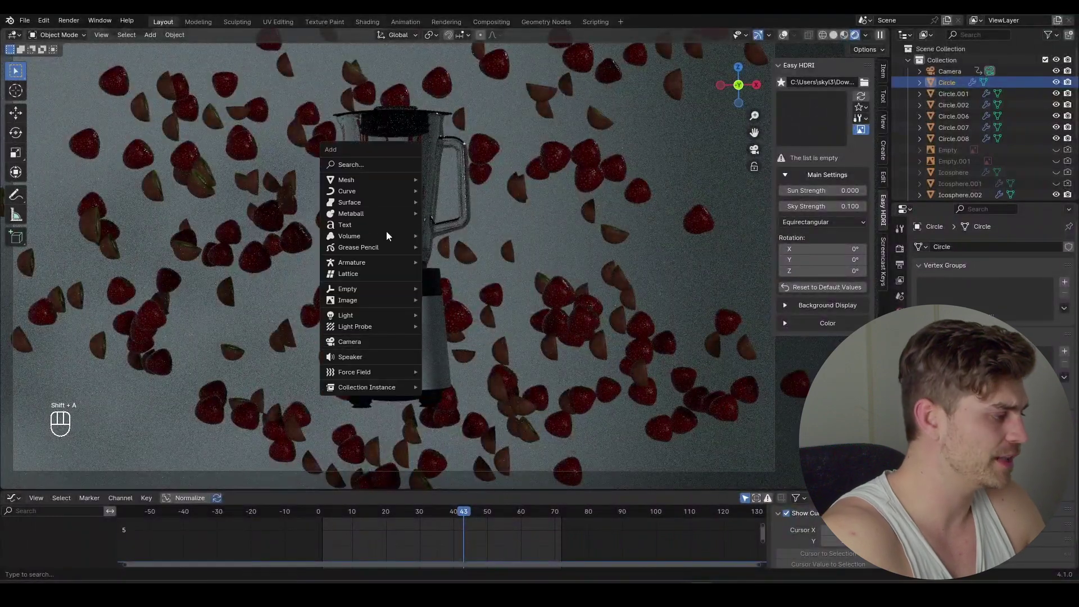
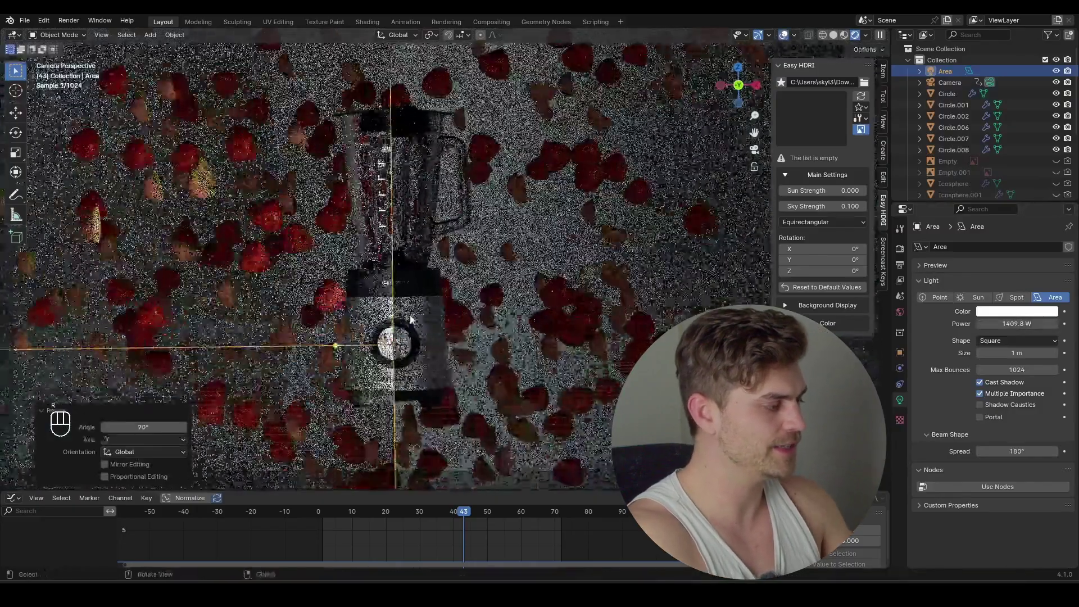
{"action": "key", "text": "g"}
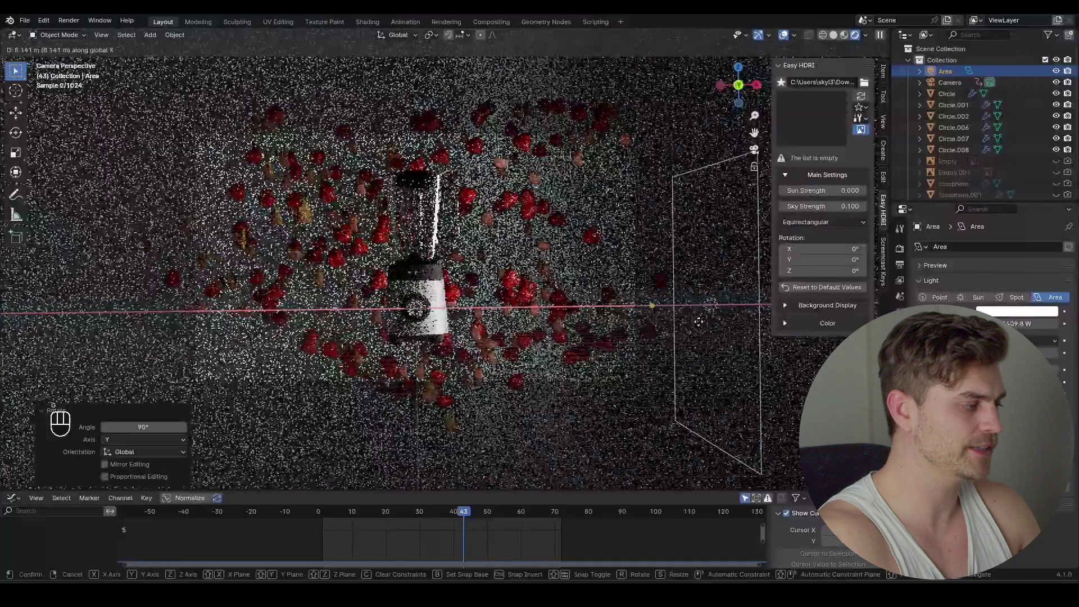
{"action": "key", "text": "g"}
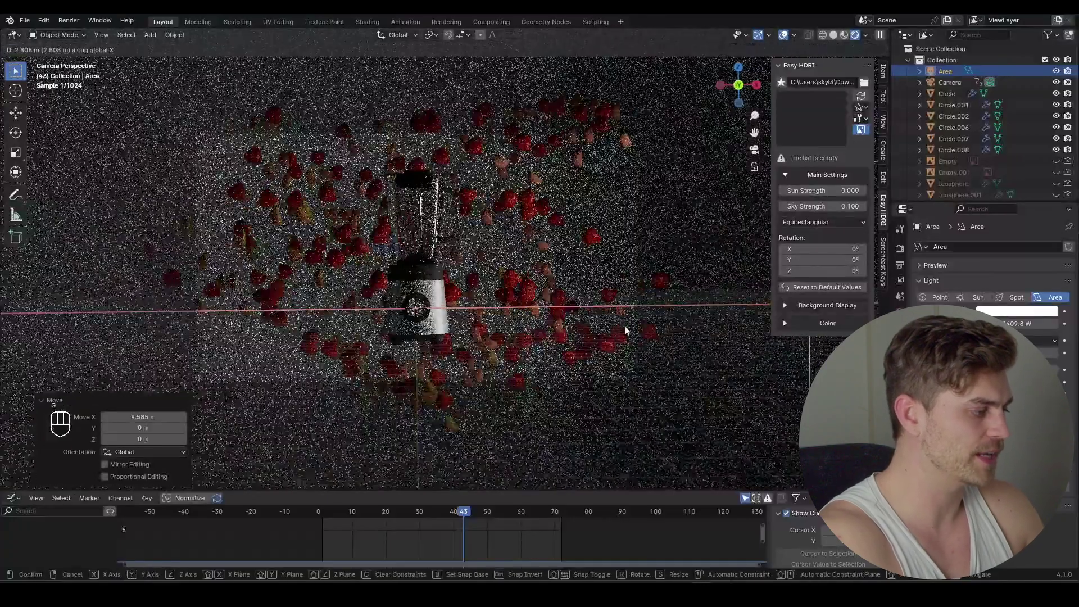
{"action": "left_click_drag", "start_coordinate": [620, 315], "coordinate": [956, 75]}
Step: Create a new light-linking collection for the Area light in its shading settings
{"action": "left_click", "coordinate": [956, 74]}
{"action": "middle_click", "coordinate": [956, 75]}
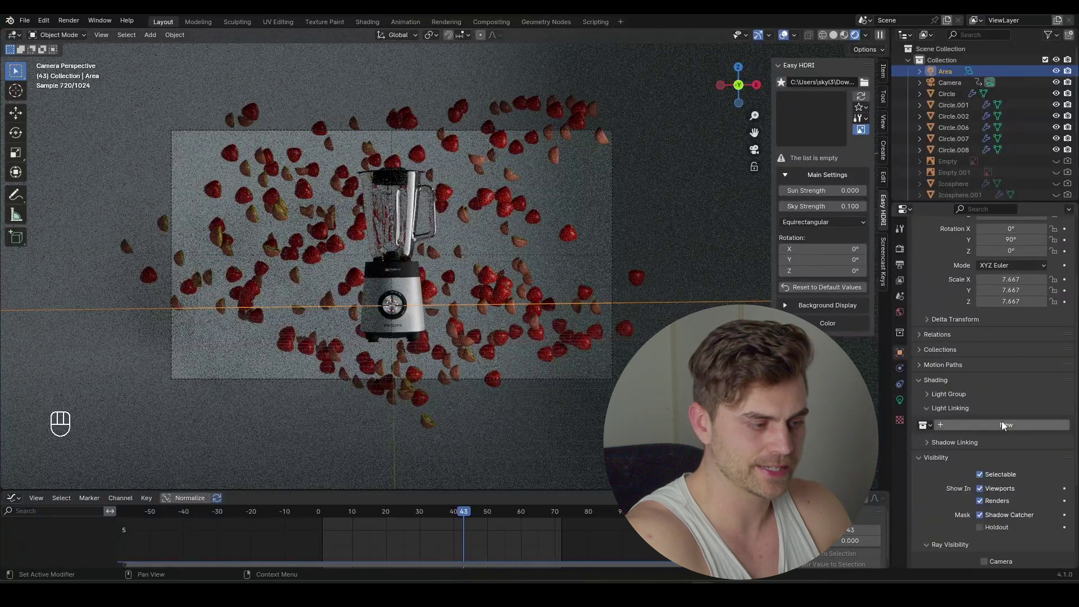
{"action": "left_click", "coordinate": [1004, 425]}
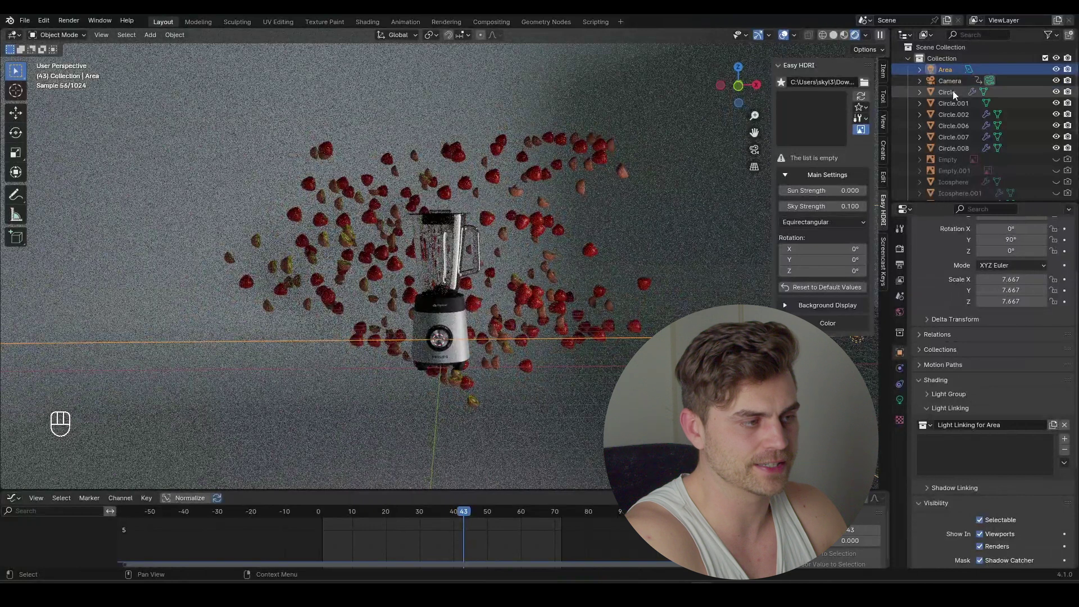
Step: Move the blender's Circle parts into a new collection named Blender
{"action": "left_click", "coordinate": [956, 95]}
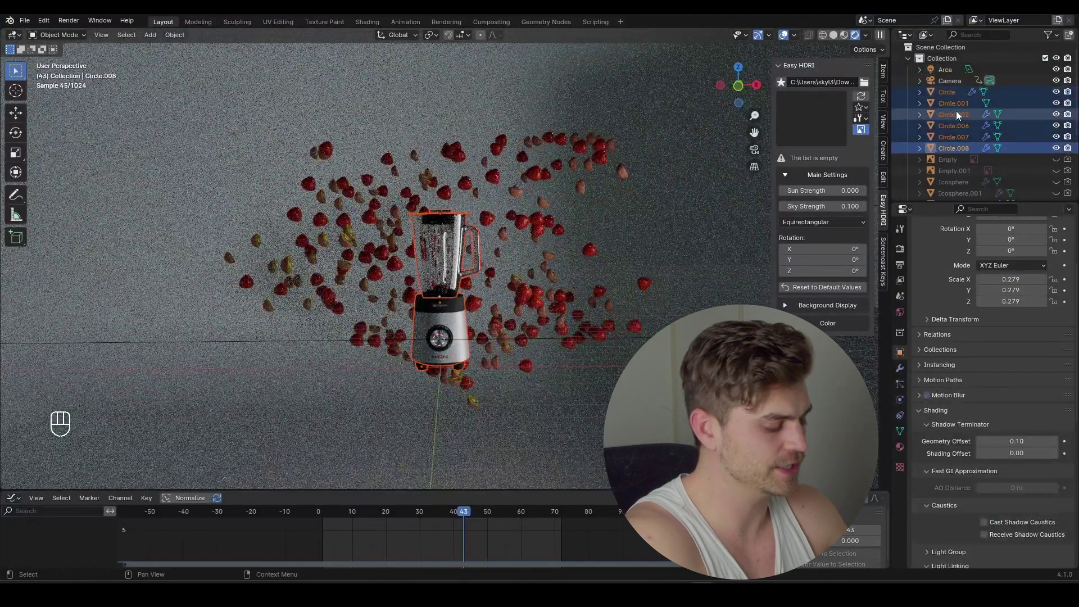
{"action": "key", "text": "m"}
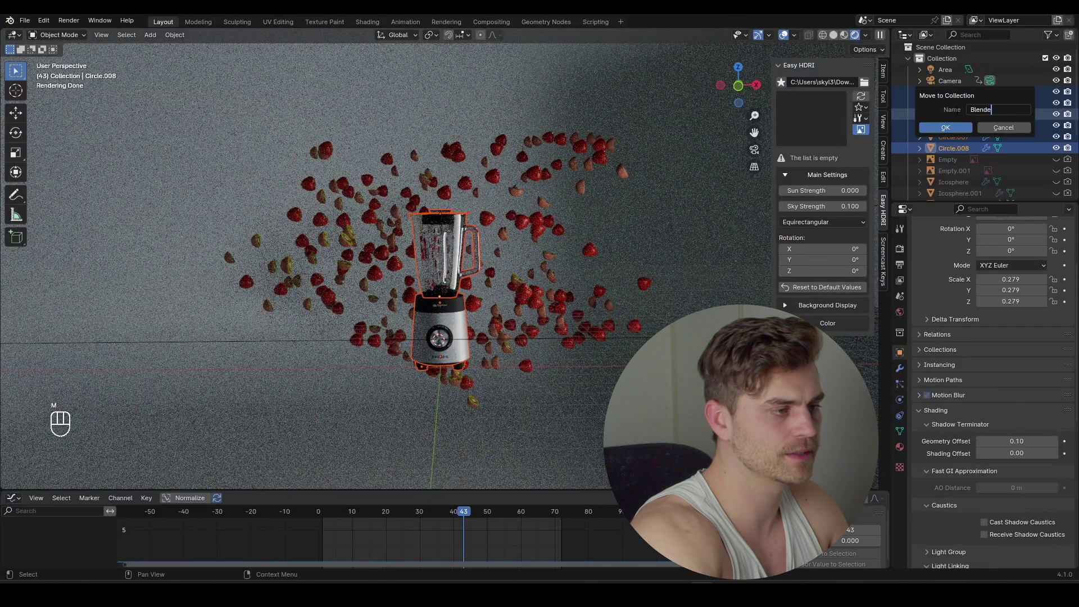
{"action": "key", "text": "Return"}
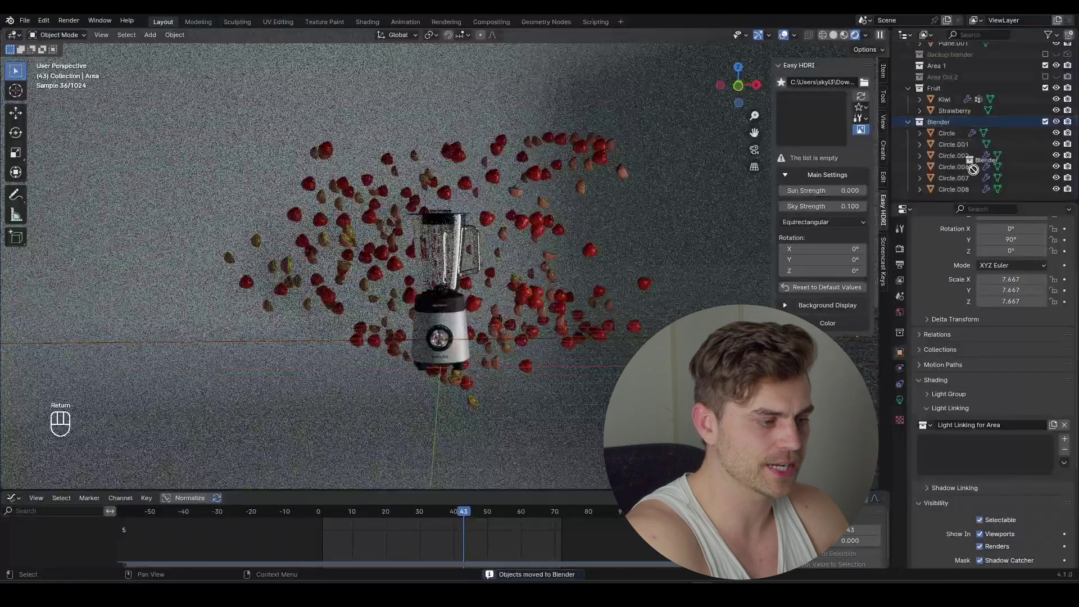
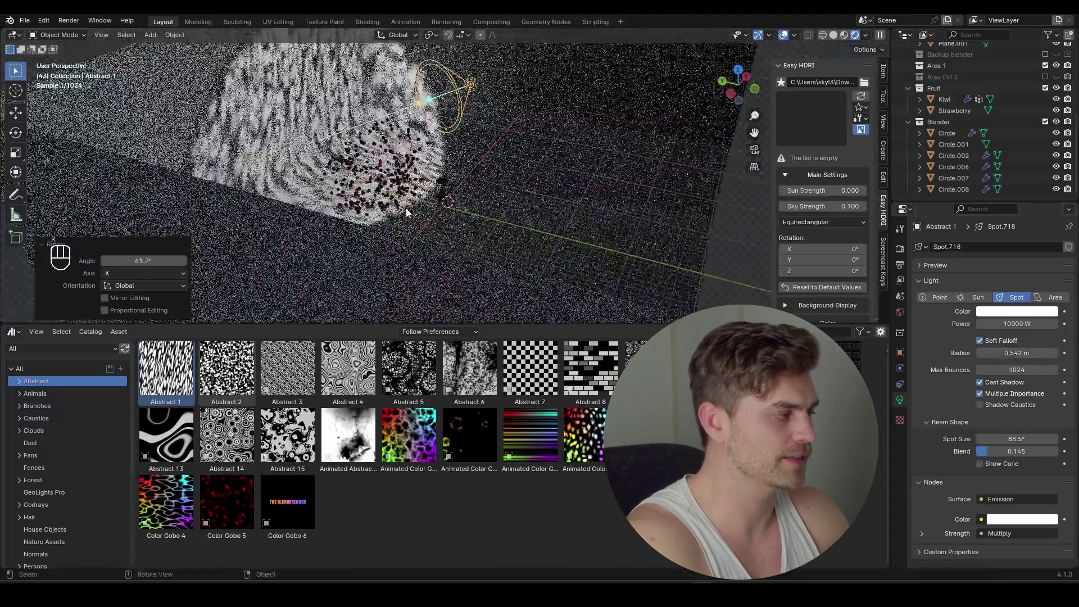
Step: Tune the gobo spot light's Blackbody colour temperature toward 6000 K from the camera view
{"action": "key", "text": "KP_0"}
{"action": "key", "text": "g"}
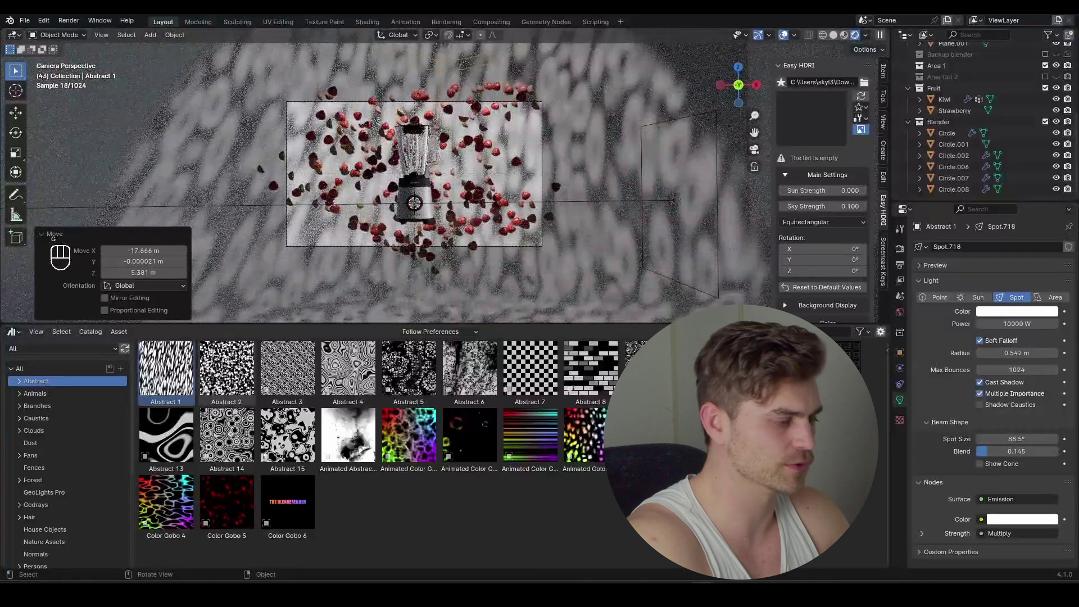
{"action": "key", "text": "ctrl+z"}
{"action": "left_click_drag", "start_coordinate": [986, 524], "coordinate": [932, 380]}
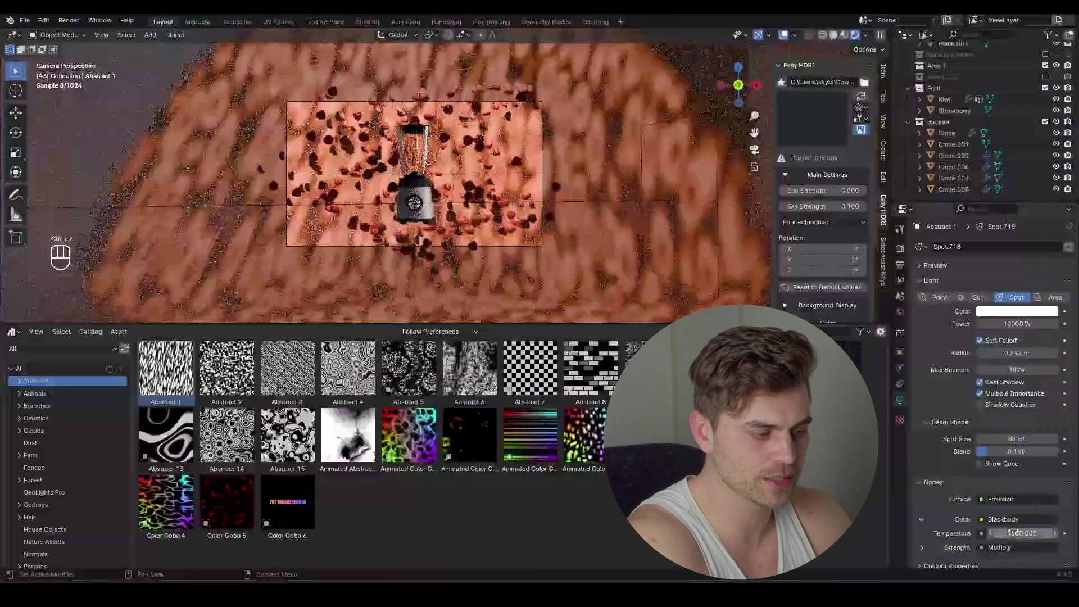
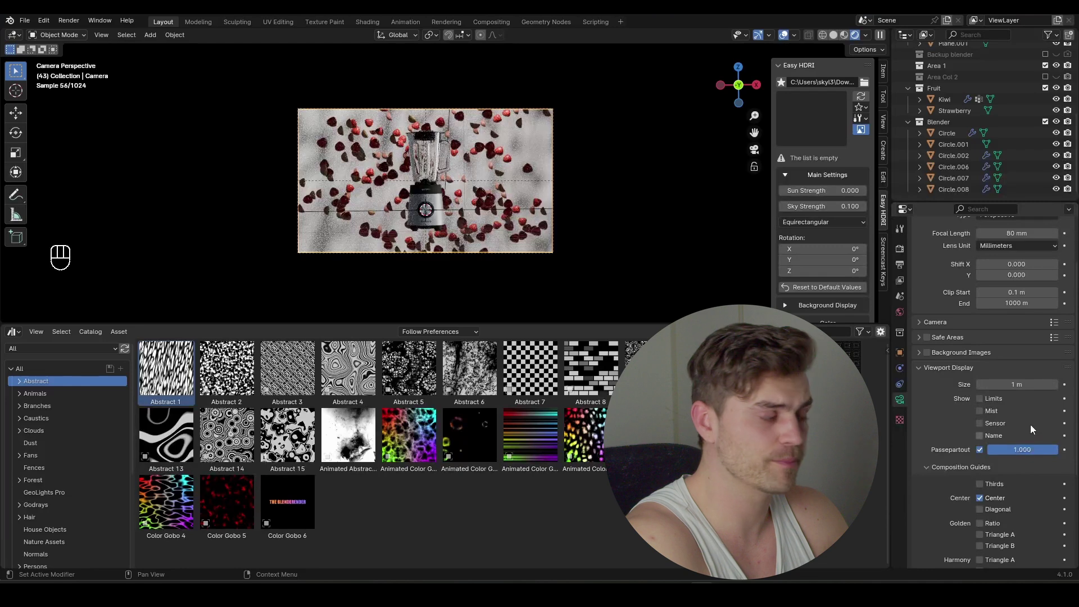
Step: Enable camera depth of field with Circle as the focus object
{"action": "middle_click", "coordinate": [497, 208]}
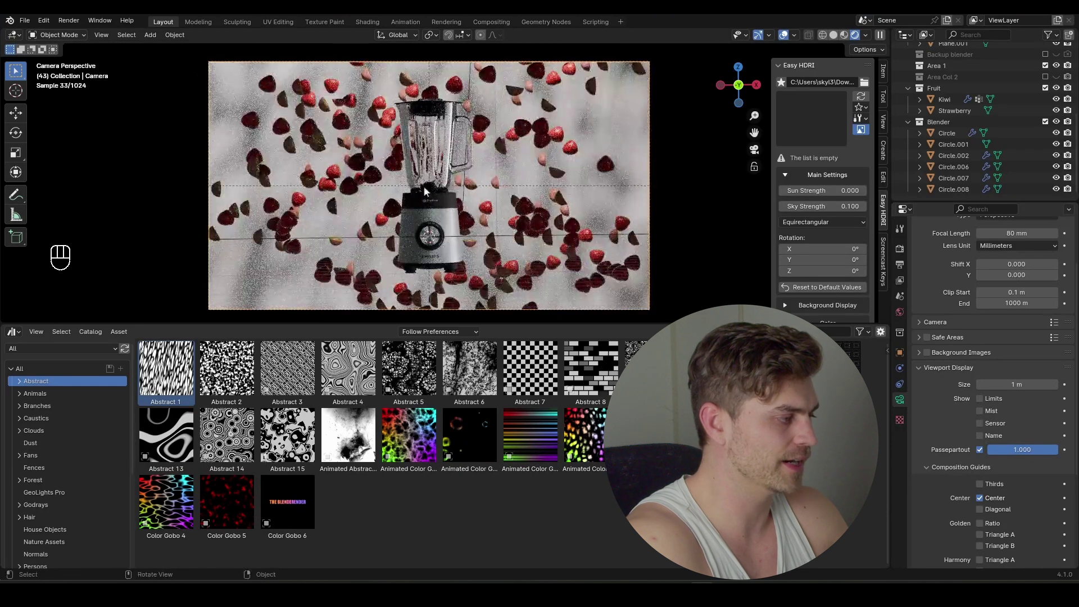
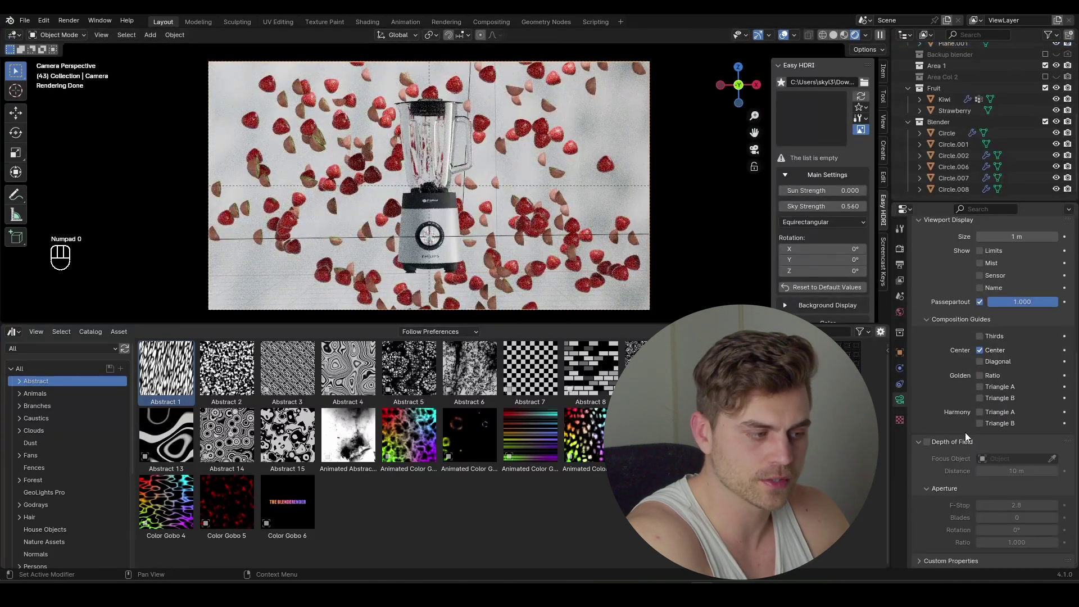
{"action": "left_click", "coordinate": [933, 447]}
{"action": "left_click", "coordinate": [1059, 463]}
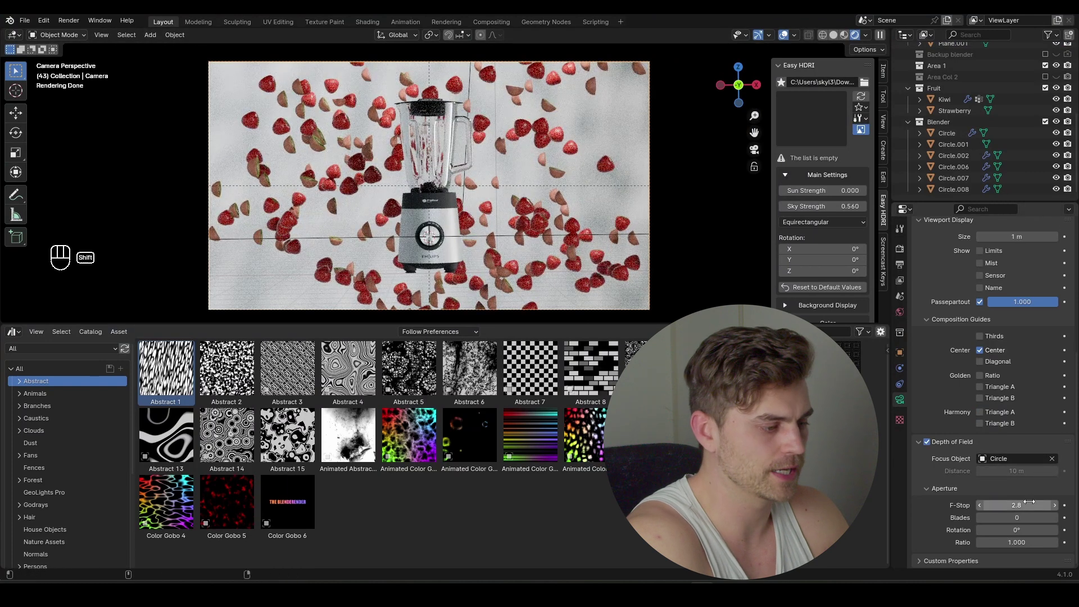
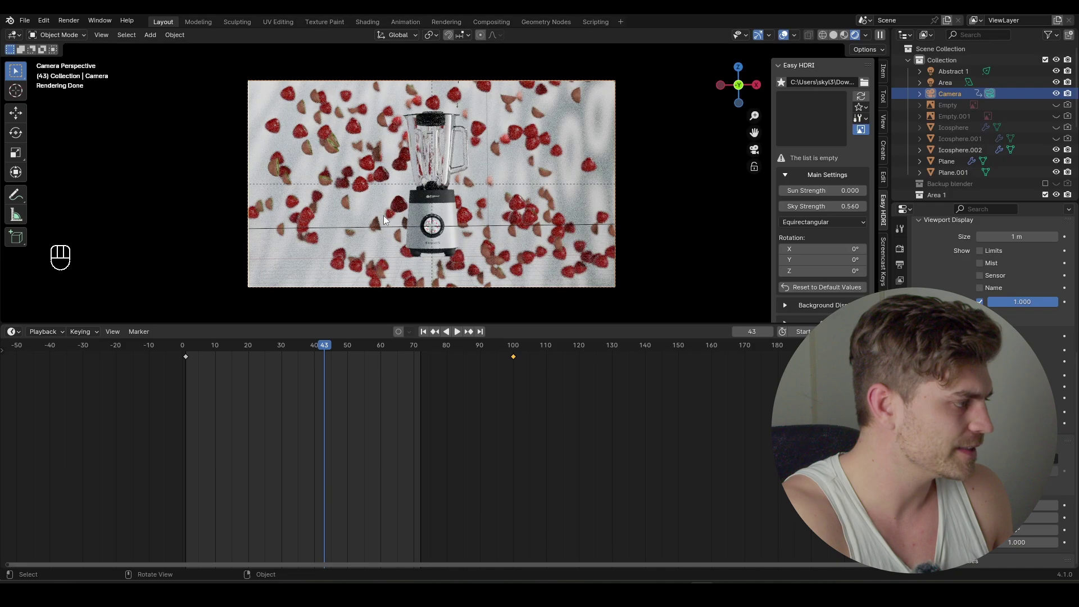
Step: Add a second area light, Area.001, and move it into place near the strawberries
{"action": "left_click", "coordinate": [398, 204]}
{"action": "right_click", "coordinate": [398, 204]}
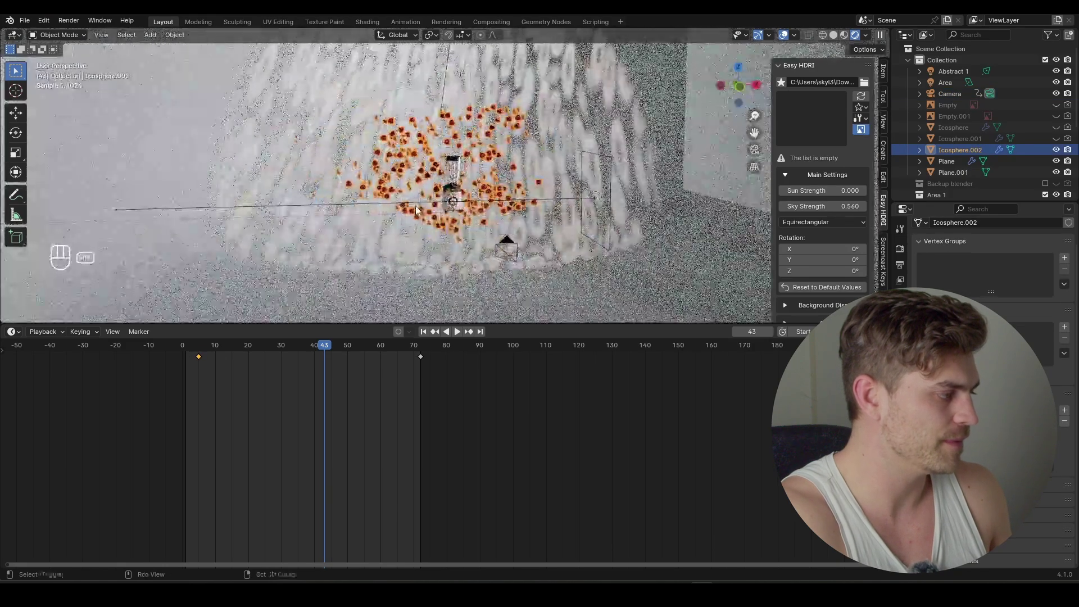
{"action": "key", "text": "shift+a"}
{"action": "key", "text": "s"}
{"action": "key", "text": "g"}
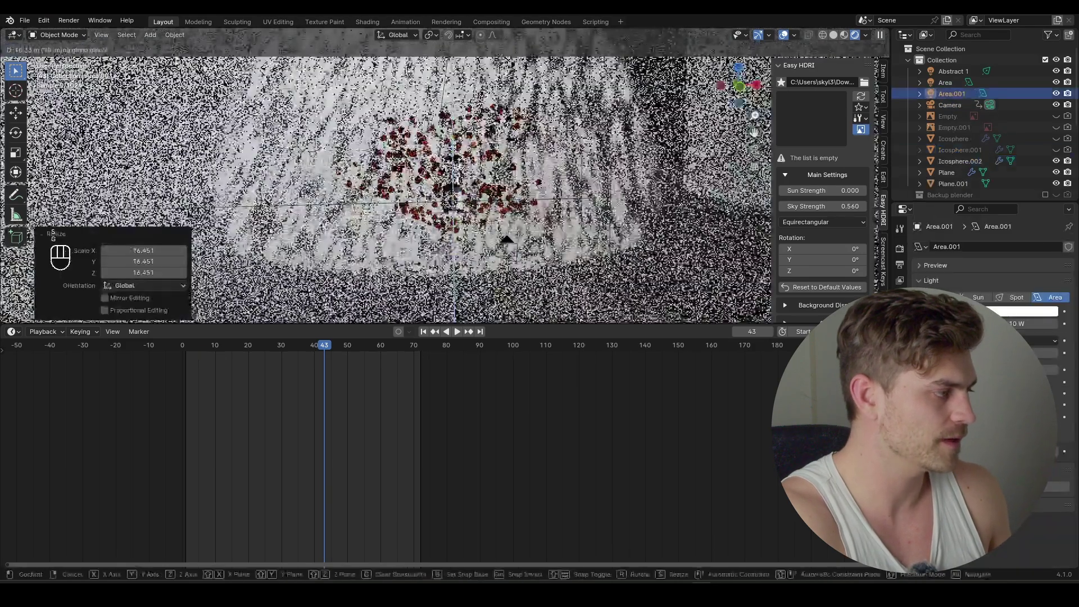
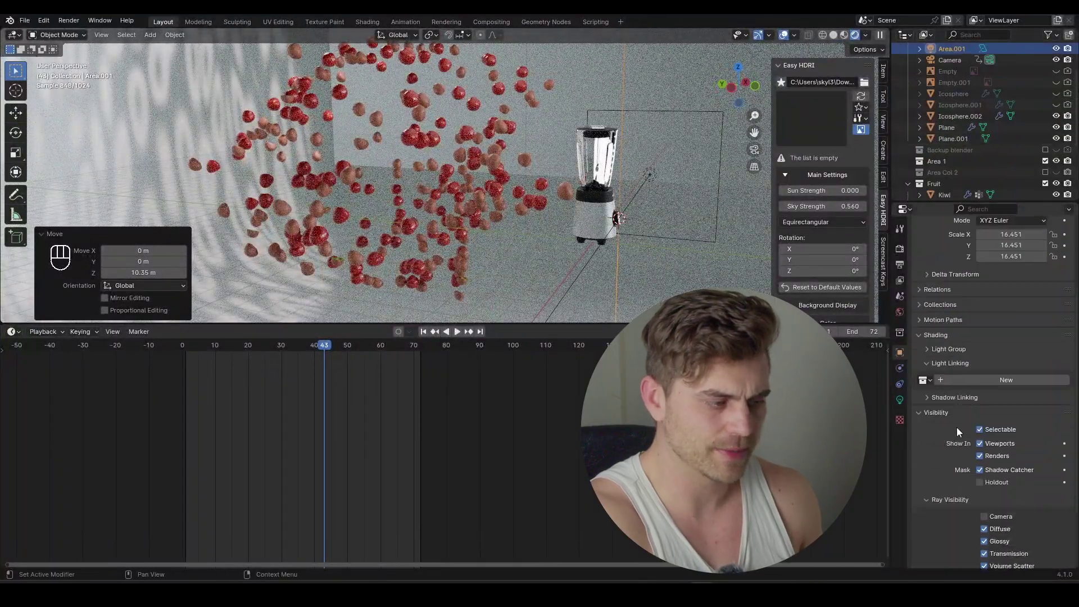
Step: Give Area.001 a light-linking collection containing only Icosphere.002, the strawberry scatter
{"action": "middle_click", "coordinate": [980, 351]}
{"action": "left_click", "coordinate": [974, 122]}
{"action": "middle_click", "coordinate": [966, 408]}
{"action": "middle_click", "coordinate": [484, 196]}
{"action": "key", "text": "KP_0"}
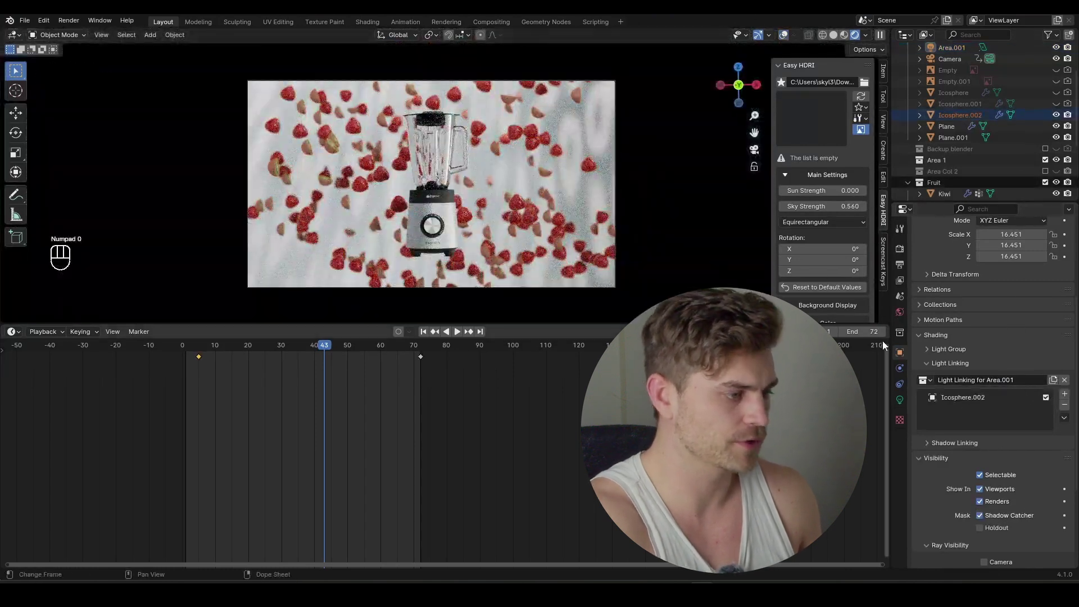
{"action": "left_click", "coordinate": [1050, 402]}
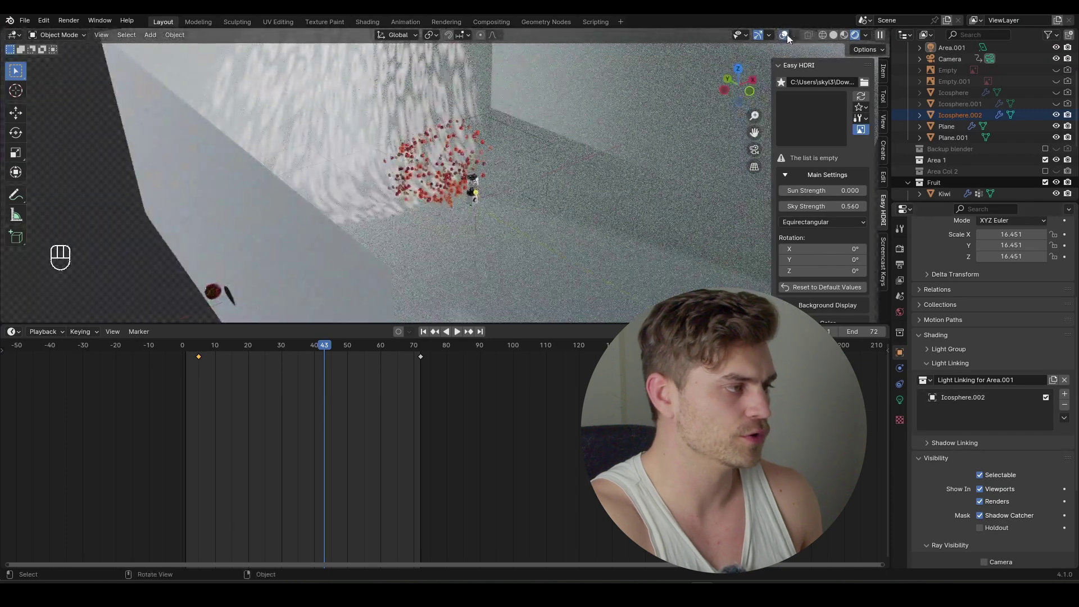
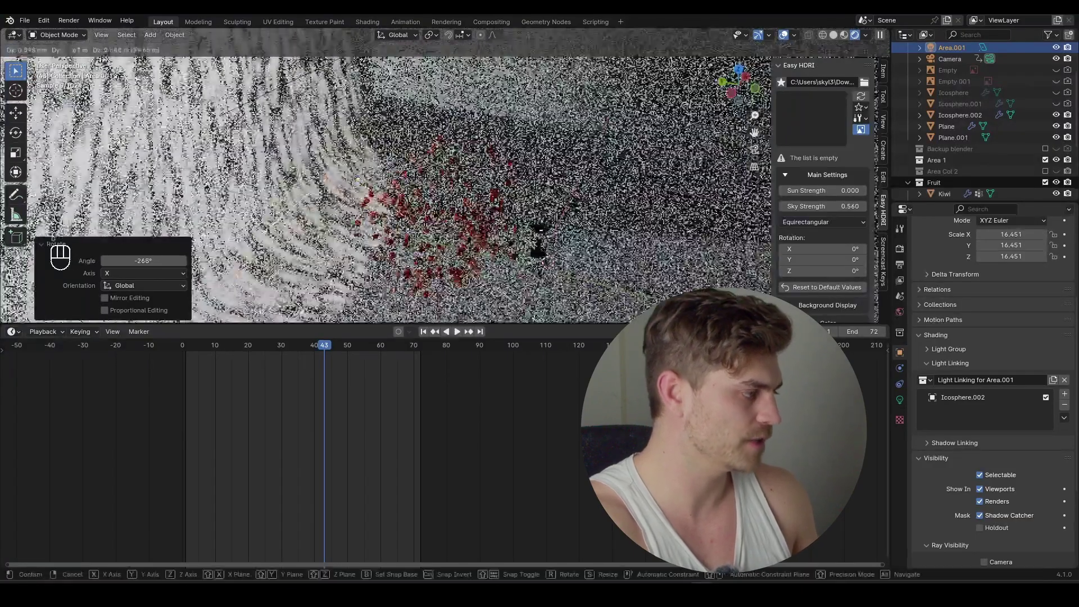
Step: Shift Area.001 beside the blender and check the result from the camera view
{"action": "key", "text": "g"}
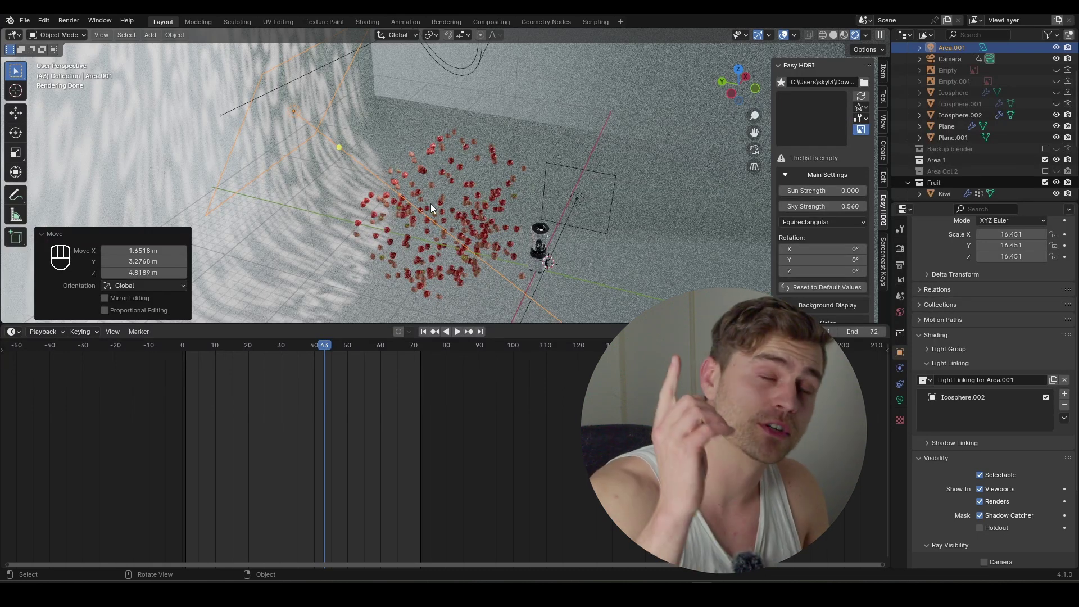
{"action": "key", "text": "KP_0"}
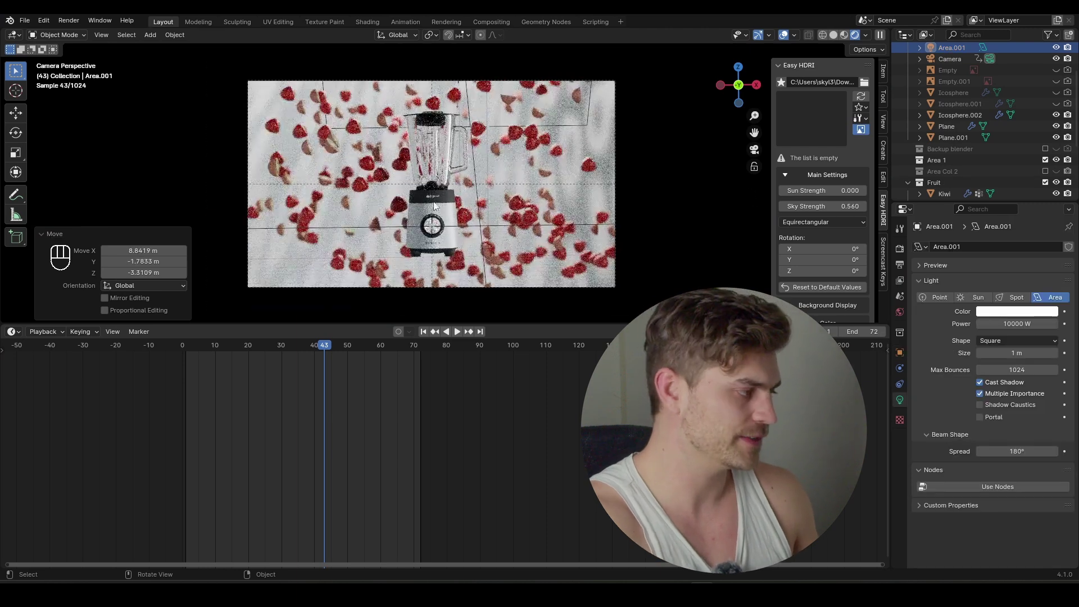
Step: Add a scene-filling cube with a Principled Volume fog, density 0.005 and anisotropy 0.545
{"action": "key", "text": "shift+a"}
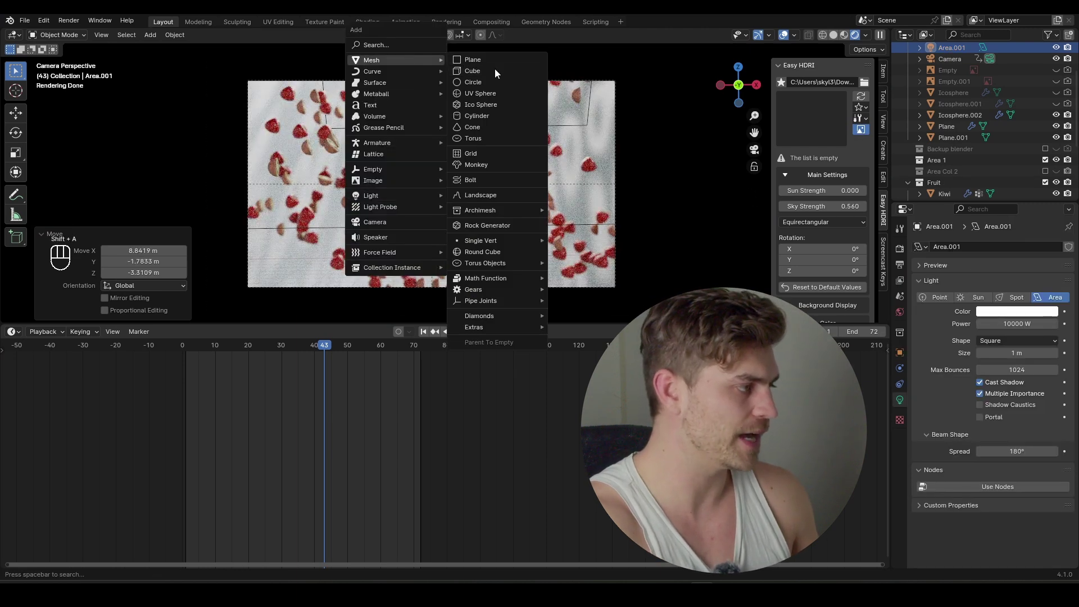
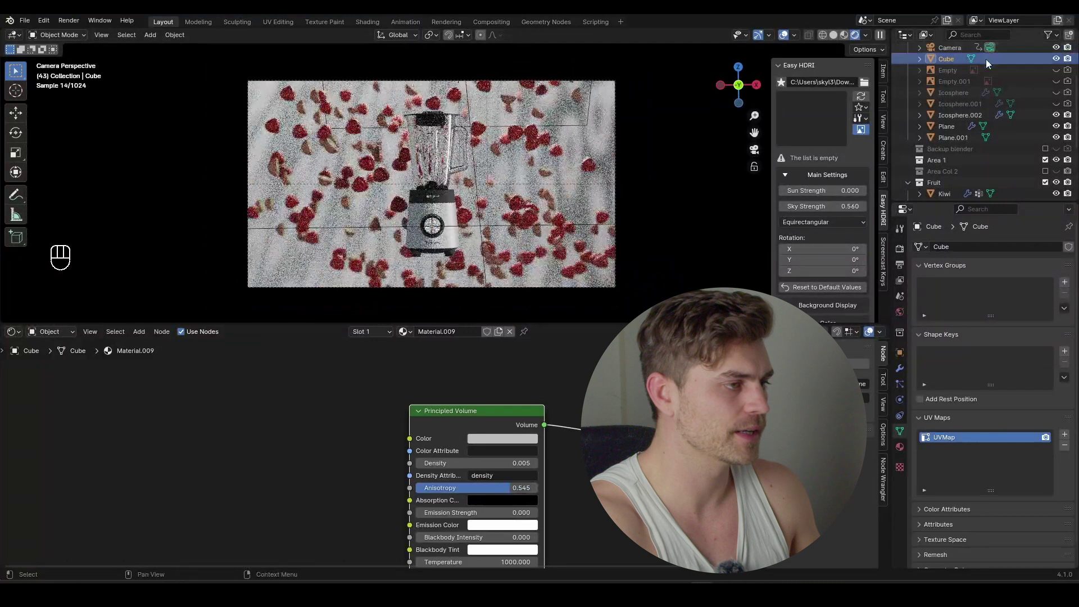
{"action": "key", "text": "KP_Decimal"}
{"action": "left_click", "coordinate": [1058, 119]}
{"action": "left_click", "coordinate": [1058, 119]}
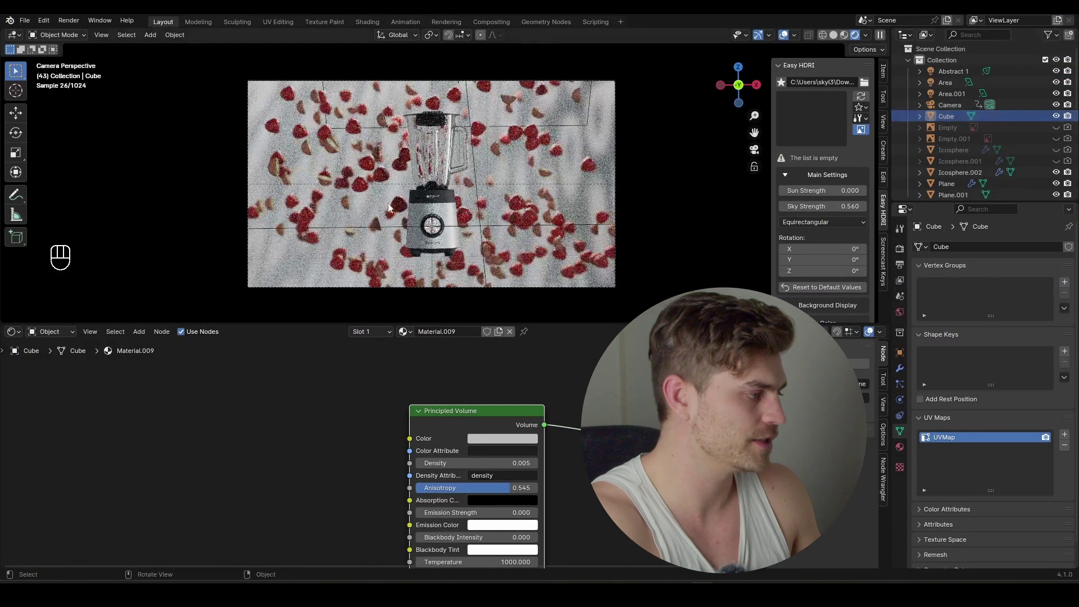
Step: Save the project and enable motion blur in the render settings
{"action": "key", "text": "ctrl+s"}
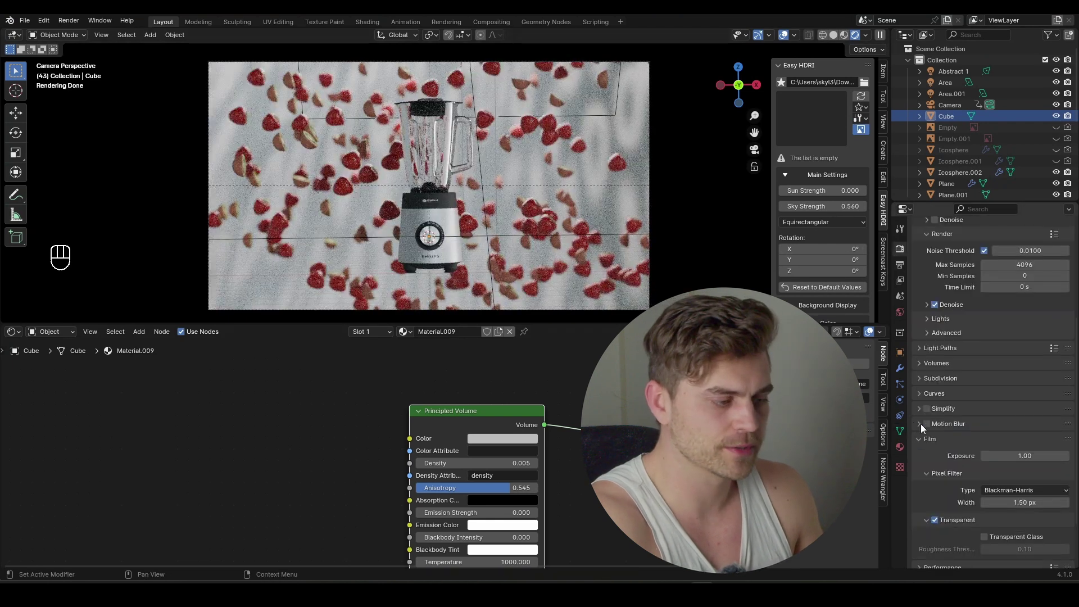
{"action": "left_click", "coordinate": [929, 429]}
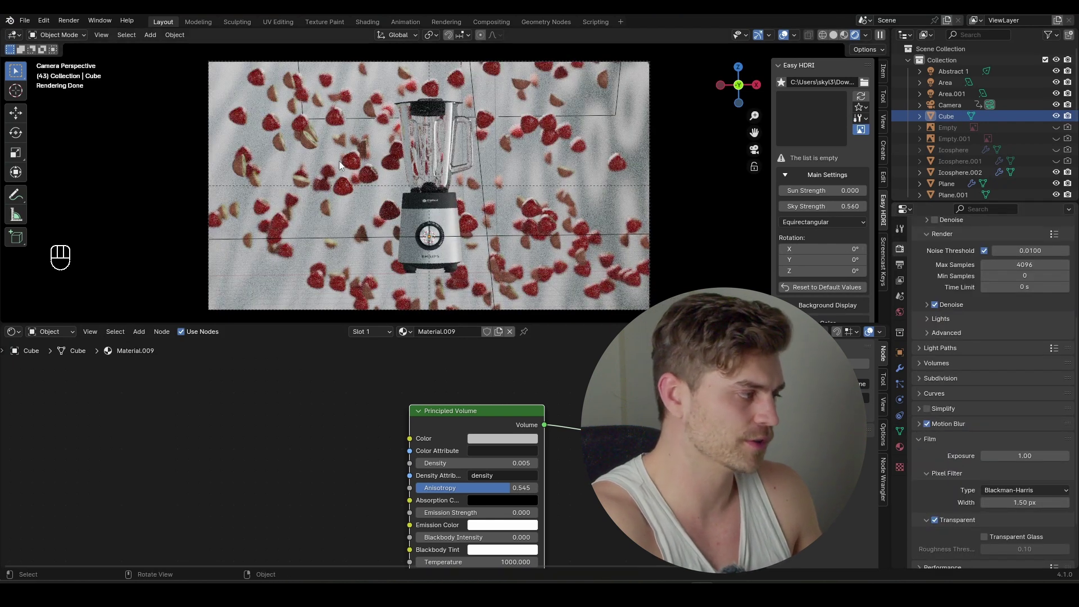